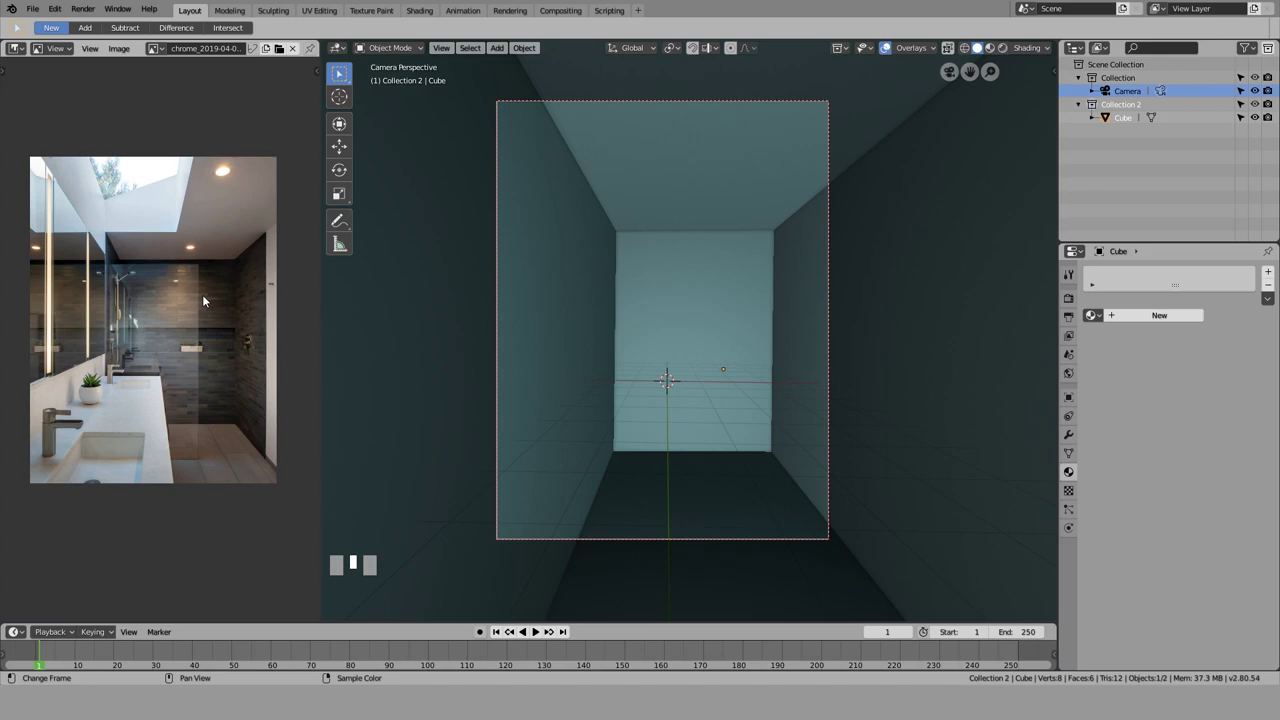
Step: Rename the box object to Room and confirm the new name
{"action": "key", "text": "ctrl+alt+r"}
{"action": "left_click", "coordinate": [207, 297]}
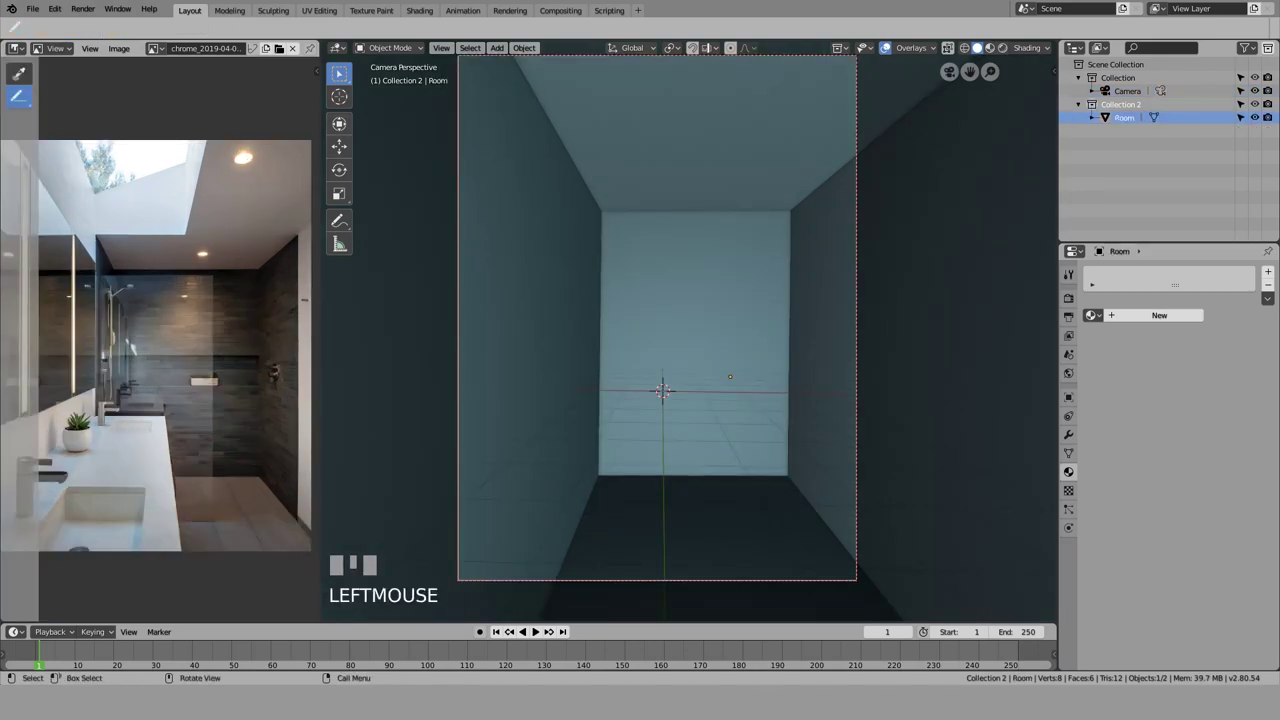
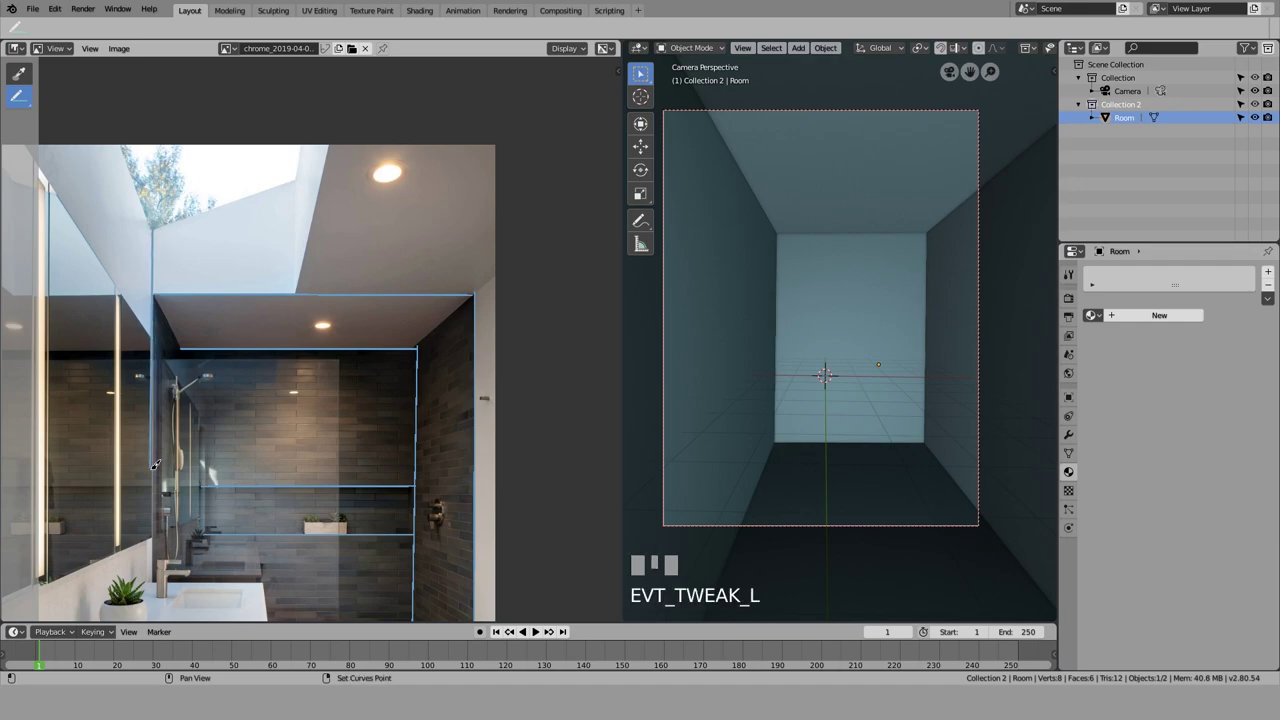
Step: Zoom the view in and out while placing an edge loop across the Room's depth
{"action": "scroll", "scroll_direction": "down", "scroll_amount": 3}
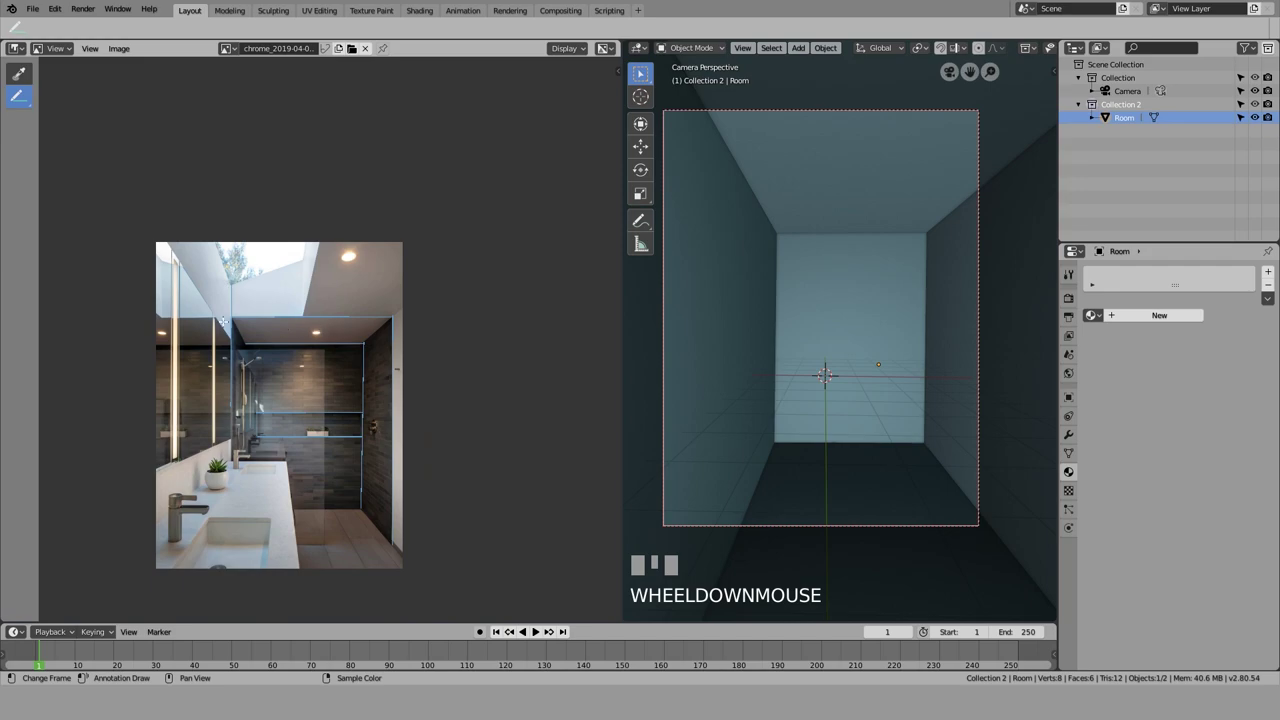
{"action": "scroll", "scroll_direction": "up", "scroll_amount": 3}
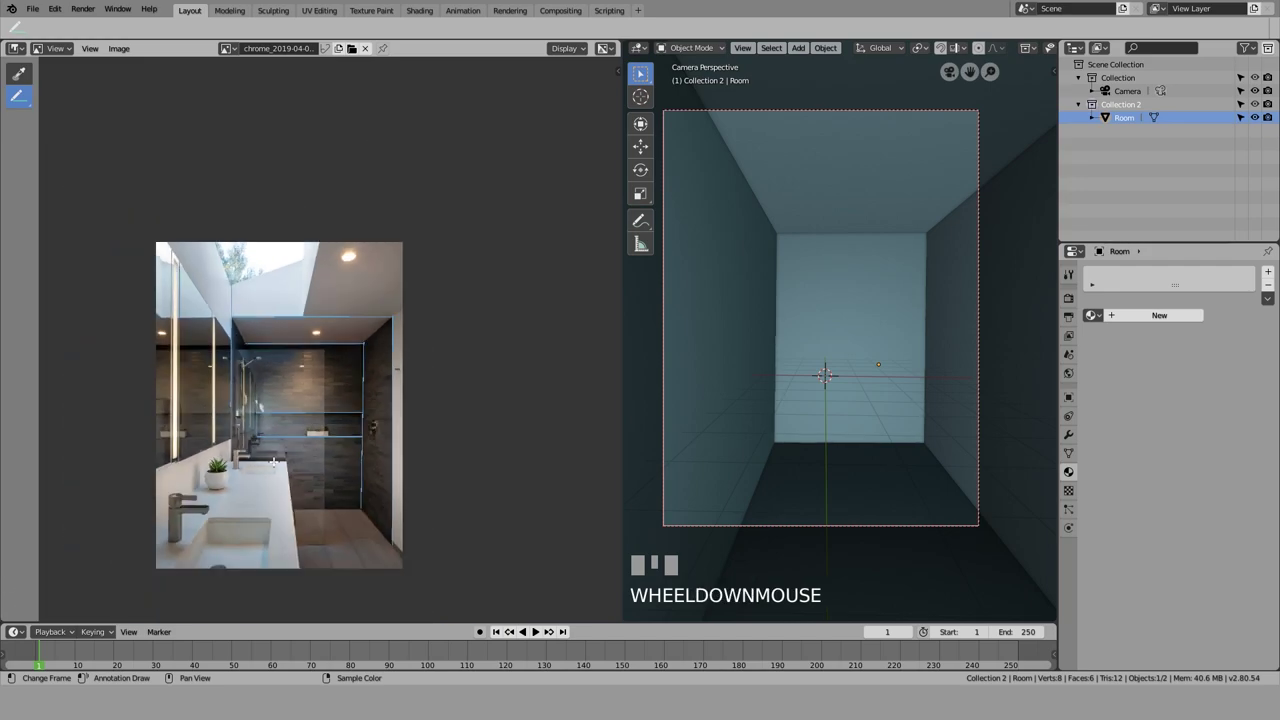
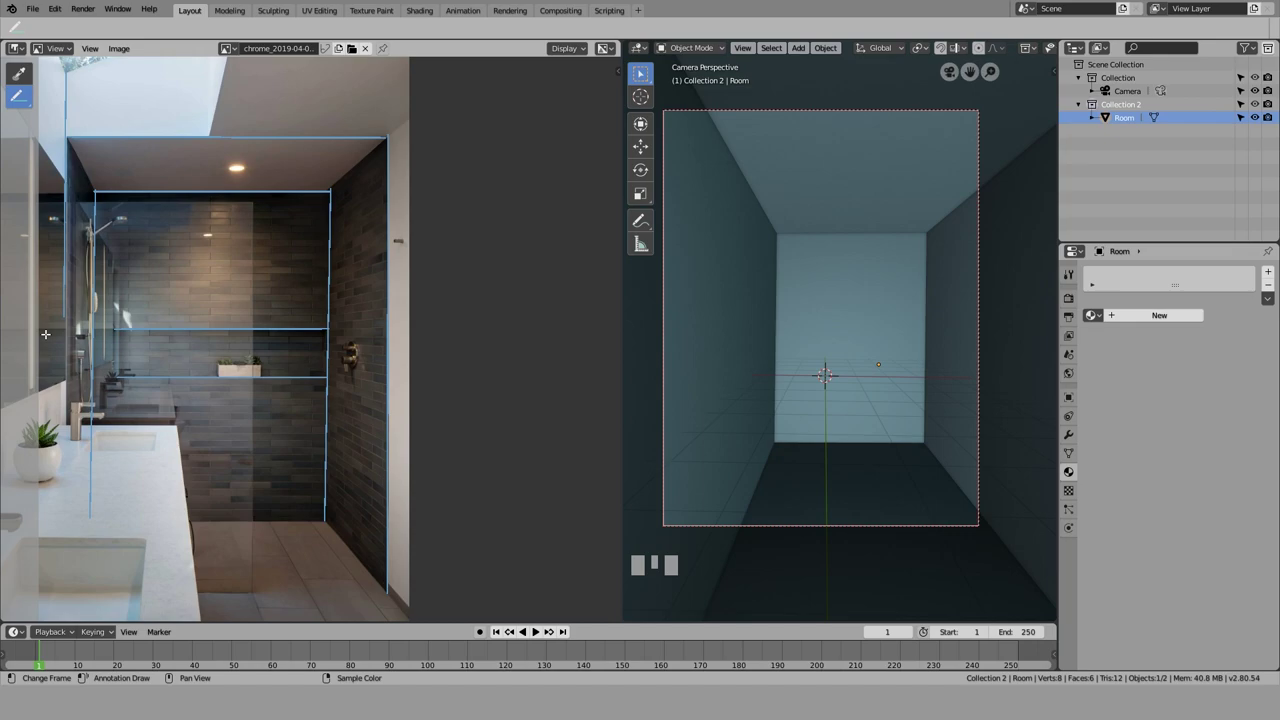
{"action": "scroll", "scroll_direction": "down", "scroll_amount": 3}
{"action": "scroll", "scroll_direction": "up", "scroll_amount": 3}
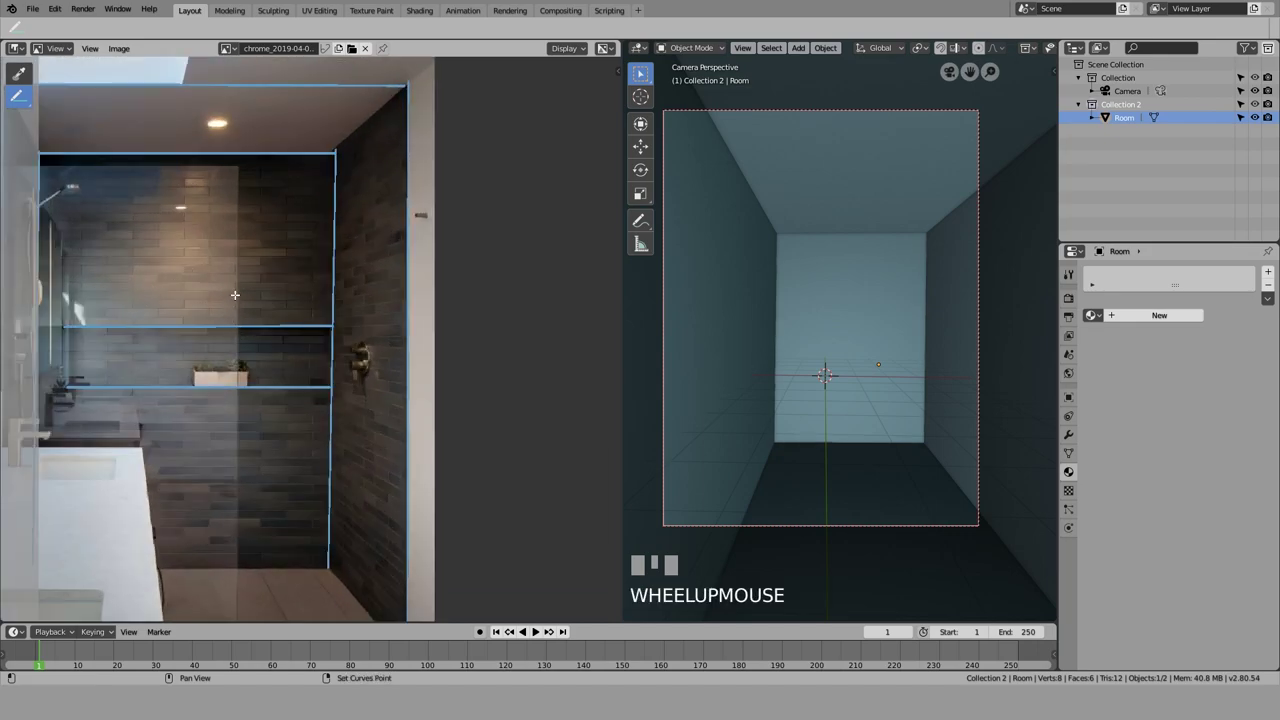
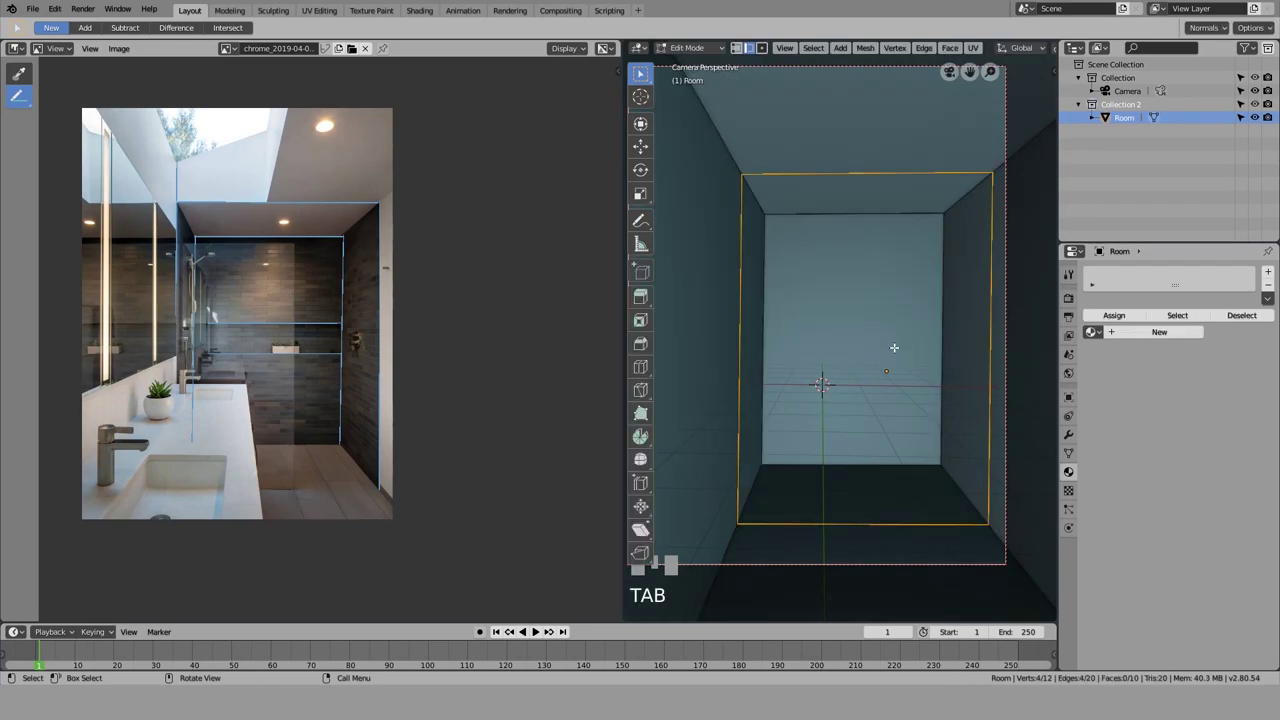
Step: Cut another edge loop into the Room mesh and check it from the camera frame
{"action": "scroll", "scroll_direction": "down", "scroll_amount": 3}
{"action": "key", "text": "ctrl+r"}
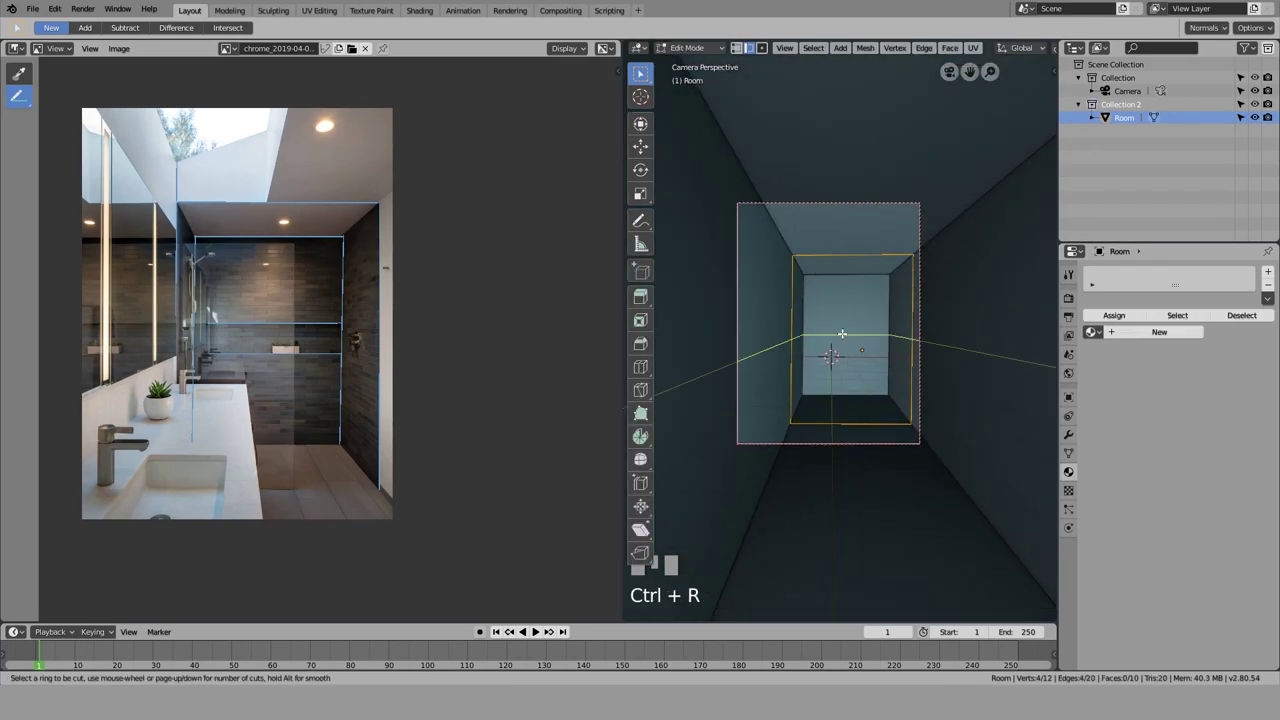
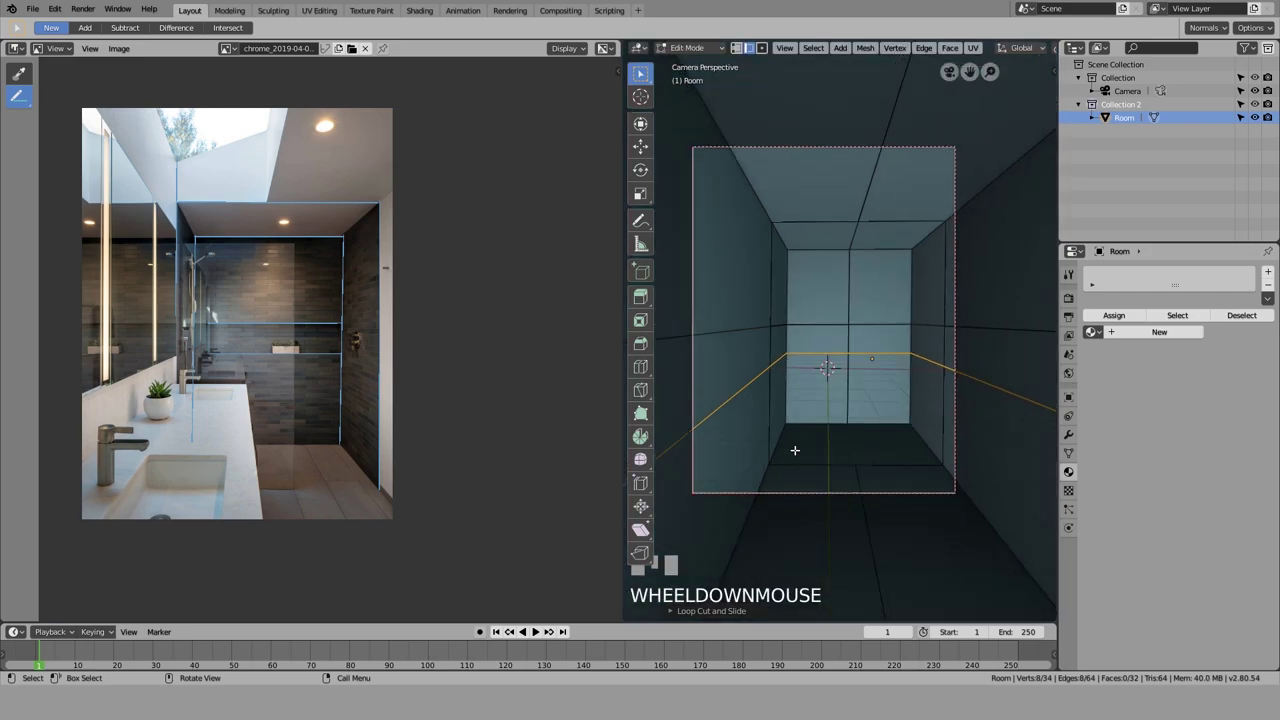
{"action": "key", "text": "Tab"}
{"action": "scroll", "scroll_direction": "up", "scroll_amount": 3}
{"action": "key", "text": "Tab"}
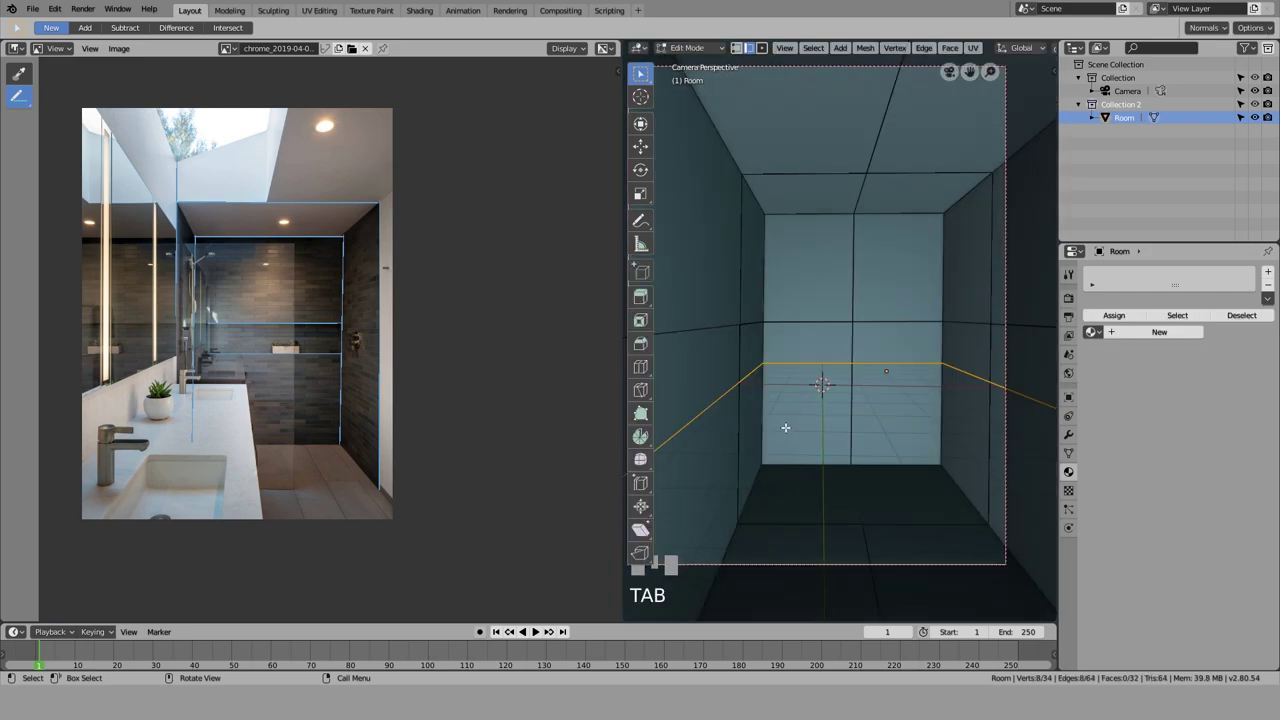
{"action": "scroll", "scroll_direction": "down", "scroll_amount": 3}
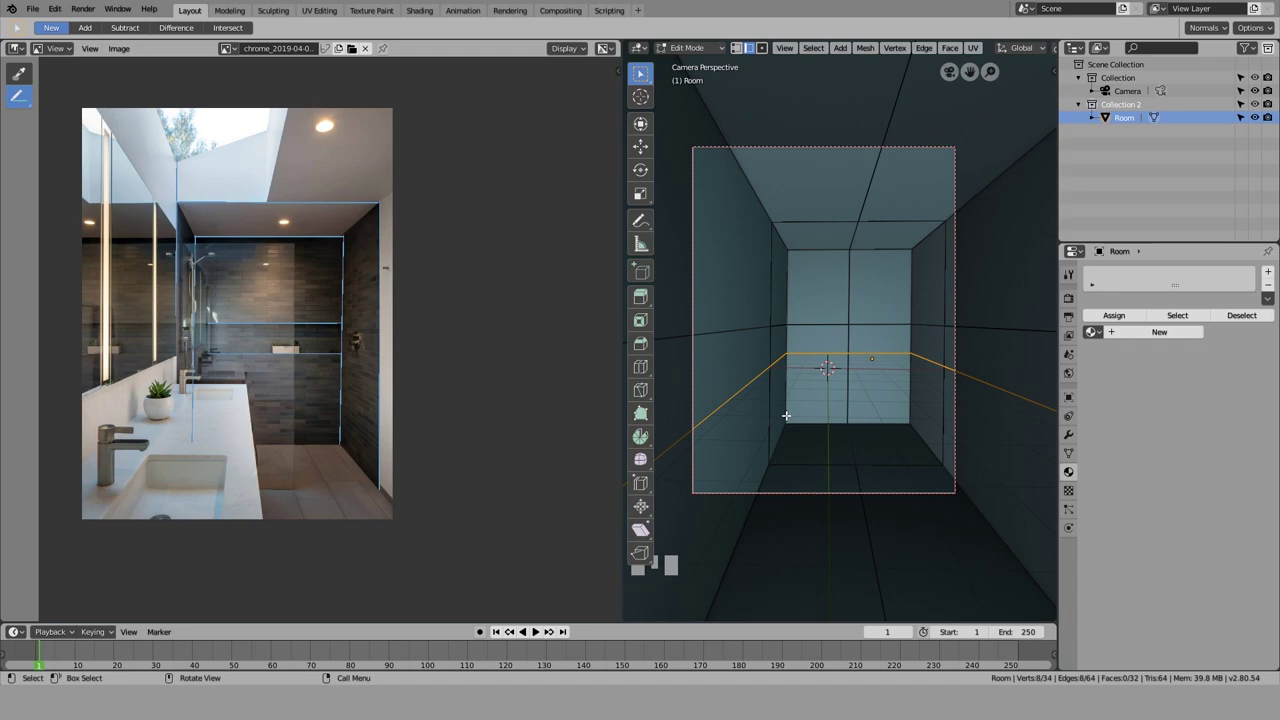
{"action": "scroll", "scroll_direction": "up", "scroll_amount": 3}
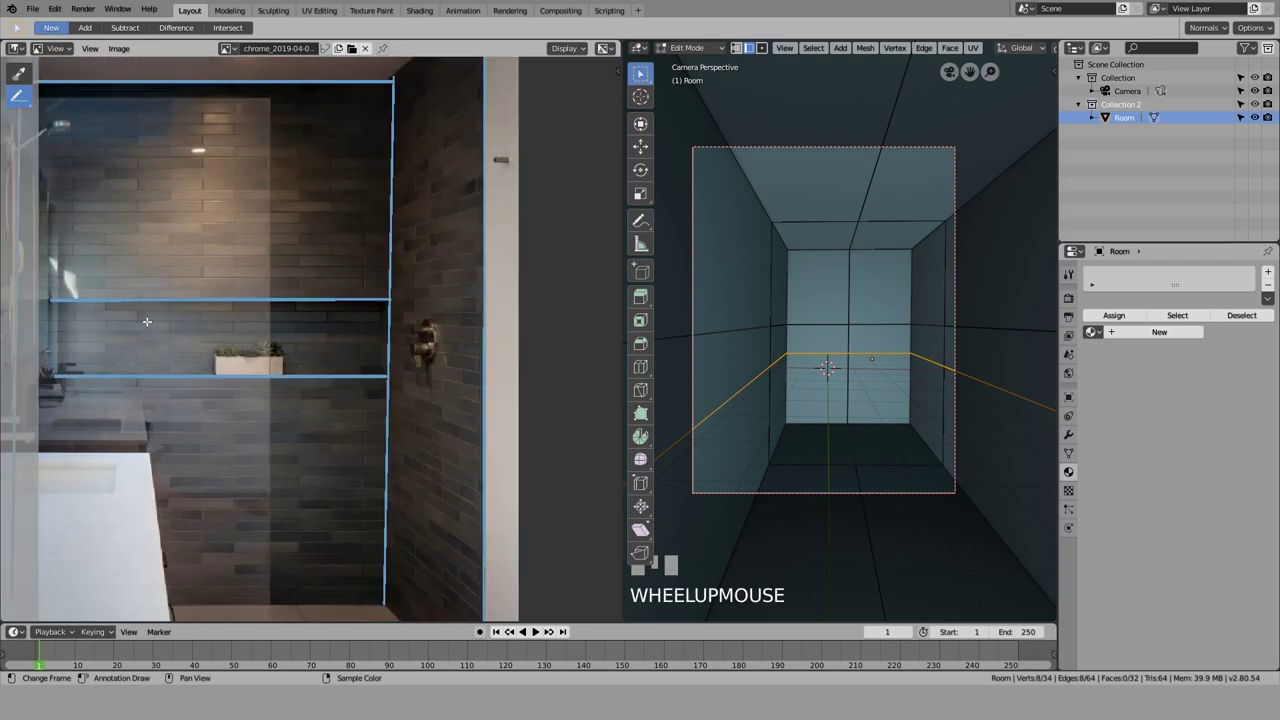
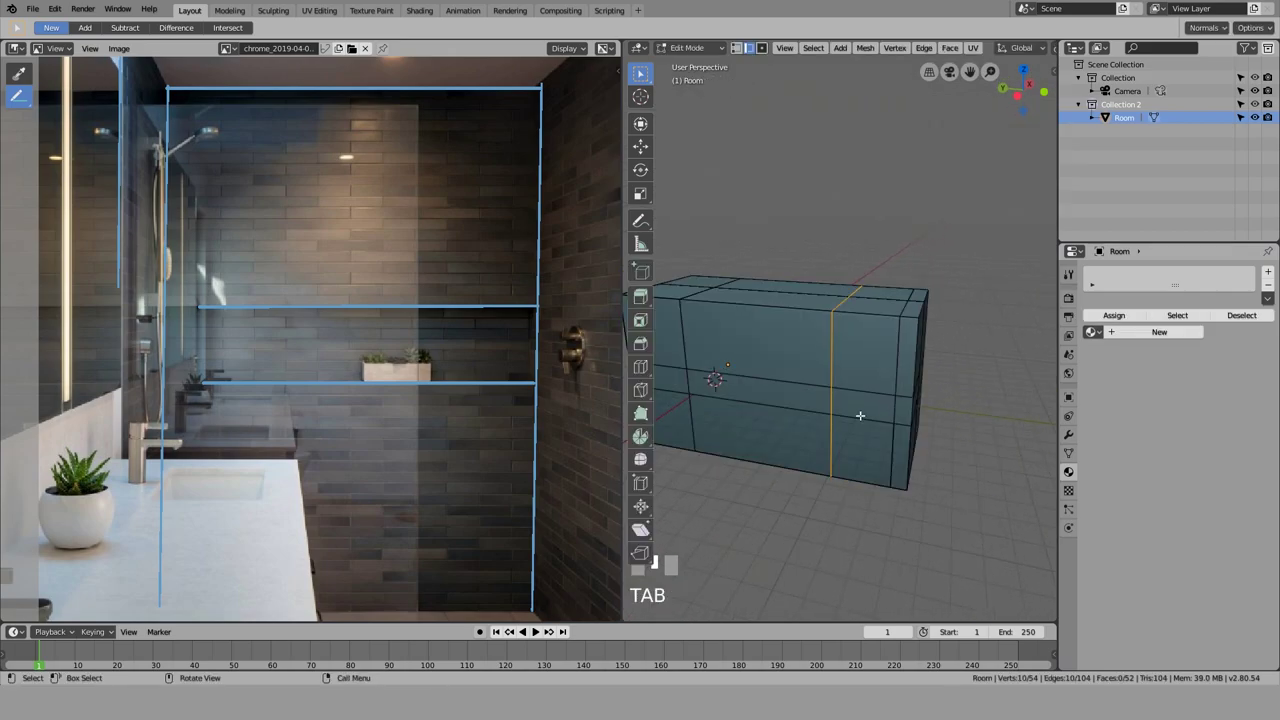
Step: Cut an edge loop separating a front ceiling panel near the camera
{"action": "key", "text": "ctrl+r"}
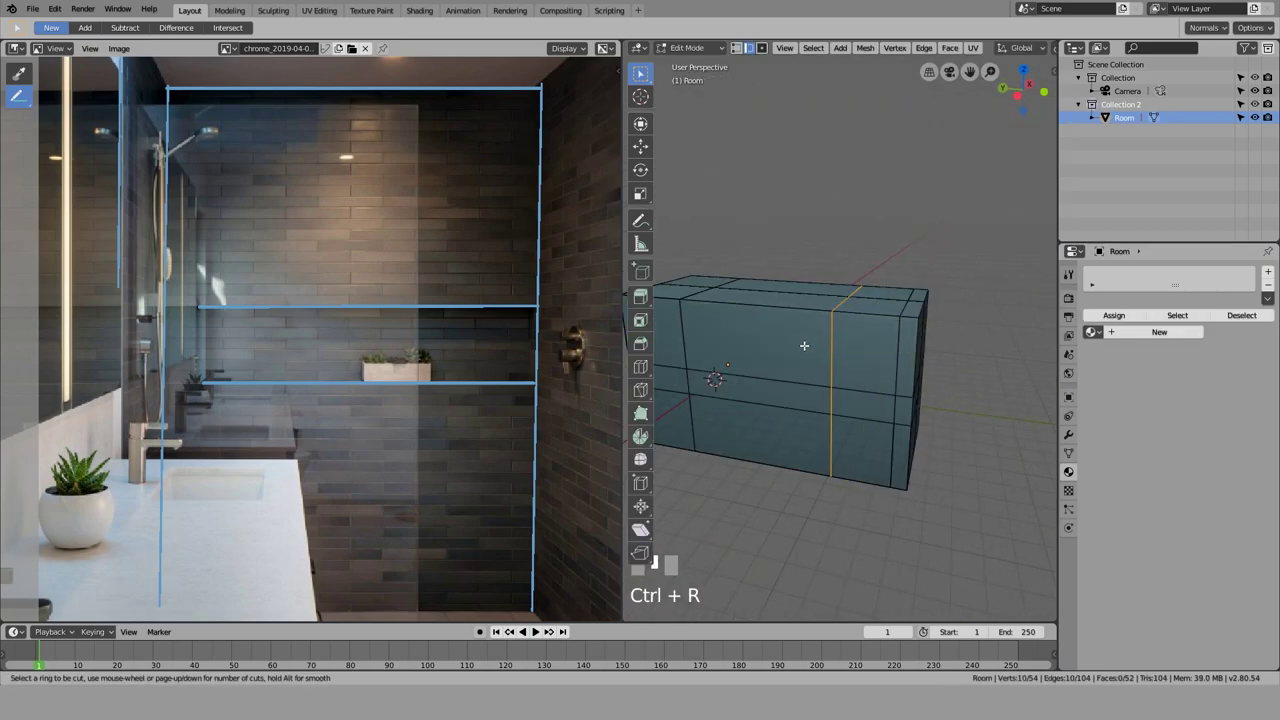
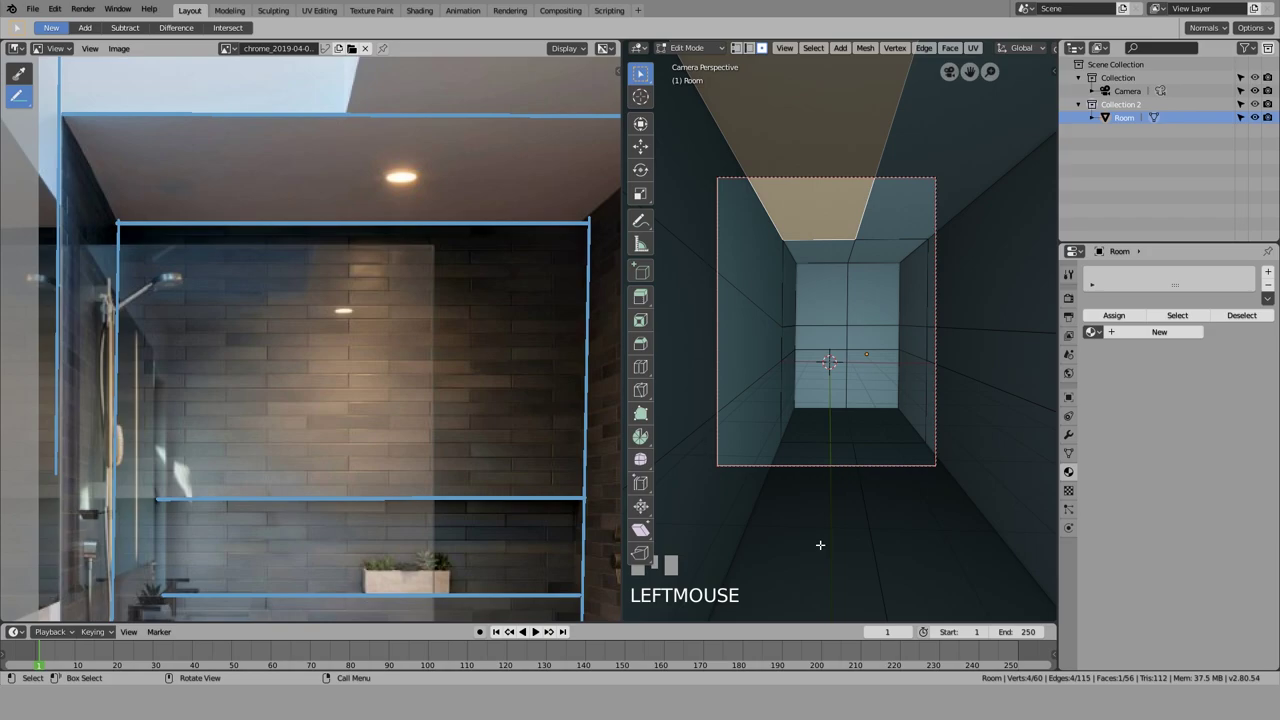
Step: Extrude the selected ceiling face upward into a skylight shaft
{"action": "key", "text": "e"}
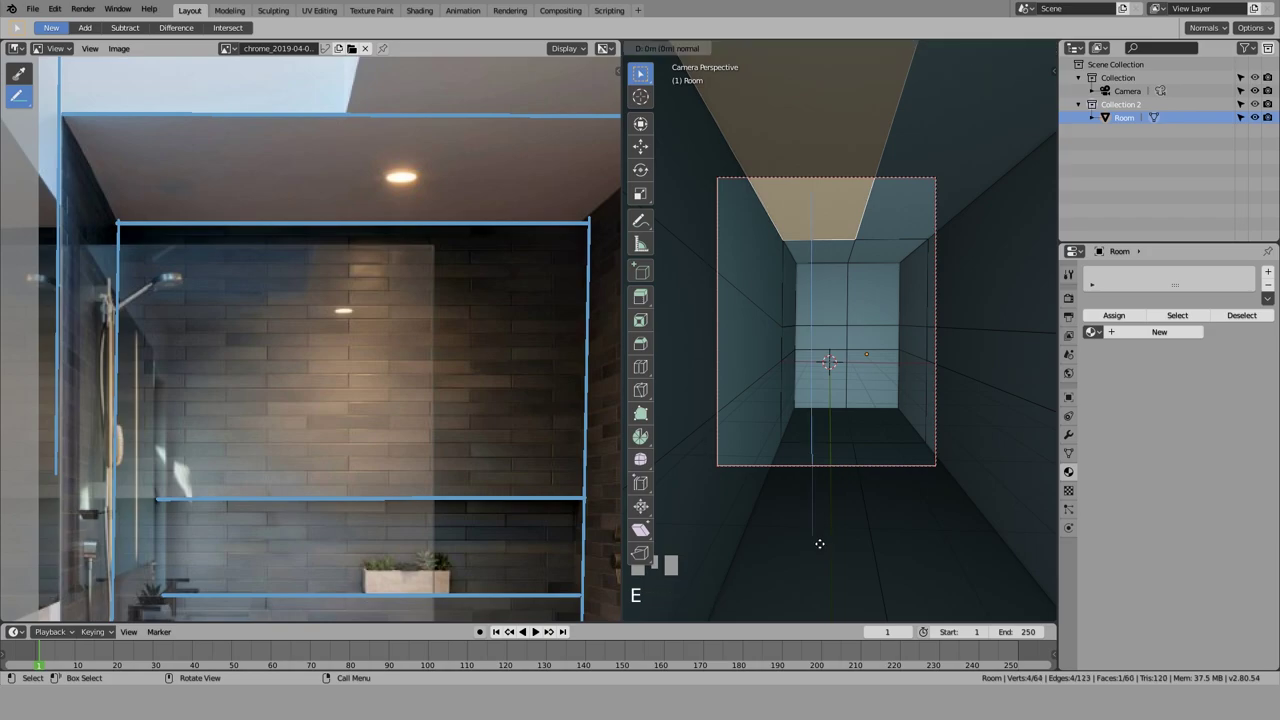
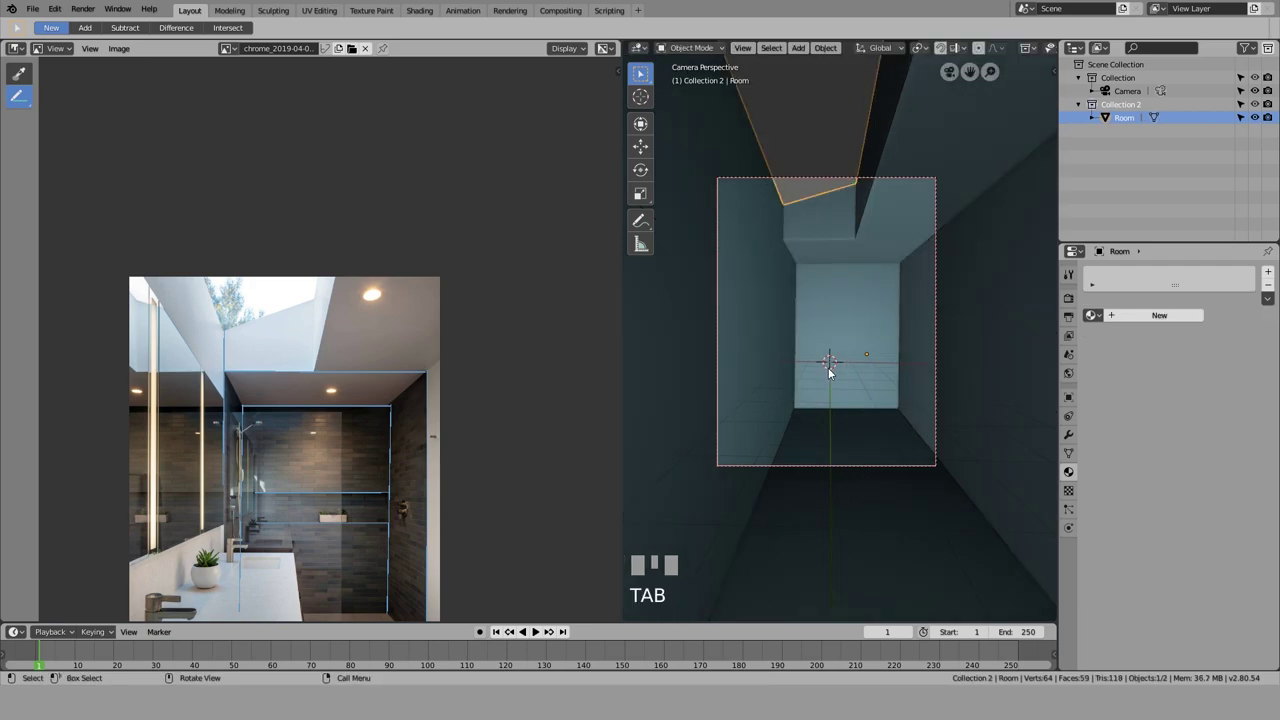
{"action": "scroll", "scroll_direction": "up", "scroll_amount": 3}
{"action": "scroll", "scroll_direction": "down", "scroll_amount": 3}
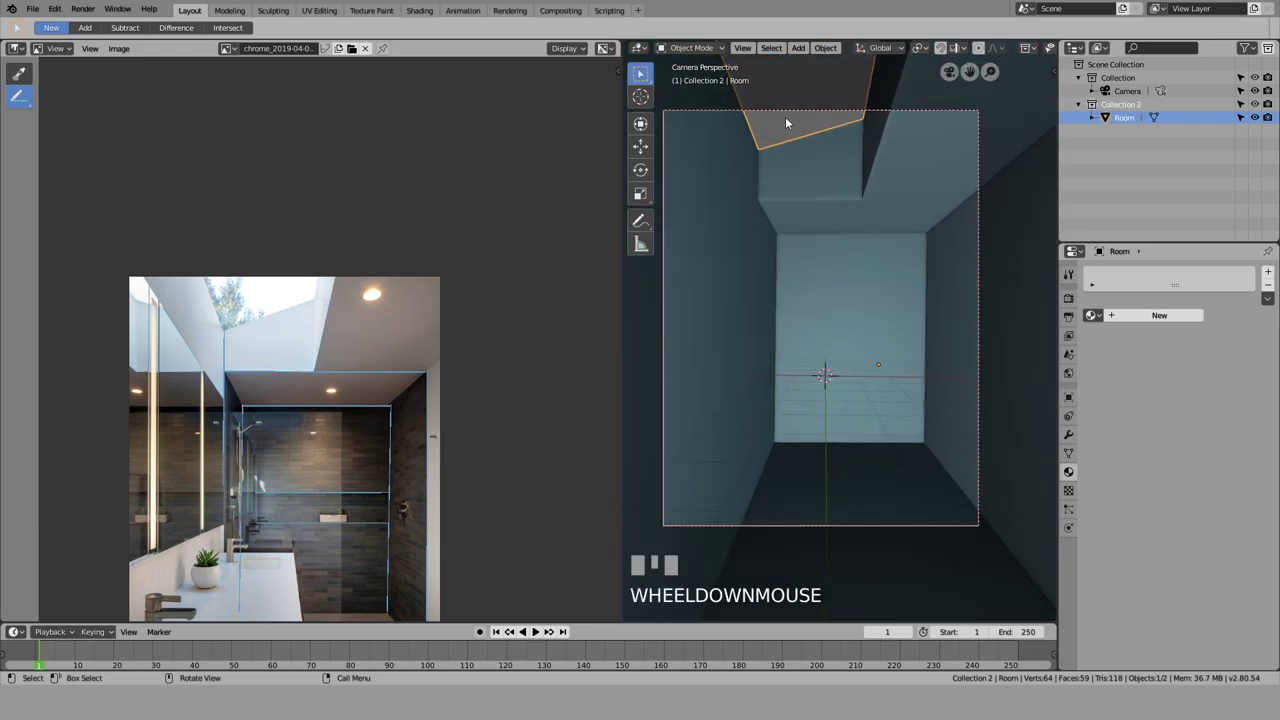
{"action": "left_click", "coordinate": [789, 121]}
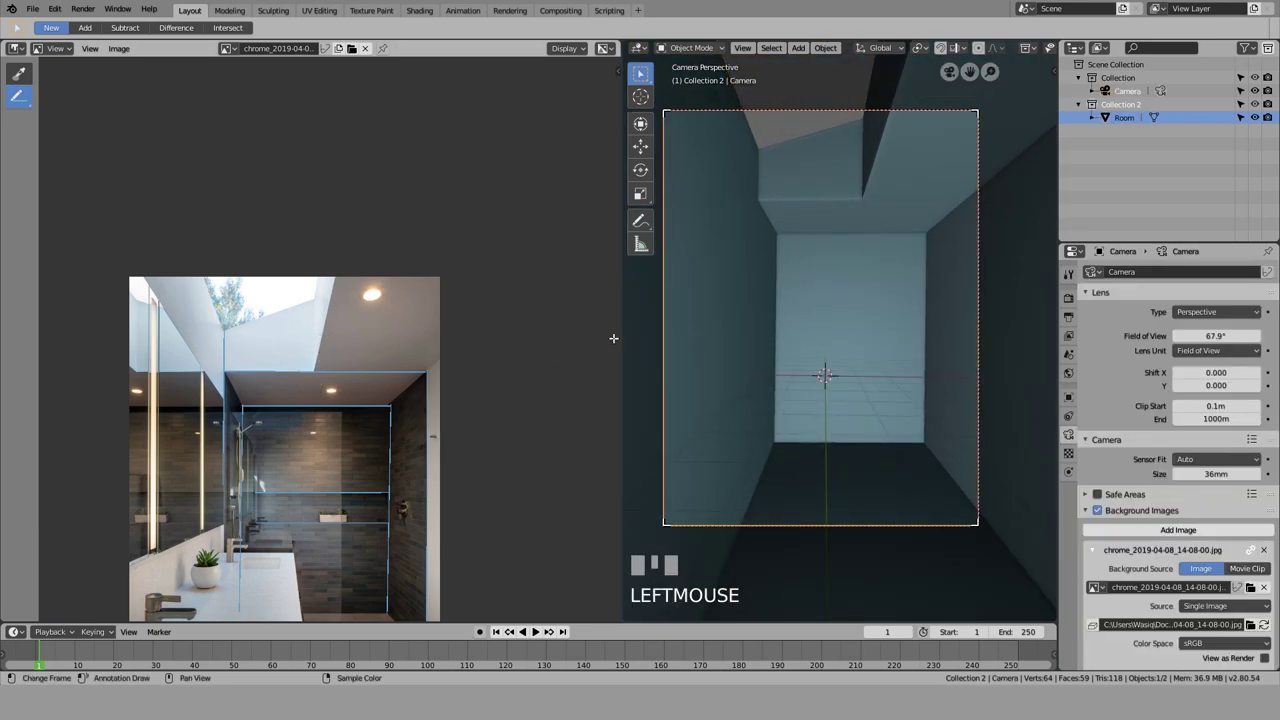
{"action": "scroll", "scroll_direction": "down", "scroll_amount": 3}
{"action": "scroll", "scroll_direction": "up", "scroll_amount": 3}
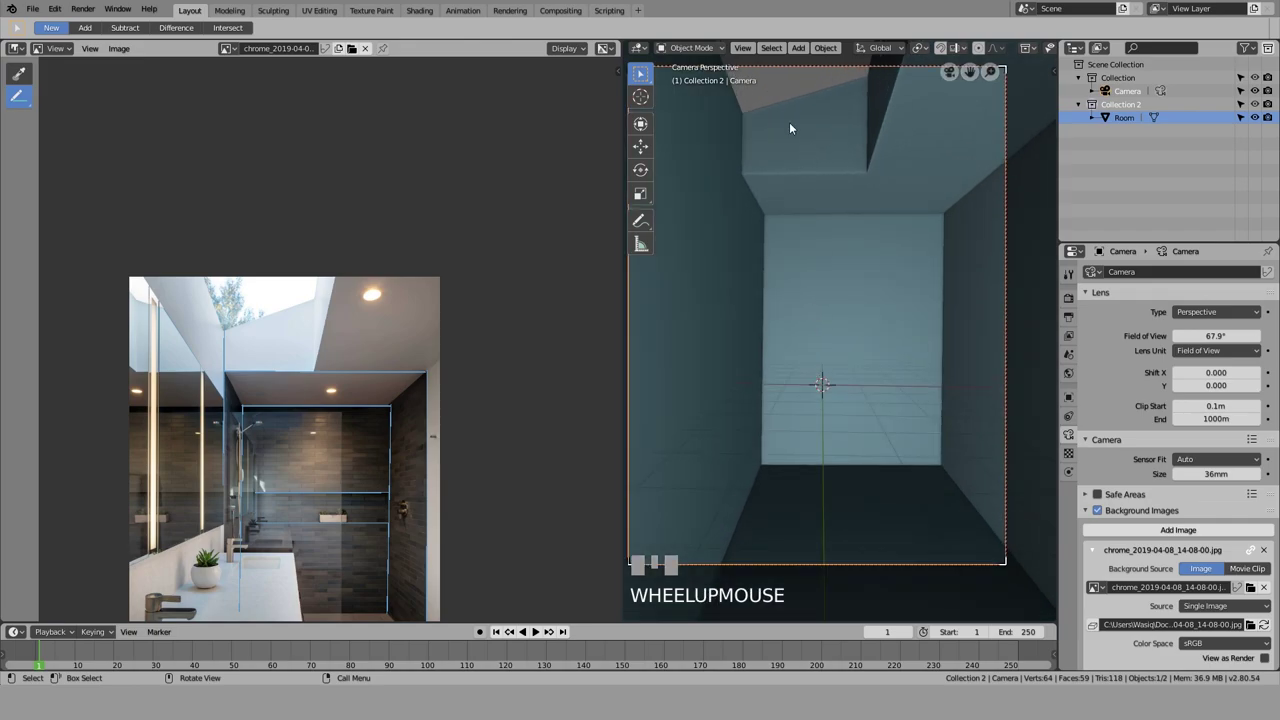
{"action": "left_click", "coordinate": [787, 81]}
{"action": "scroll", "scroll_direction": "down", "scroll_amount": 3}
{"action": "key", "text": "shift+z"}
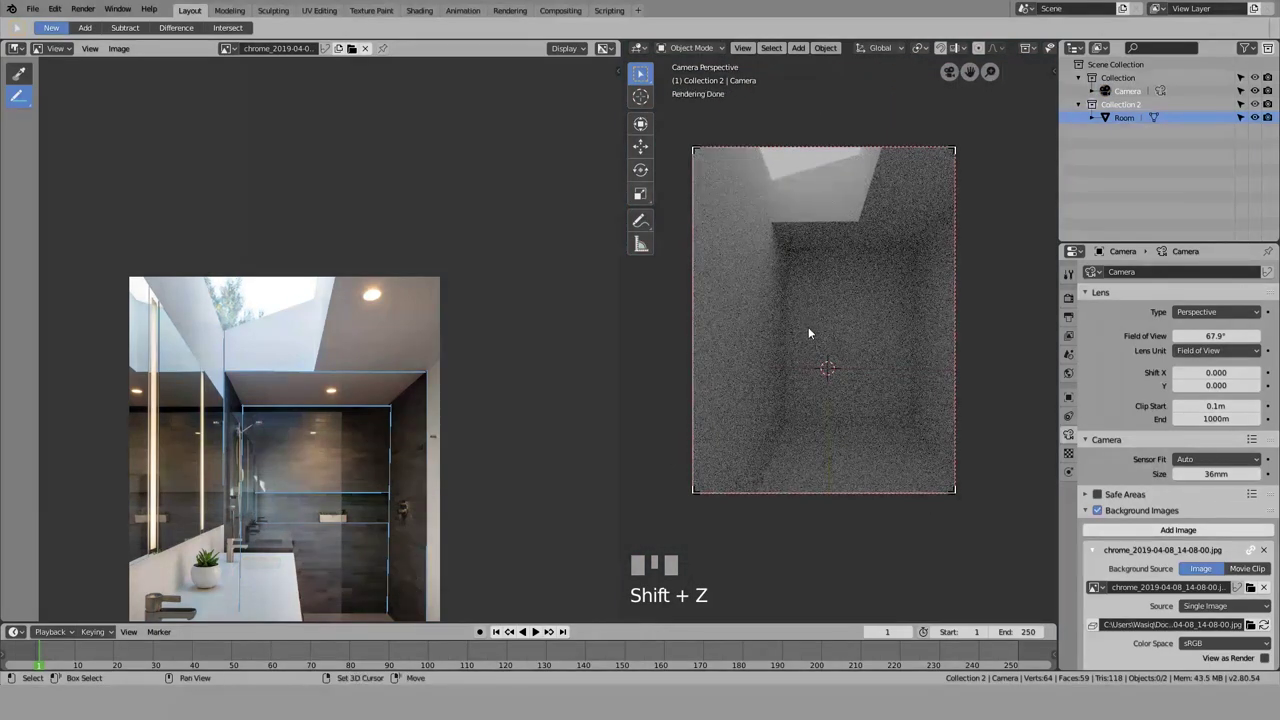
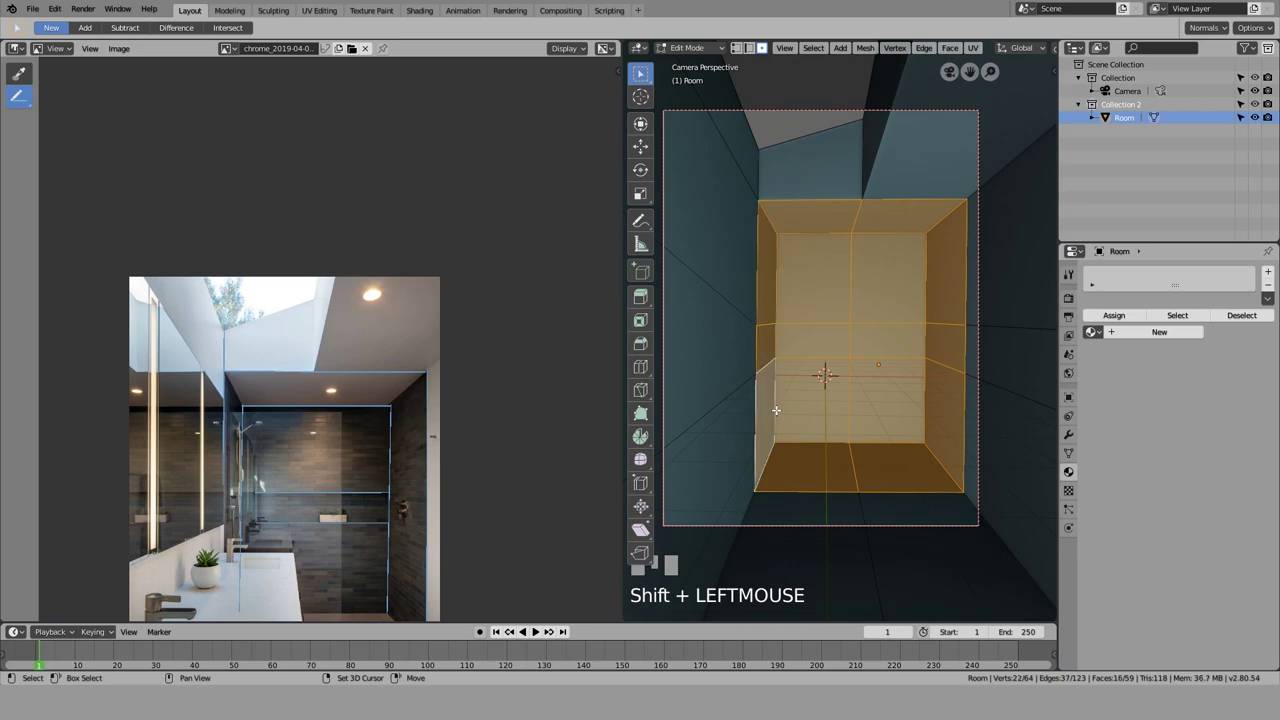
Step: Separate the selected inner faces into Room.001 and return to Object Mode
{"action": "key", "text": "p"}
{"action": "key", "text": "Tab"}
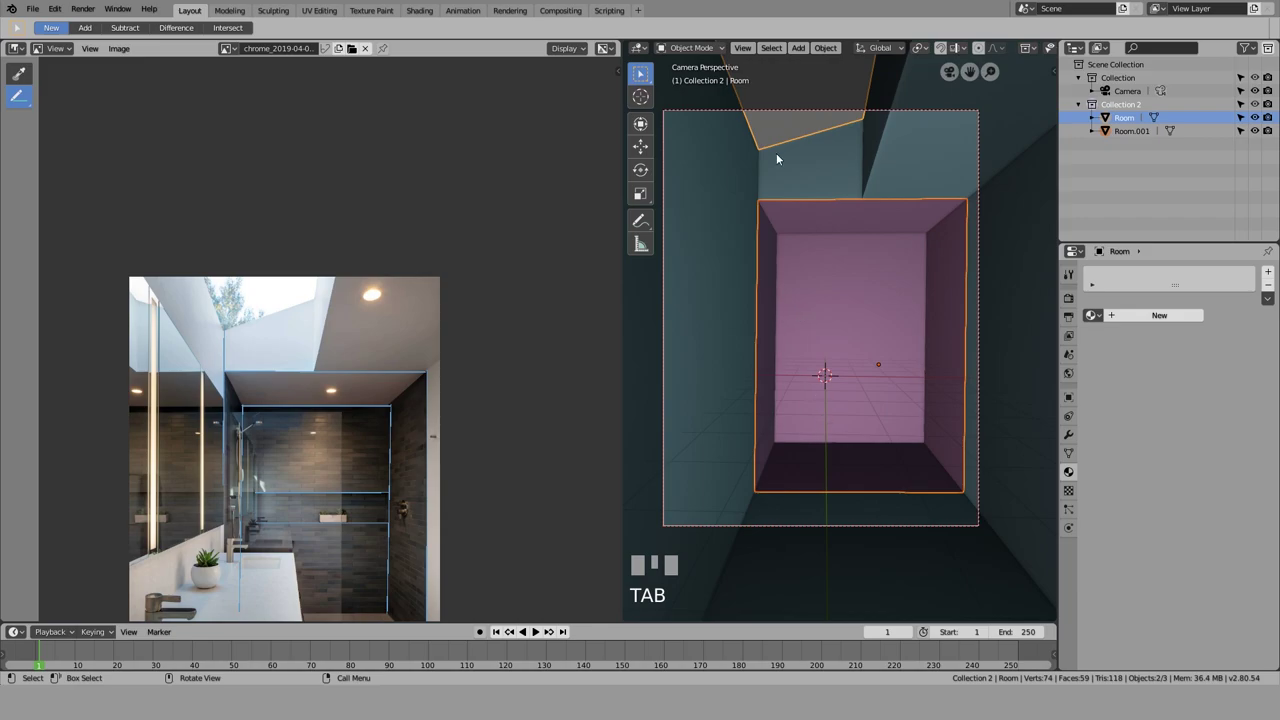
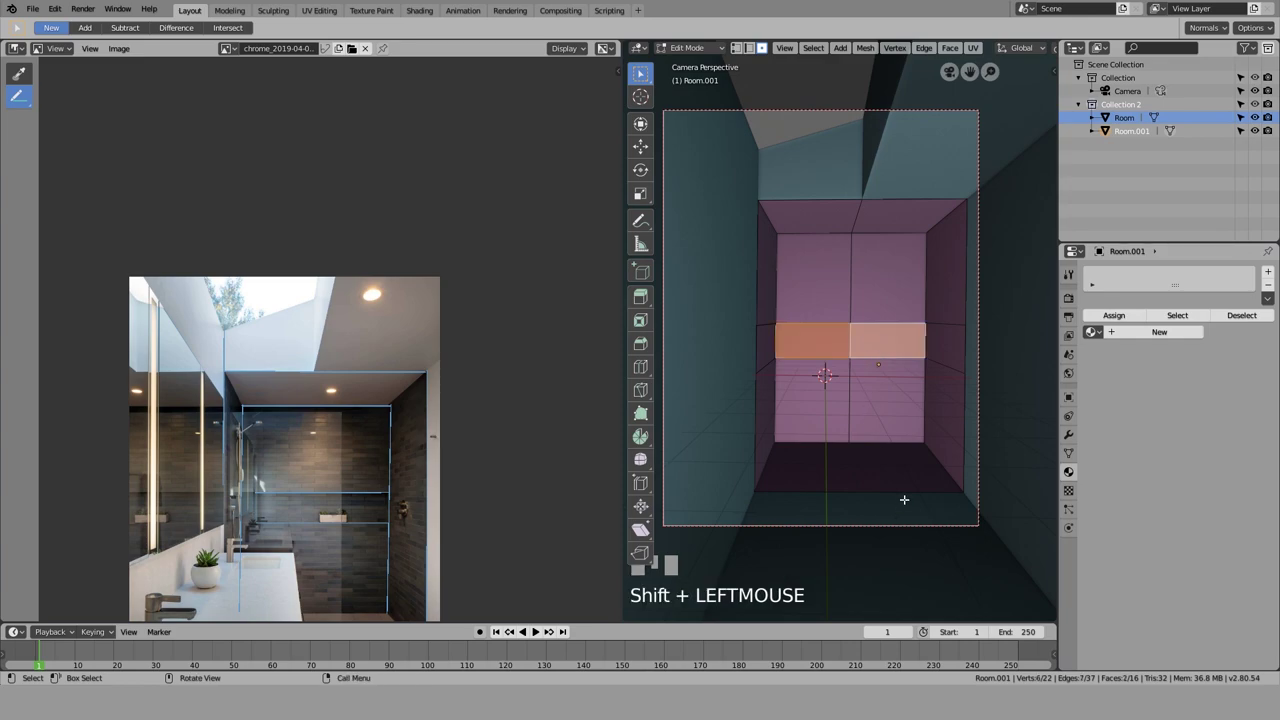
Step: Push the back-wall face strip inward as a niche and return from rendered preview to solid view
{"action": "key", "text": "e"}
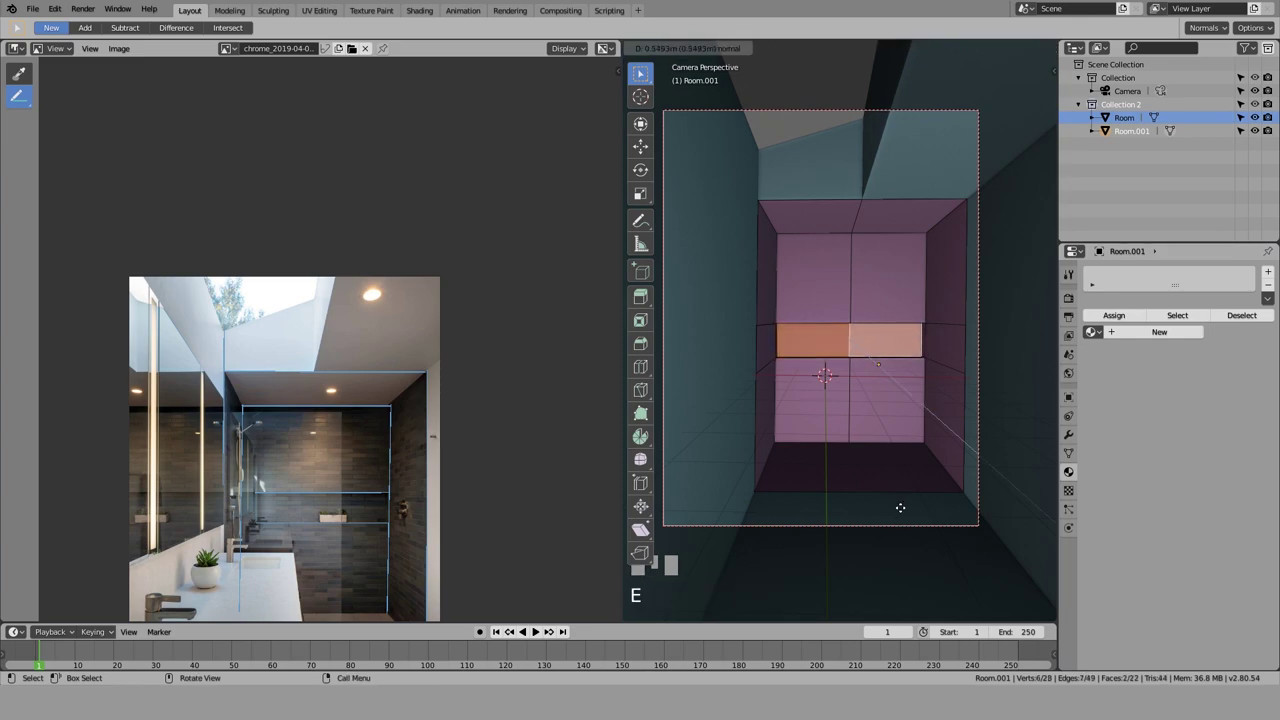
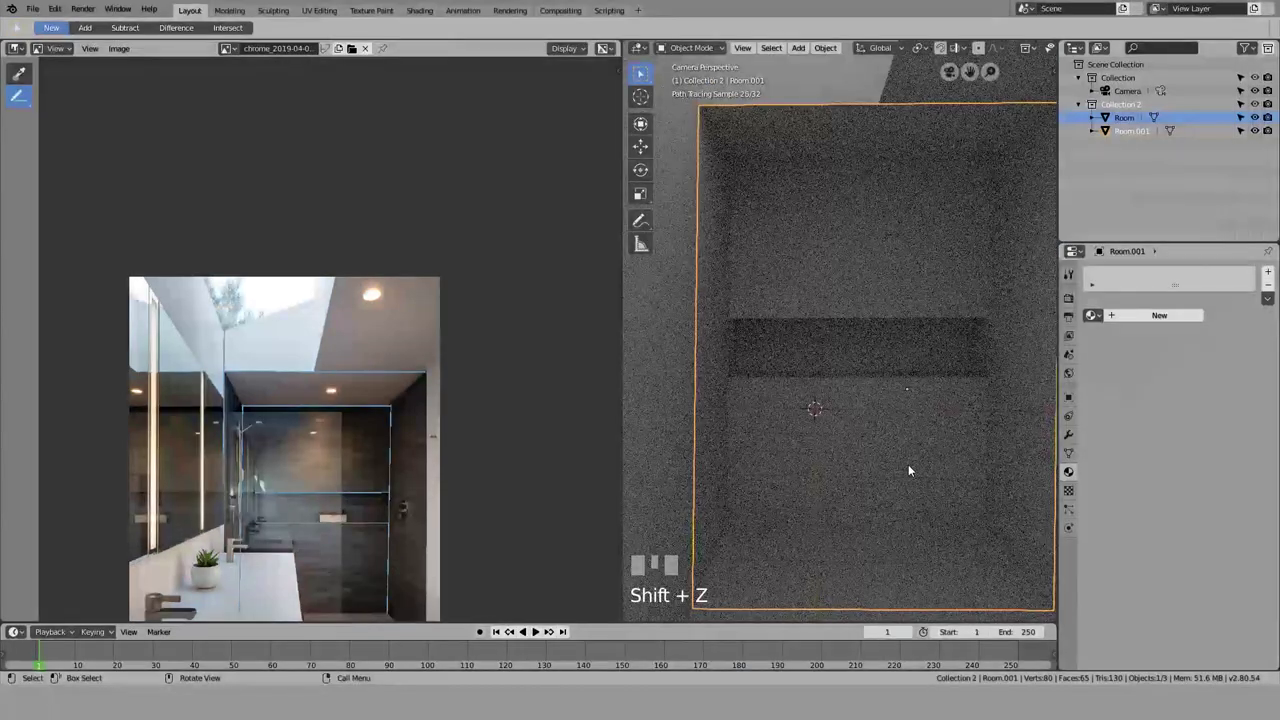
{"action": "scroll", "scroll_direction": "down", "scroll_amount": 3}
{"action": "scroll", "scroll_direction": "down", "scroll_amount": 3}
{"action": "key", "text": "shift+z"}
{"action": "scroll", "scroll_direction": "down", "scroll_amount": 3}
{"action": "left_click", "coordinate": [828, 146]}
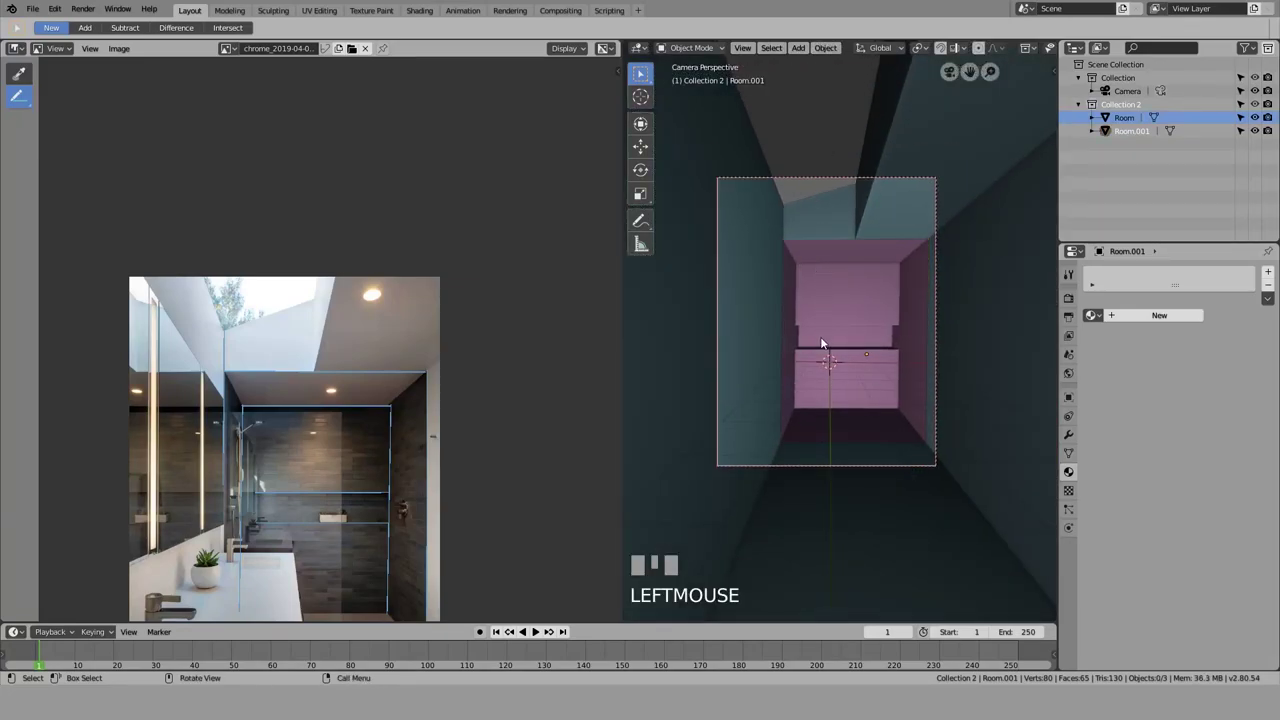
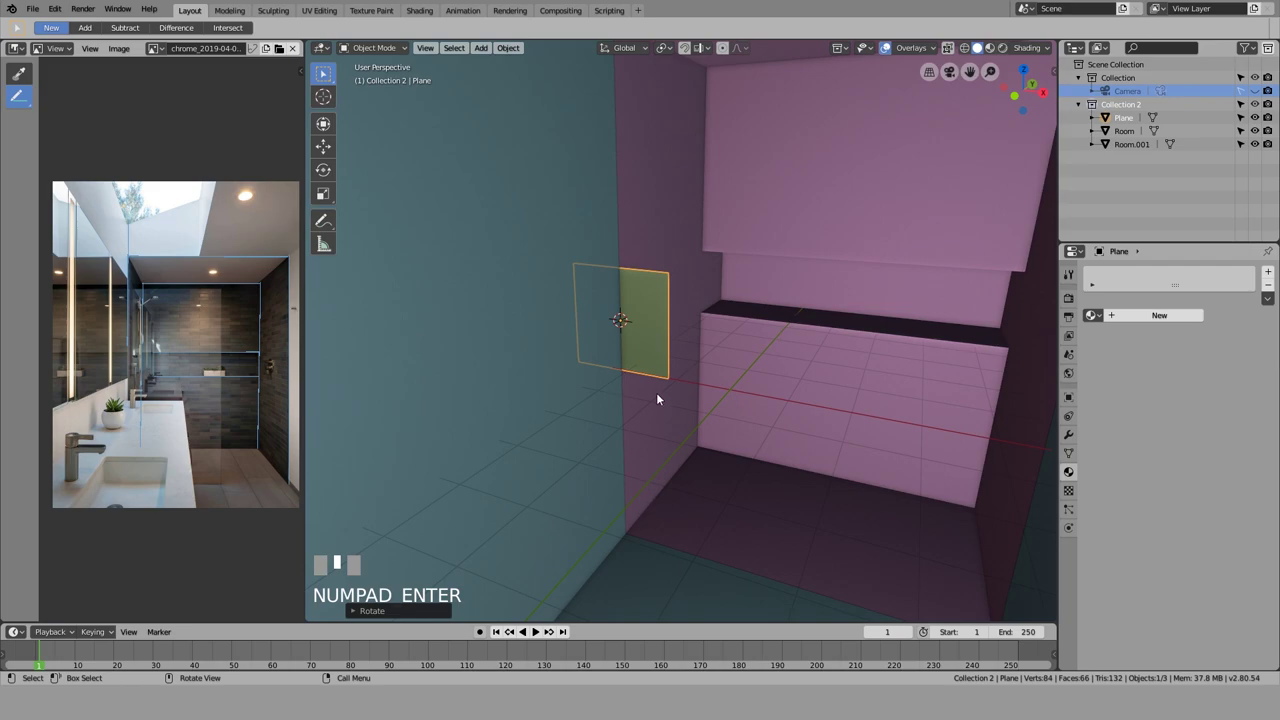
Step: Slide the new plane sideways along the pink back wall
{"action": "key", "text": "g"}
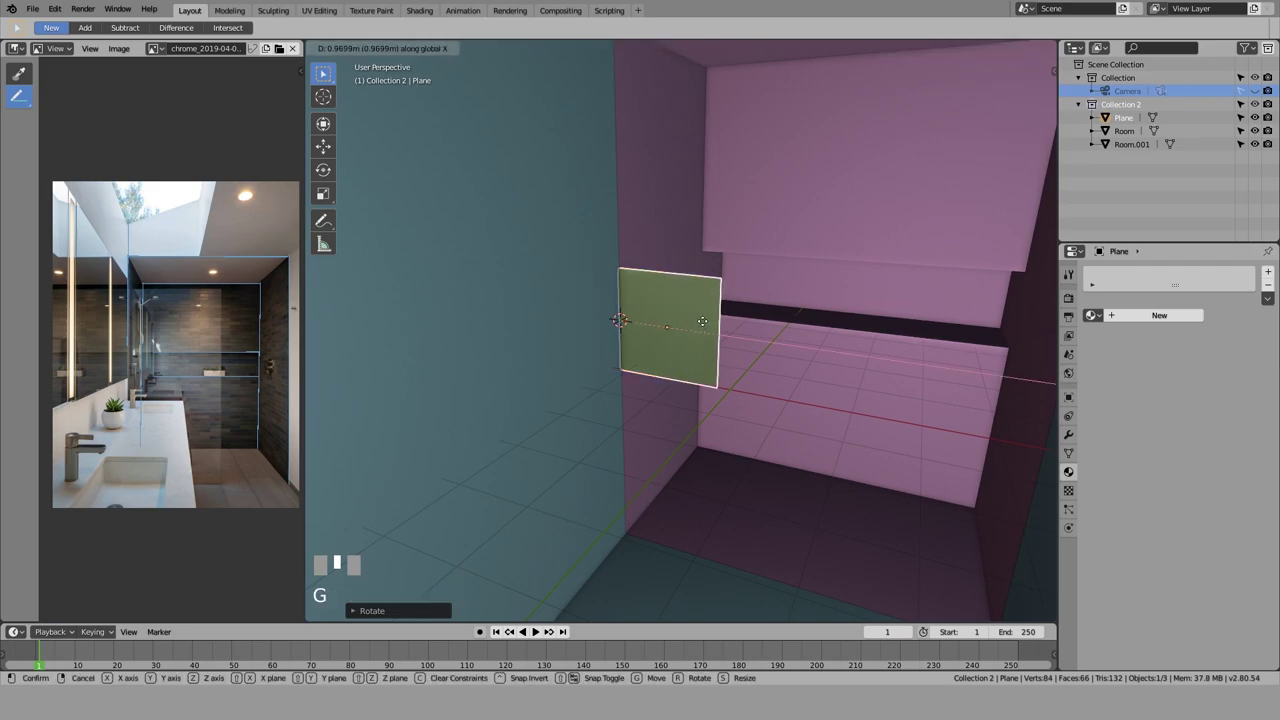
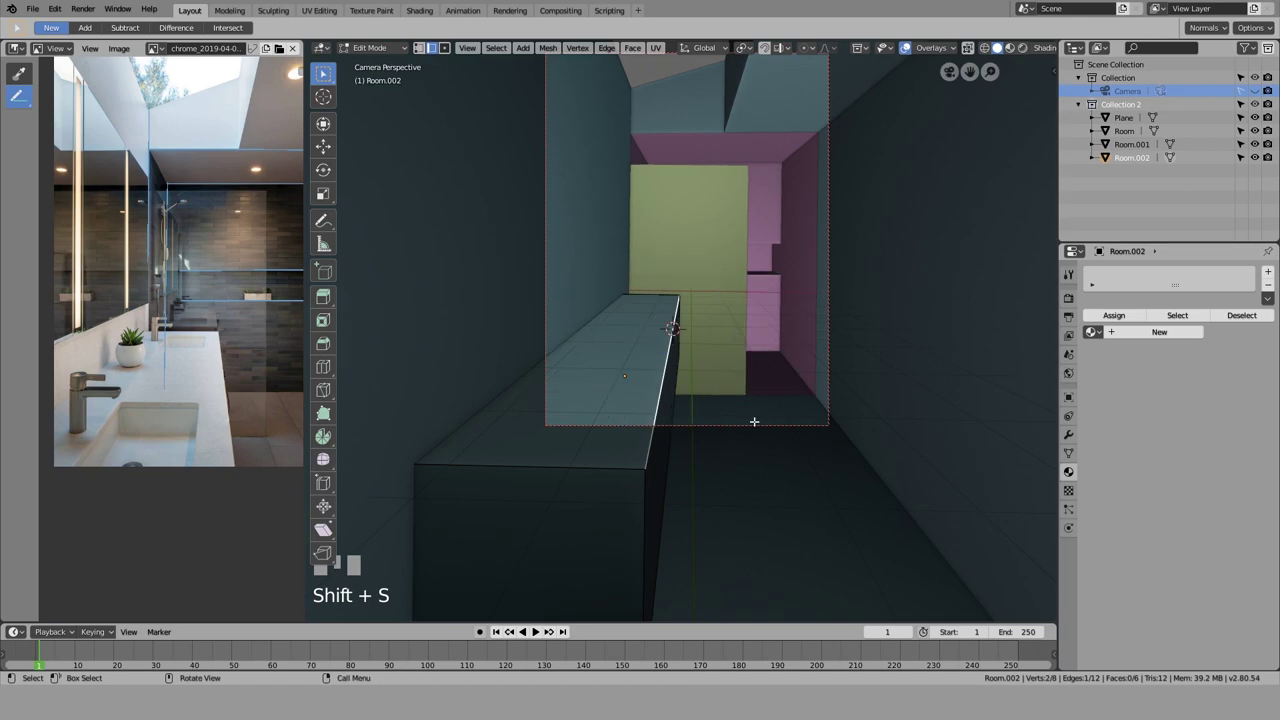
Step: Add a cube and move it to the far end of the vanity counter
{"action": "key", "text": "shift+a"}
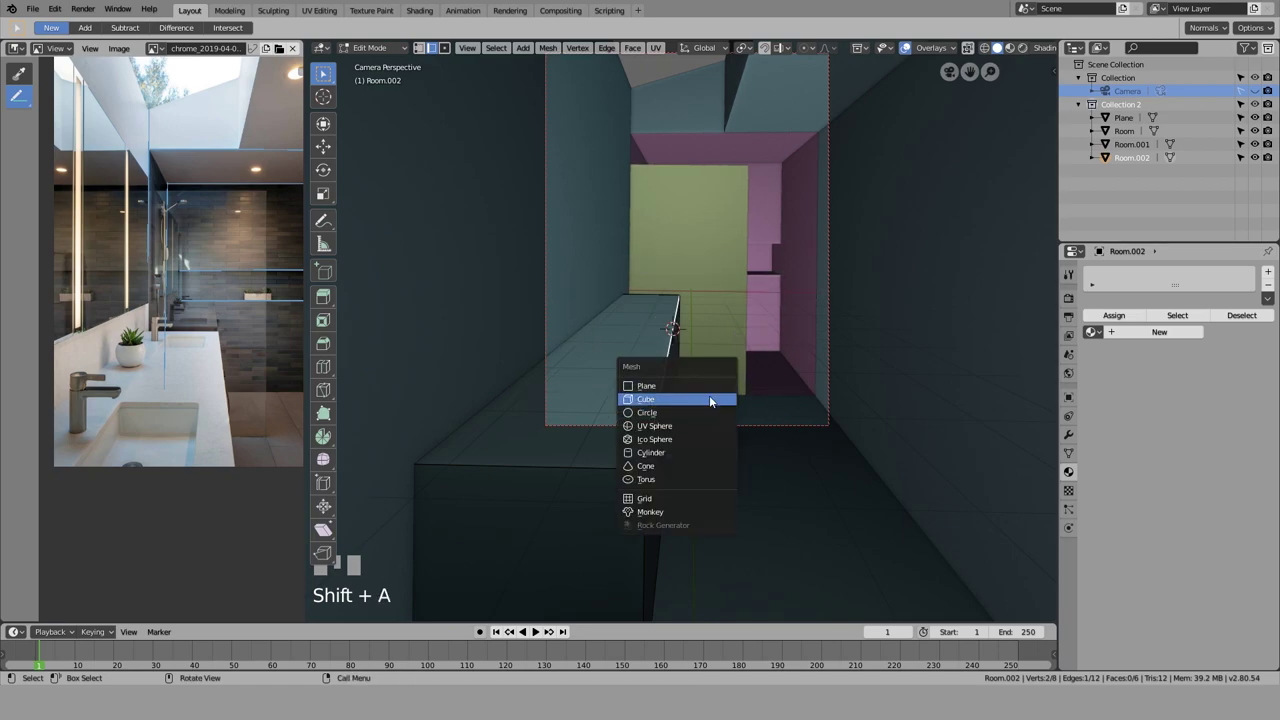
{"action": "key", "text": "g"}
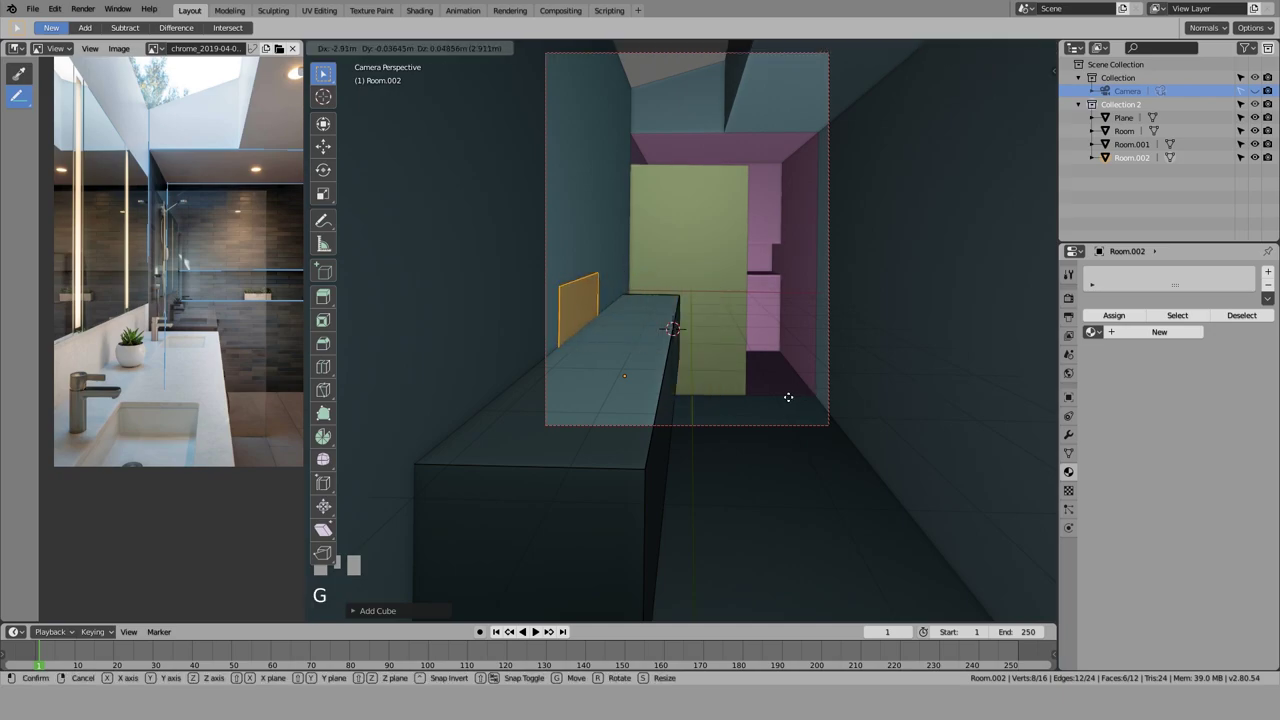
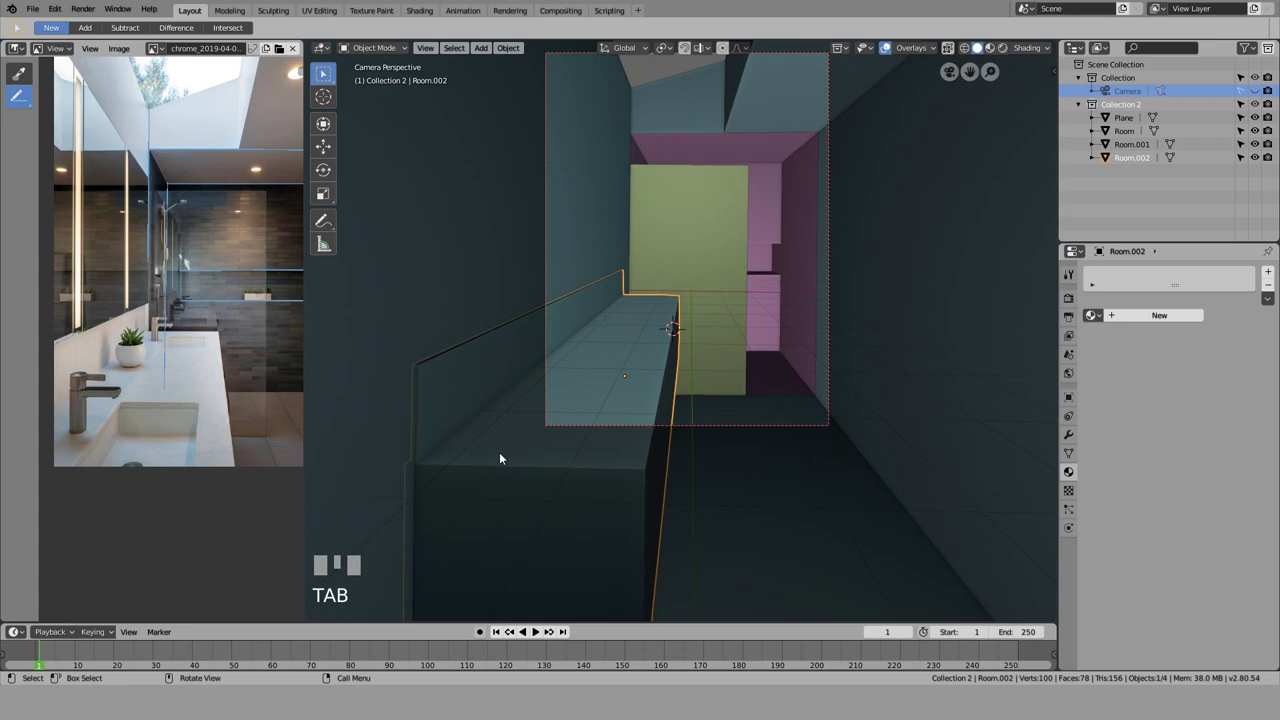
{"action": "scroll", "scroll_direction": "down", "scroll_amount": 3}
{"action": "scroll", "scroll_direction": "up", "scroll_amount": 3}
Step: Shape the thin backsplash piece on the counter and hide the Room walls in the Outliner
{"action": "key", "text": "Tab"}
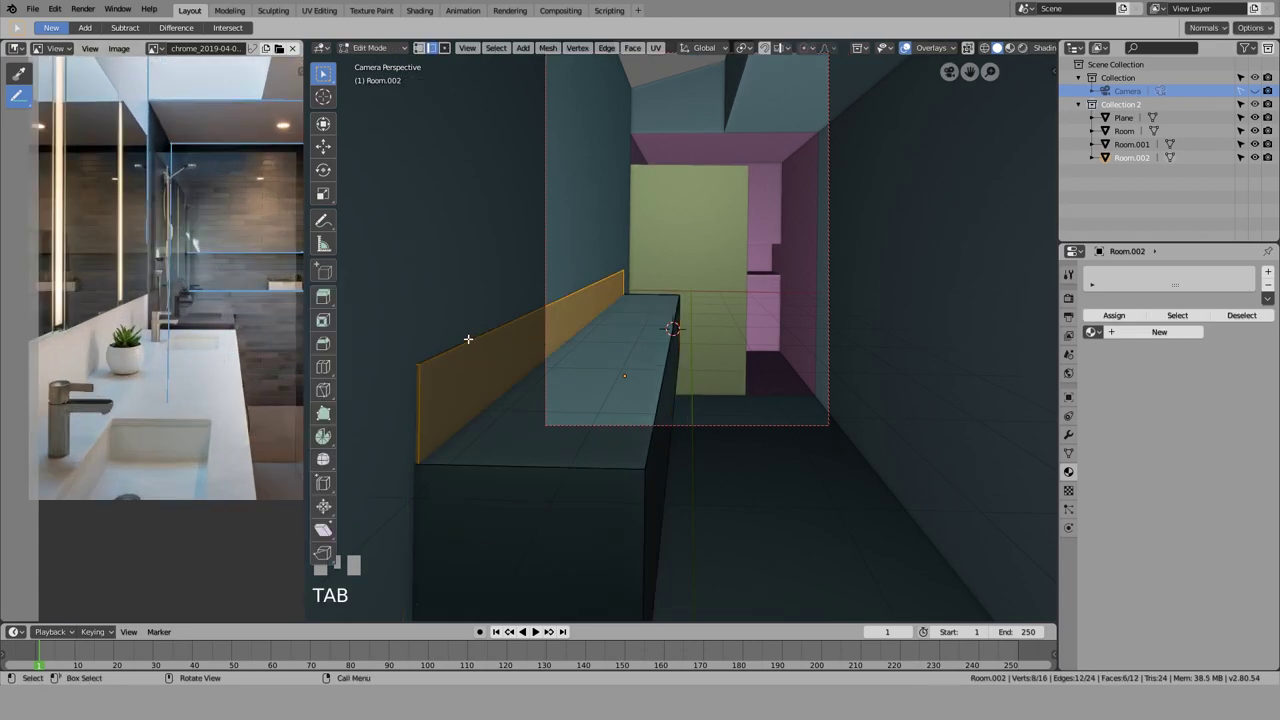
{"action": "left_click", "coordinate": [427, 264]}
{"action": "key", "text": "h"}
{"action": "left_click", "coordinate": [465, 358]}
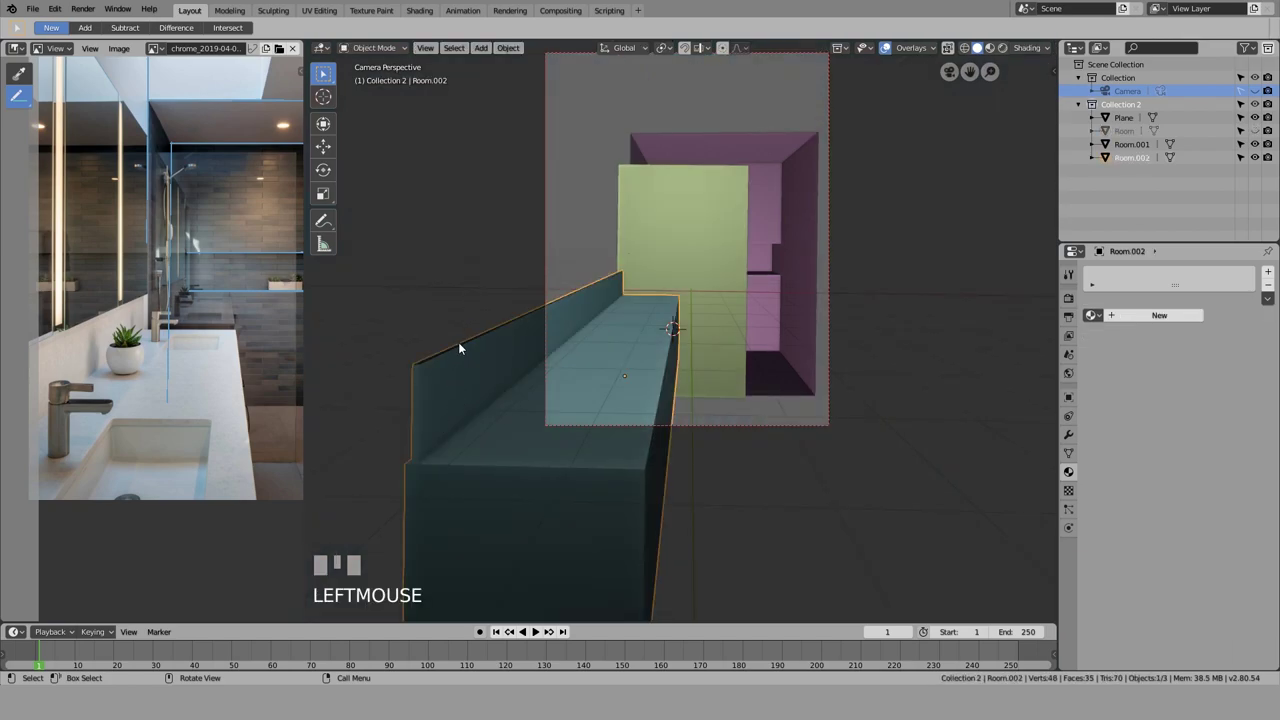
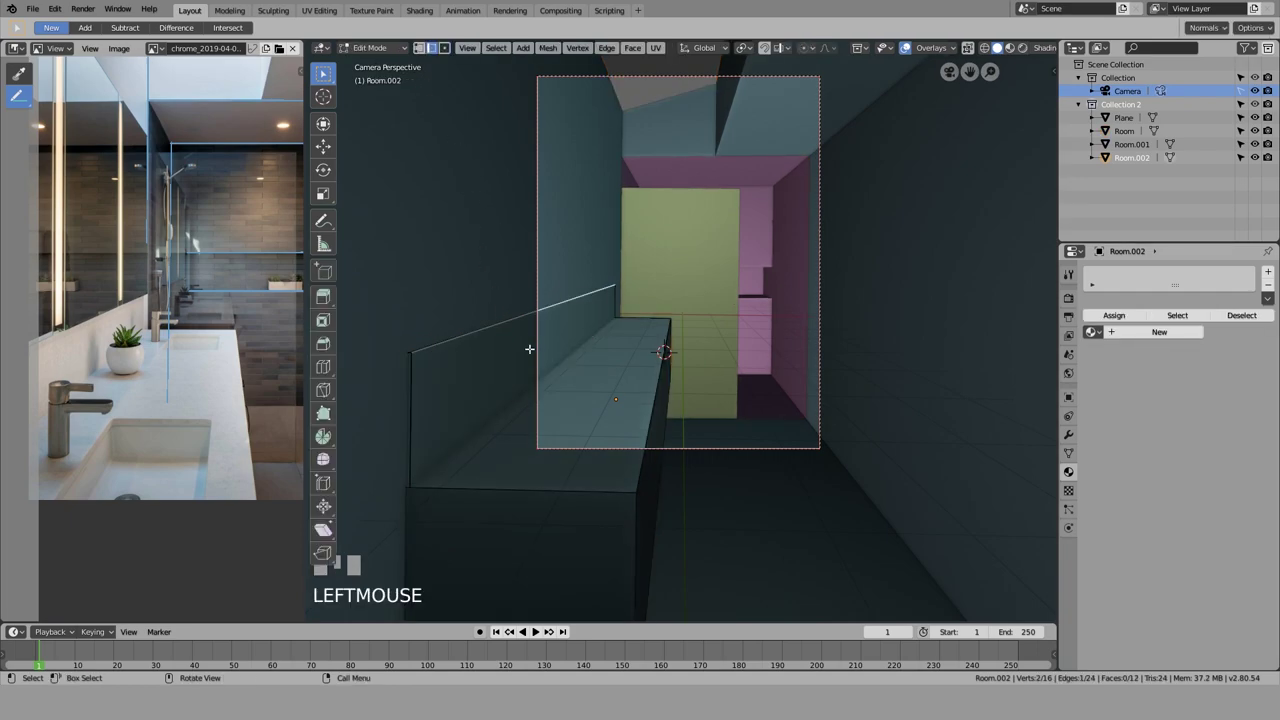
Step: Add a plane and raise it along the left wall above the counter
{"action": "key", "text": "shift+s"}
{"action": "scroll", "scroll_direction": "up", "scroll_amount": 3}
{"action": "key", "text": "shift+a"}
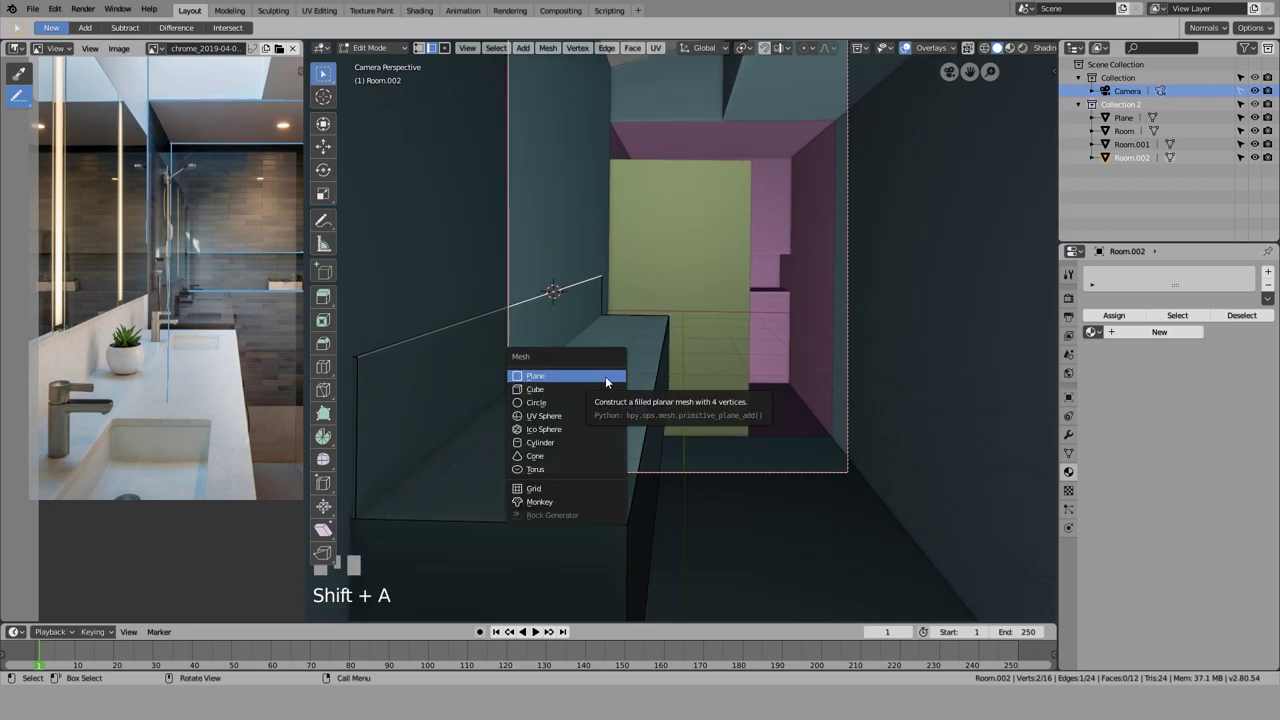
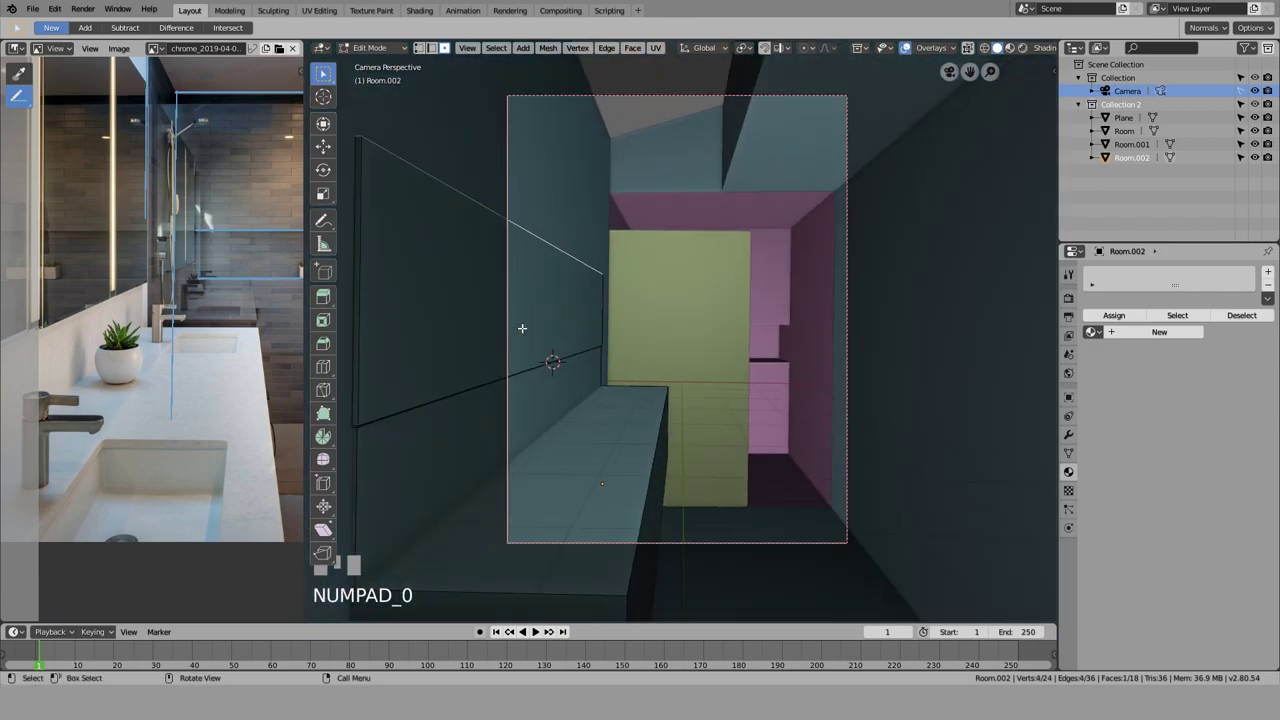
{"action": "key", "text": "g"}
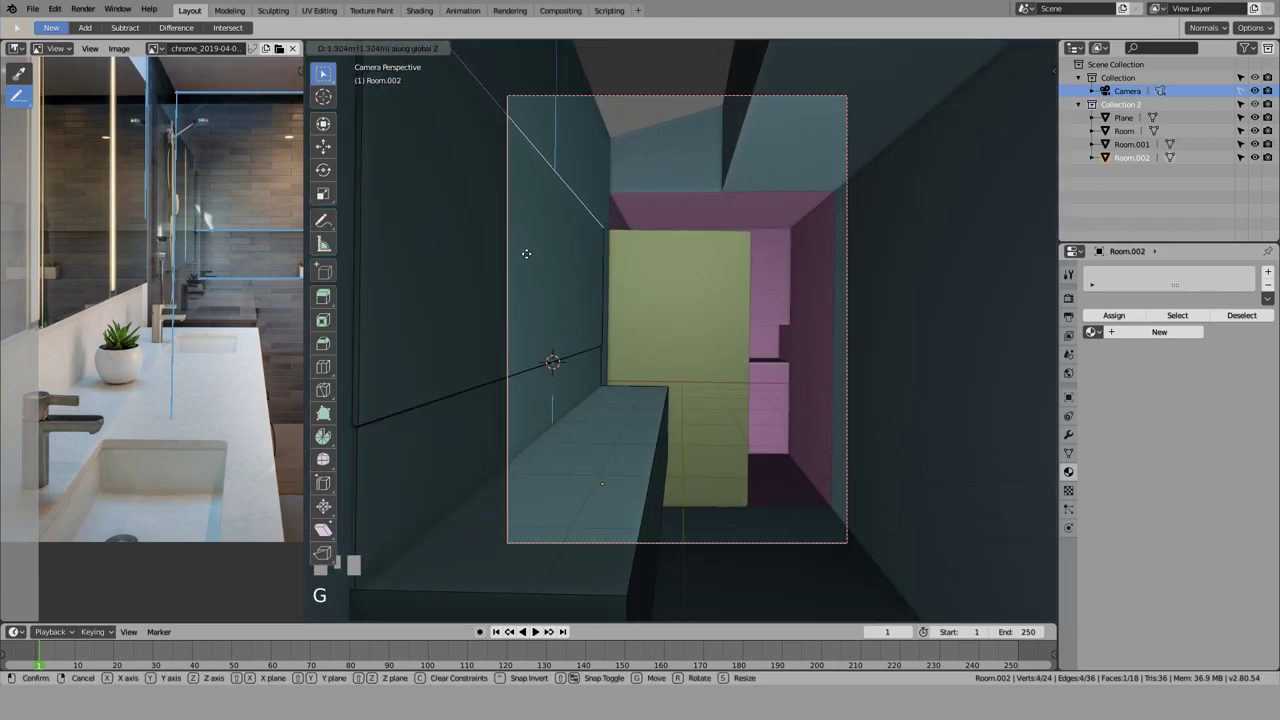
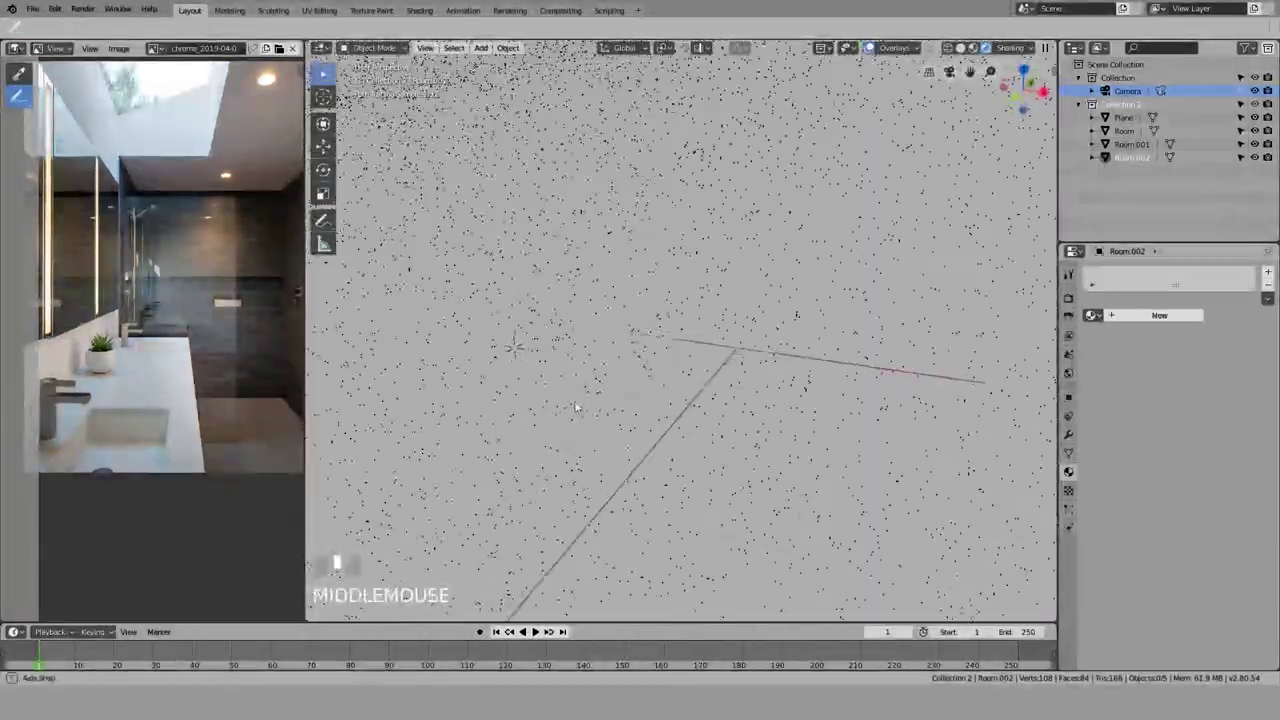
Step: Leave the rendered preview for solid shading on the vanity counter close-up
{"action": "key", "text": "shift+z"}
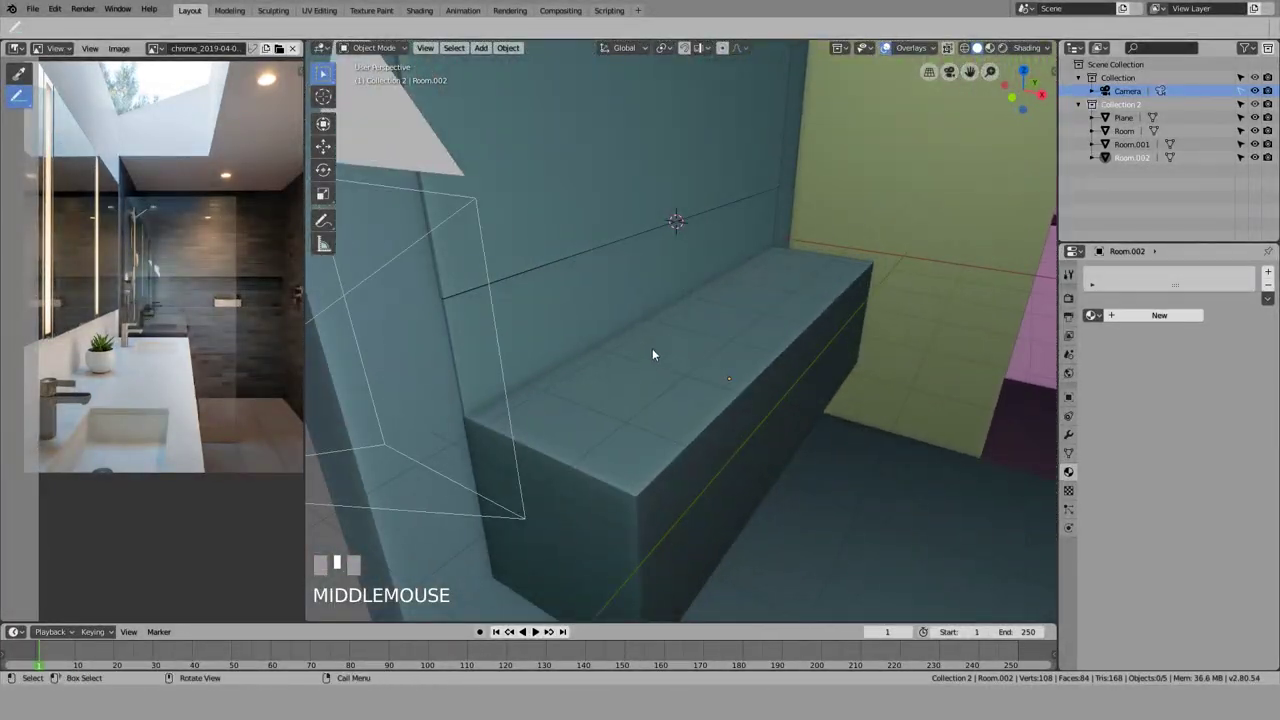
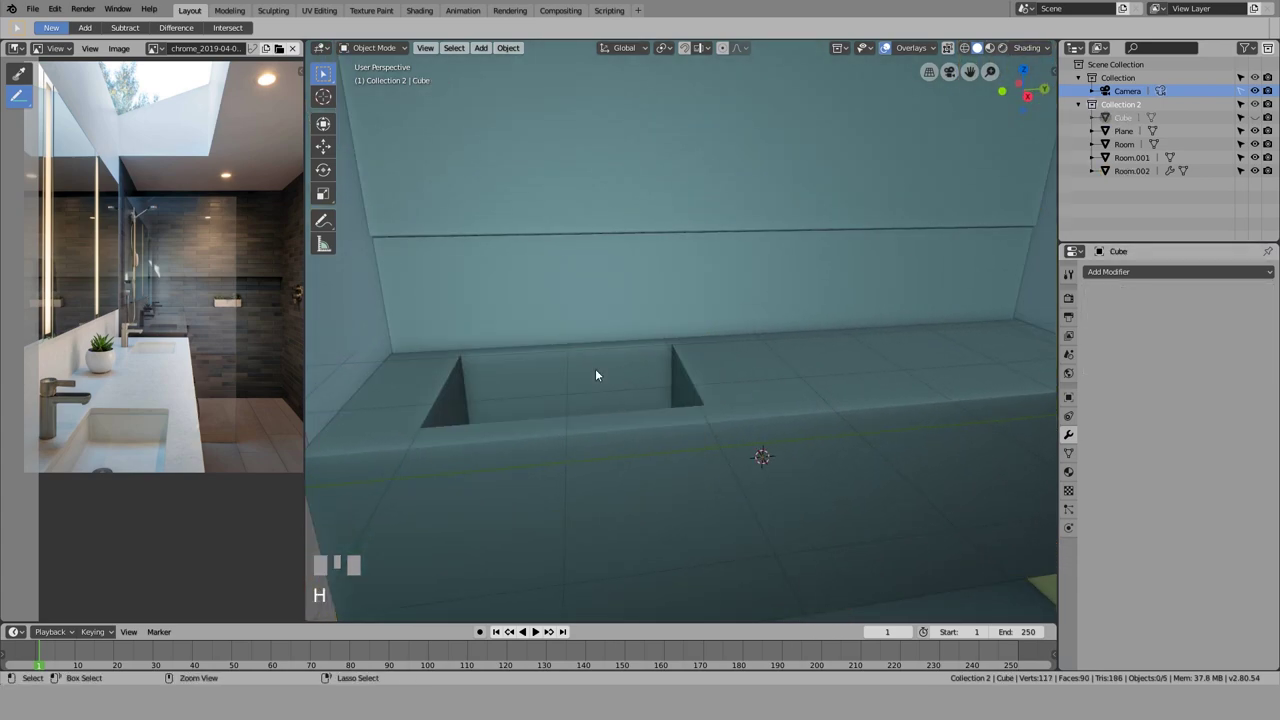
Step: Undo to bring back the hidden cutter block over the sink recess and view it along the counter
{"action": "key", "text": "ctrl+z"}
{"action": "scroll", "scroll_direction": "down", "scroll_amount": 3}
{"action": "left_click_drag", "start_coordinate": [755, 350], "coordinate": [621, 351]}
{"action": "scroll", "scroll_direction": "down", "scroll_amount": 3}
{"action": "scroll", "scroll_direction": "up", "scroll_amount": 3}
{"action": "left_click", "coordinate": [621, 351]}
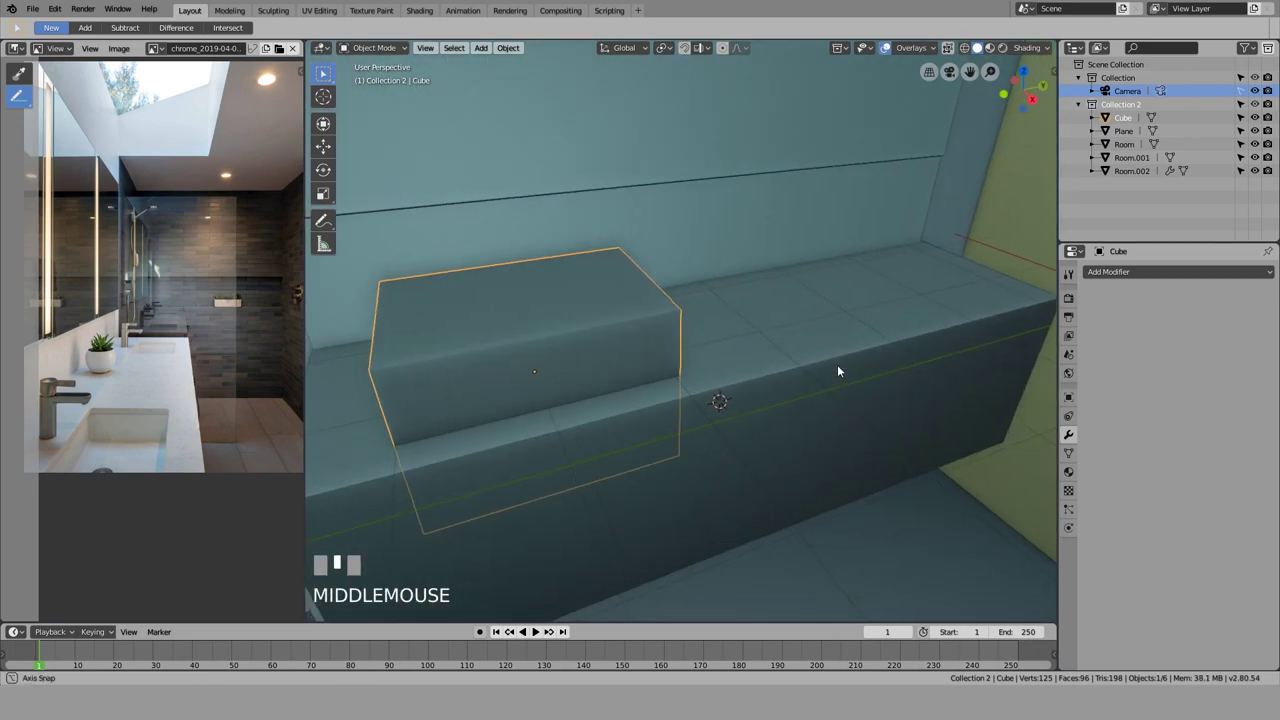
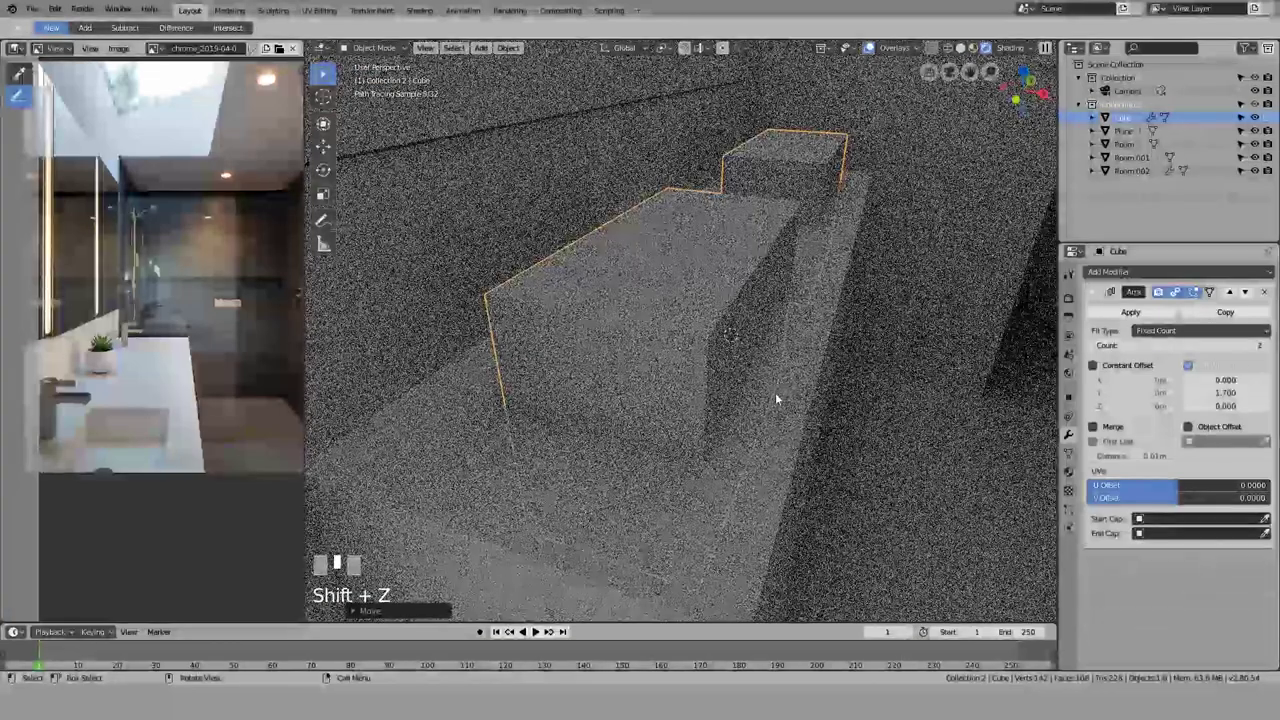
Step: Return to solid shading and orbit around the vanity to check the carved basins
{"action": "key", "text": "z"}
{"action": "left_click_drag", "start_coordinate": [1243, 129], "coordinate": [1261, 125]}
{"action": "left_click_drag", "start_coordinate": [1261, 125], "coordinate": [1193, 157]}
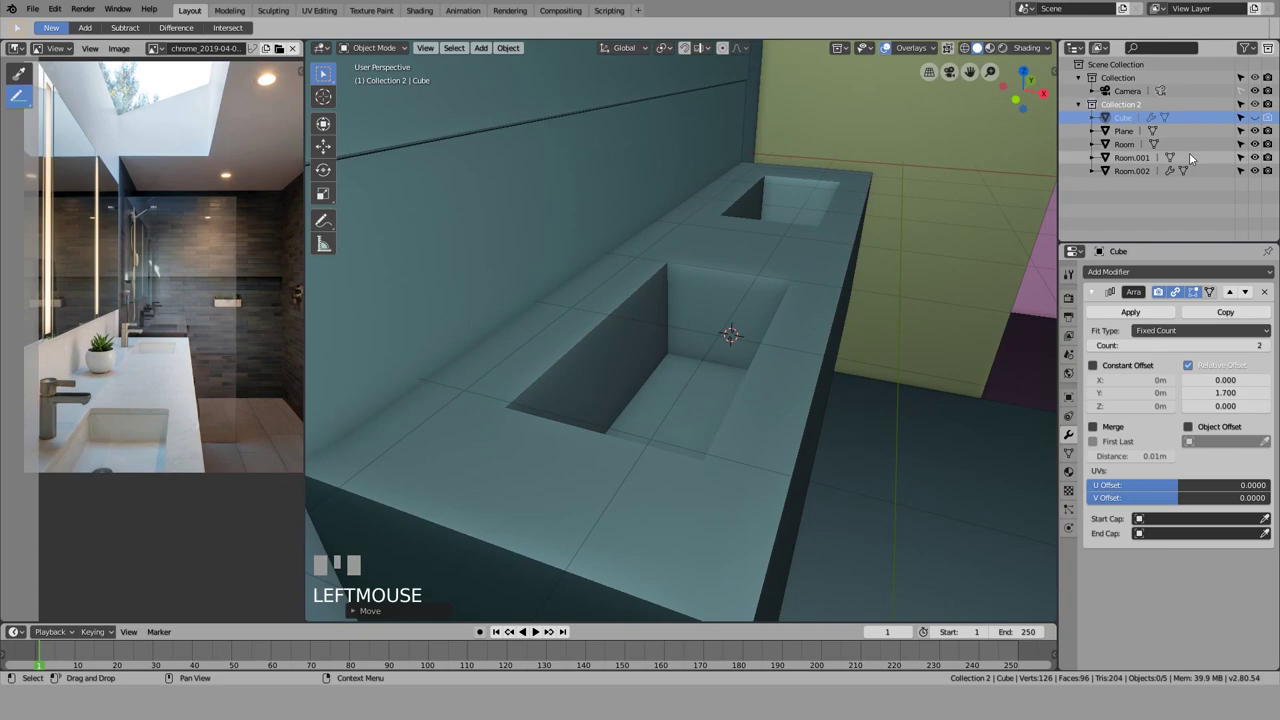
{"action": "key", "text": "Right"}
{"action": "key", "text": "KP_0"}
{"action": "left_click", "coordinate": [878, 299]}
Step: Look through the scene camera at the two recessed basins, toggling the rendered preview
{"action": "key", "text": "KP_0"}
{"action": "key", "text": "shift+z"}
{"action": "key", "text": "alt+a"}
{"action": "key", "text": "shift+z"}
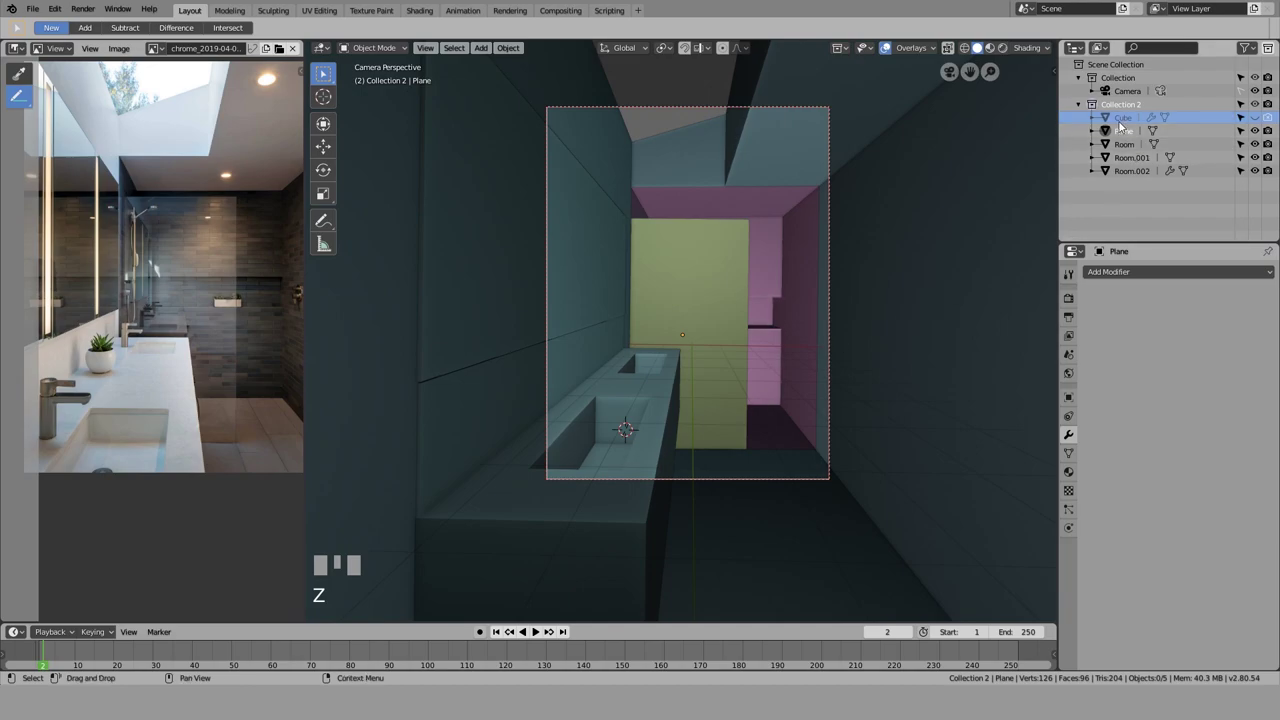
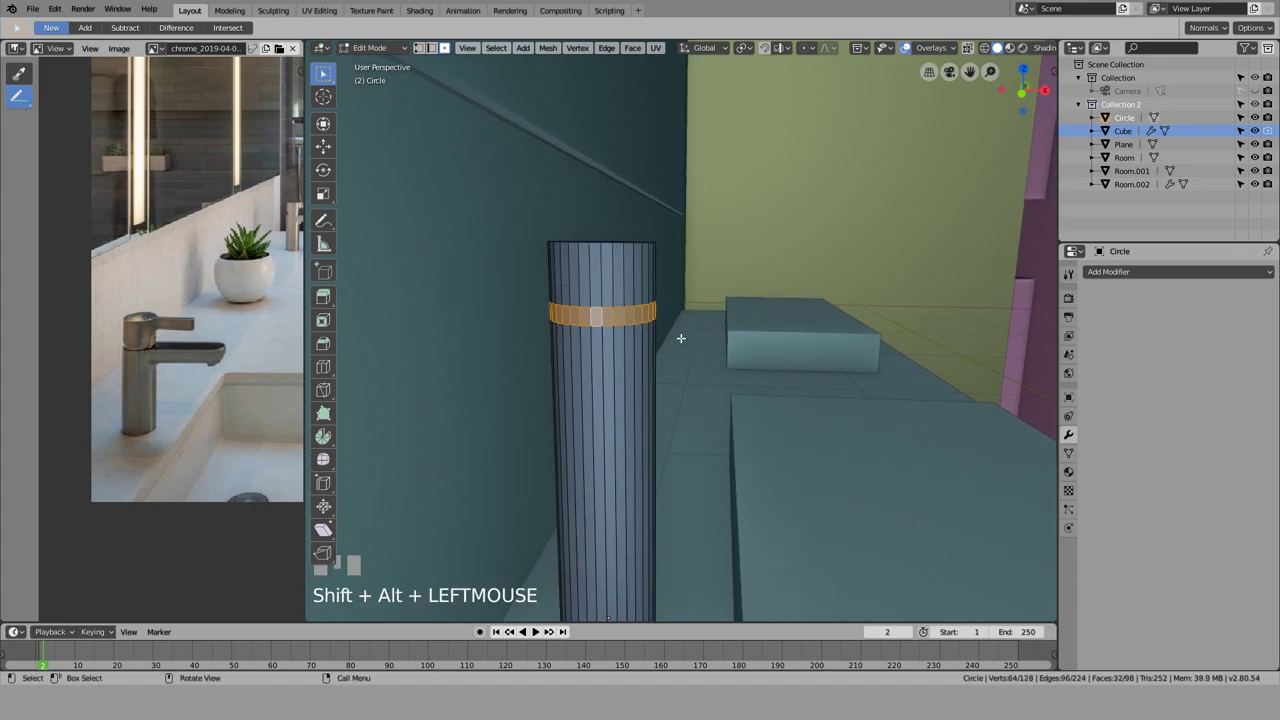
Step: Inset the ring of faces near the cylinder top and scale it into a band for the spout
{"action": "key", "text": "i"}
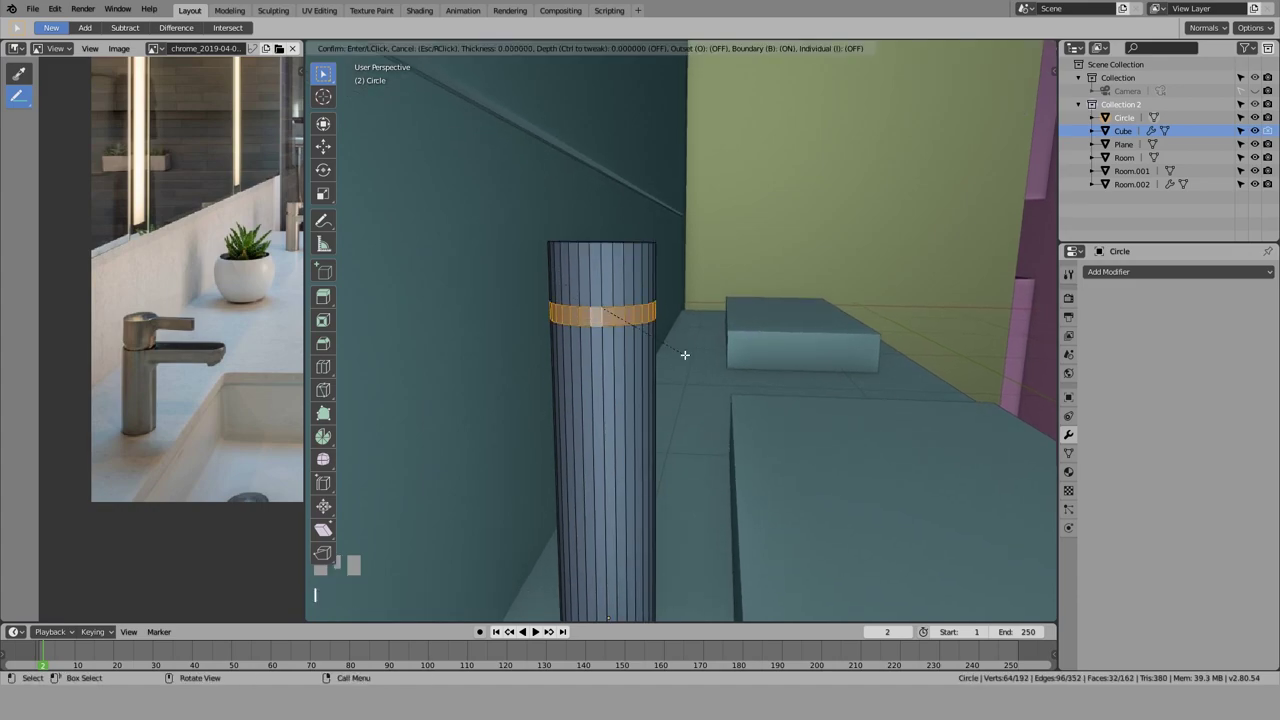
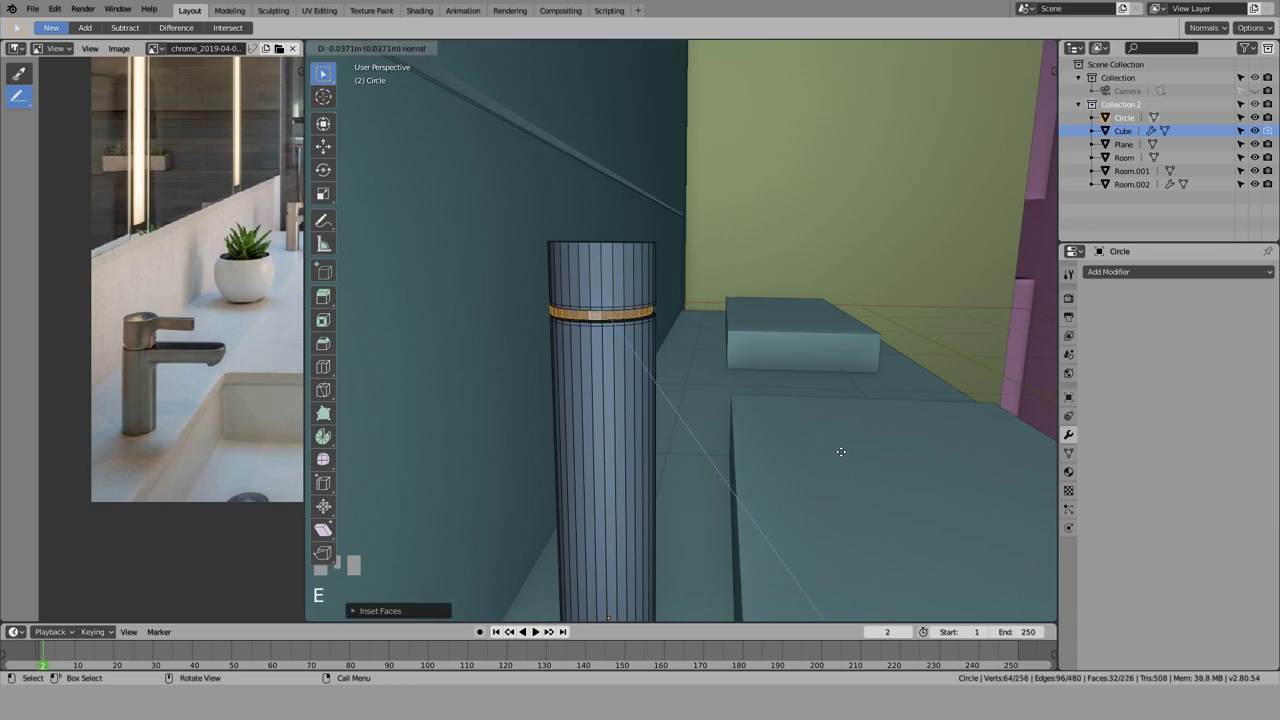
{"action": "key", "text": "Escape"}
{"action": "key", "text": "s"}
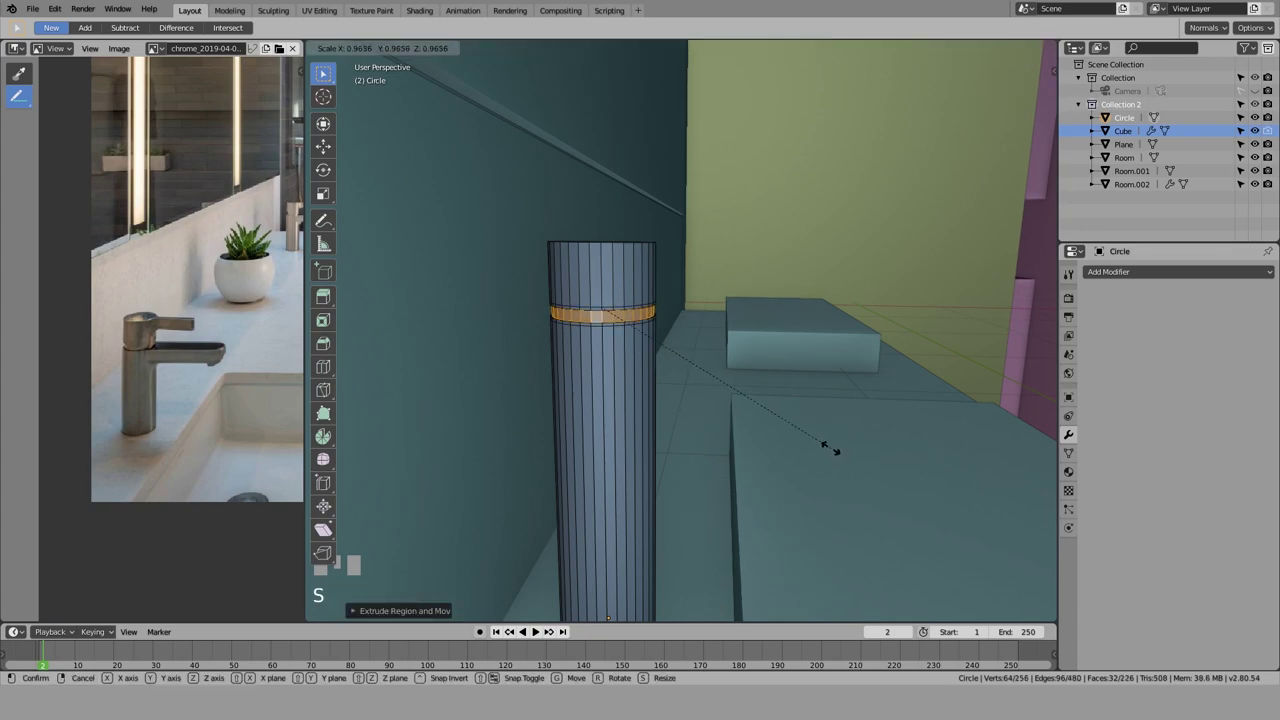
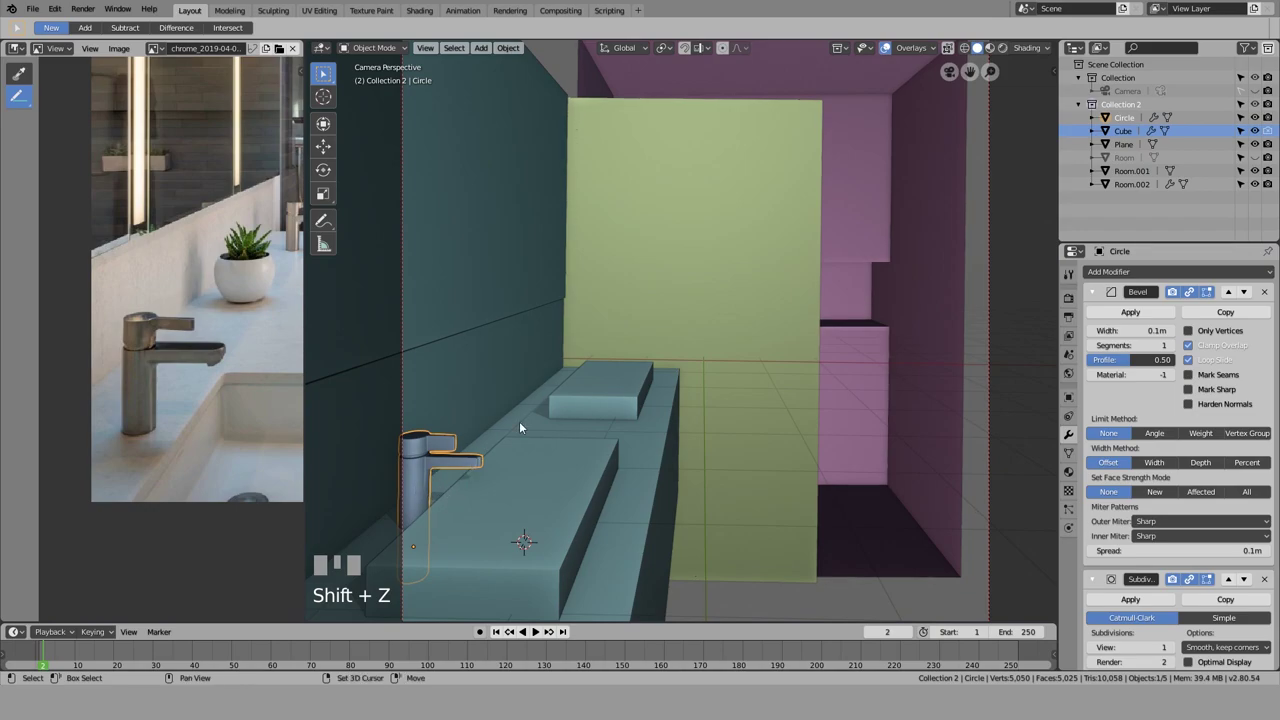
Step: Add an Array modifier to the faucet while looking down on the sink
{"action": "scroll", "scroll_direction": "down", "scroll_amount": 3}
{"action": "key", "text": "alt+a"}
{"action": "left_click_drag", "start_coordinate": [629, 382], "coordinate": [605, 406]}
{"action": "scroll", "scroll_direction": "up", "scroll_amount": 3}
{"action": "left_click", "coordinate": [605, 406]}
Step: Set a constant Y offset so a copy sits at the far basin, then lower the faucets onto the countertop
{"action": "left_click_drag", "start_coordinate": [812, 277], "coordinate": [1151, 277]}
{"action": "left_click_drag", "start_coordinate": [1151, 277], "coordinate": [1192, 487]}
{"action": "scroll", "scroll_direction": "down", "scroll_amount": 3}
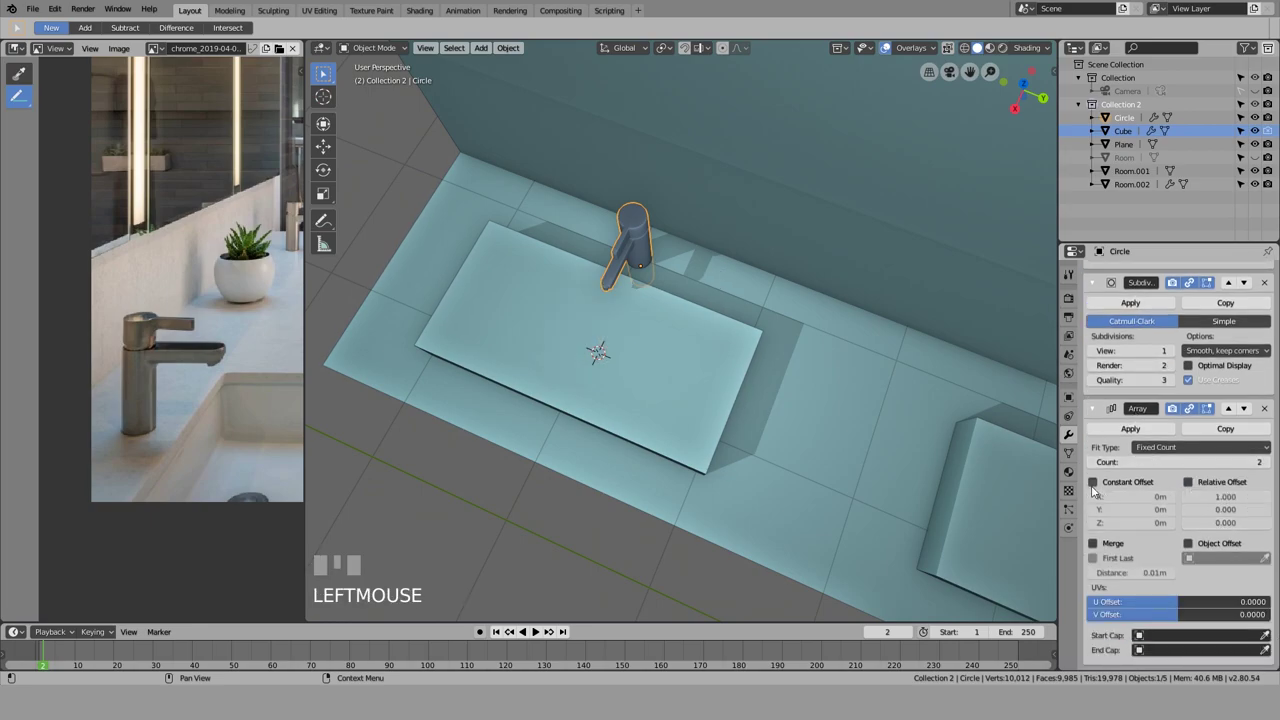
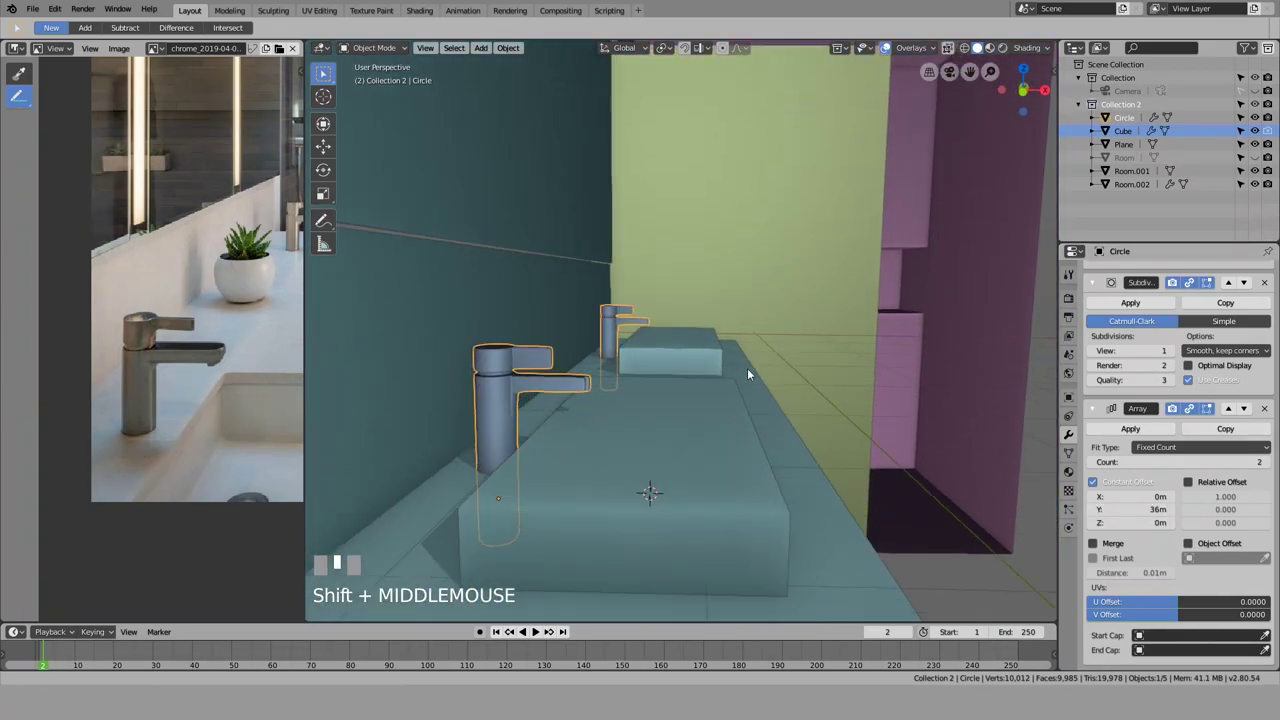
{"action": "left_click", "coordinate": [512, 291]}
{"action": "key", "text": "g"}
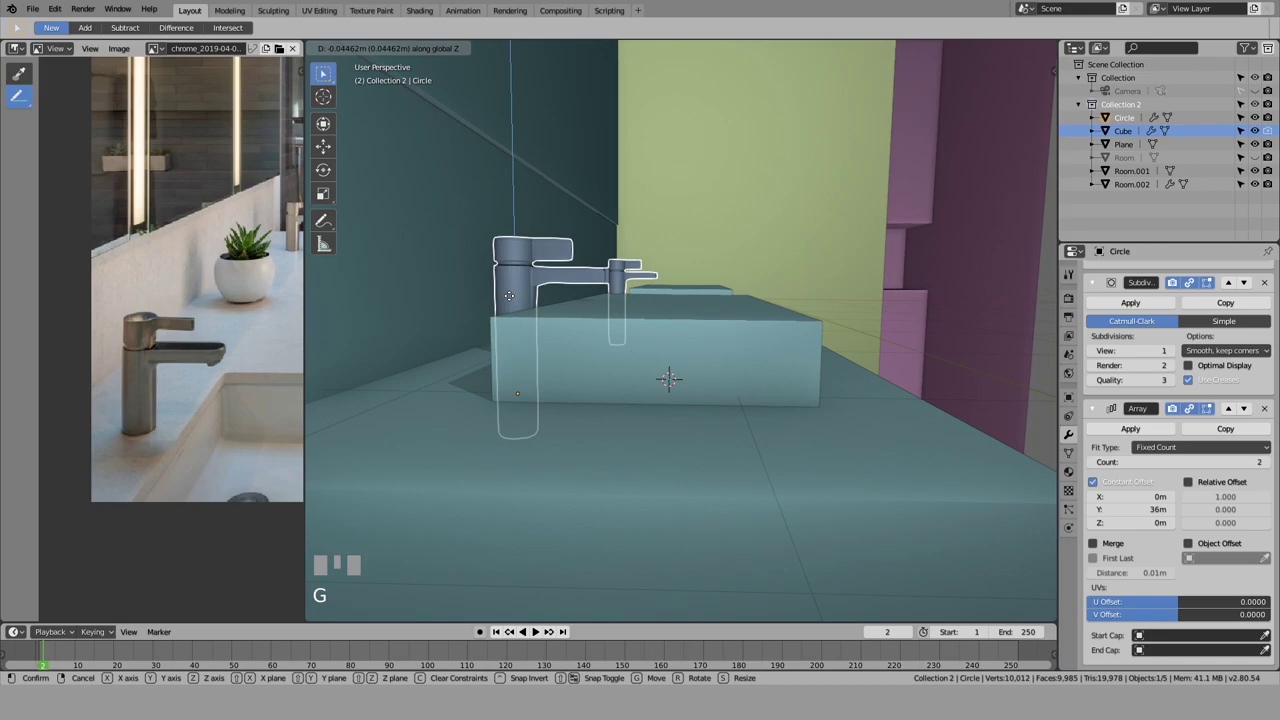
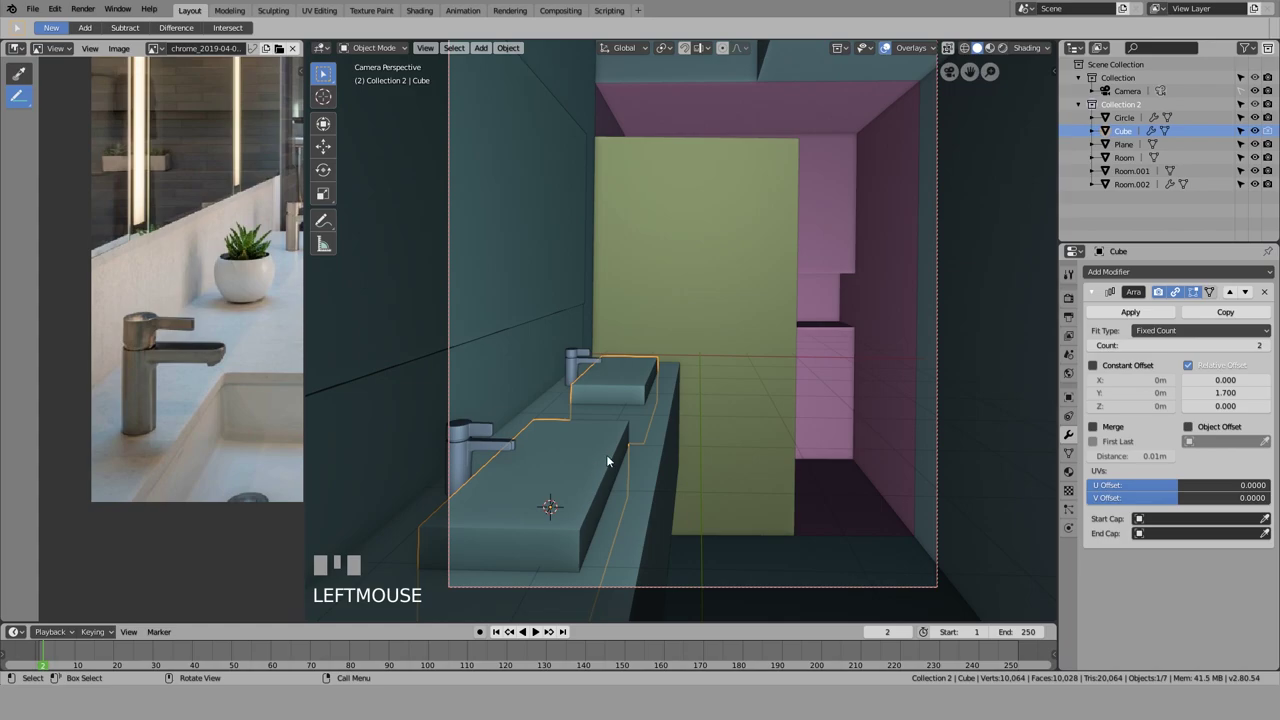
Step: Hide the sink cutter cube, then unhide and reselect it
{"action": "key", "text": "h"}
{"action": "left_click", "coordinate": [1219, 234]}
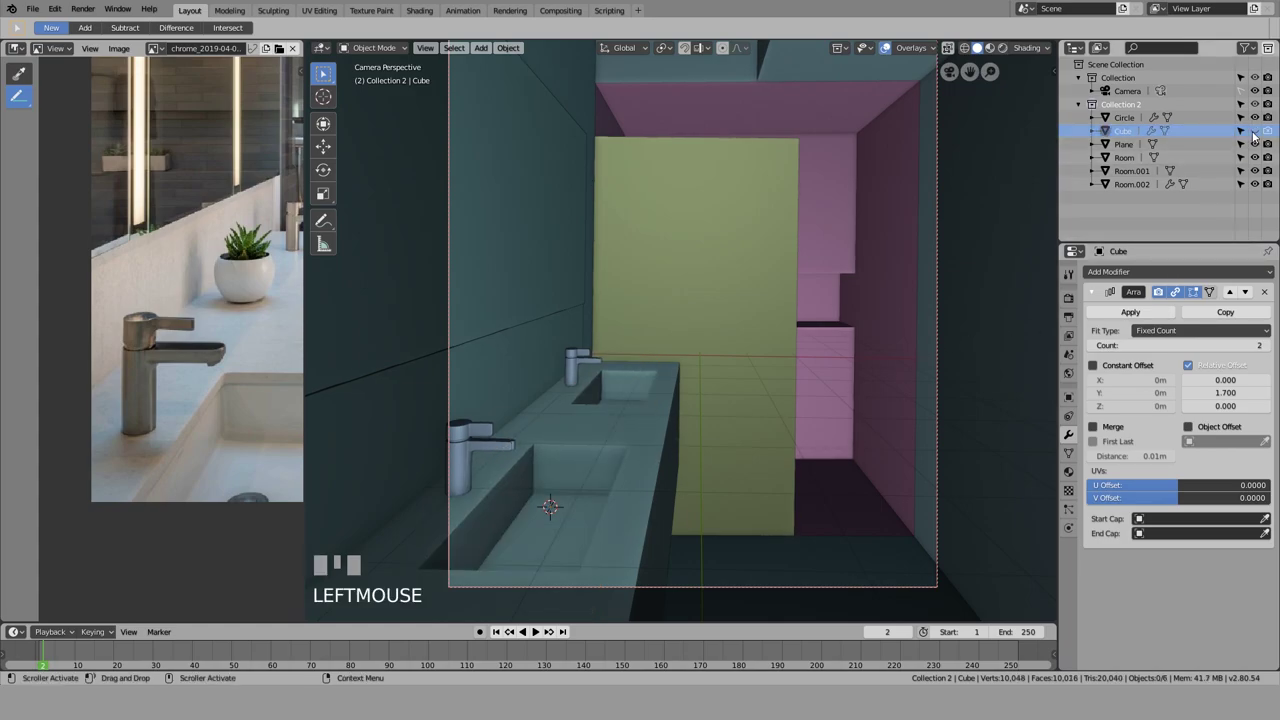
{"action": "left_click", "coordinate": [1143, 207]}
{"action": "left_click", "coordinate": [1134, 69]}
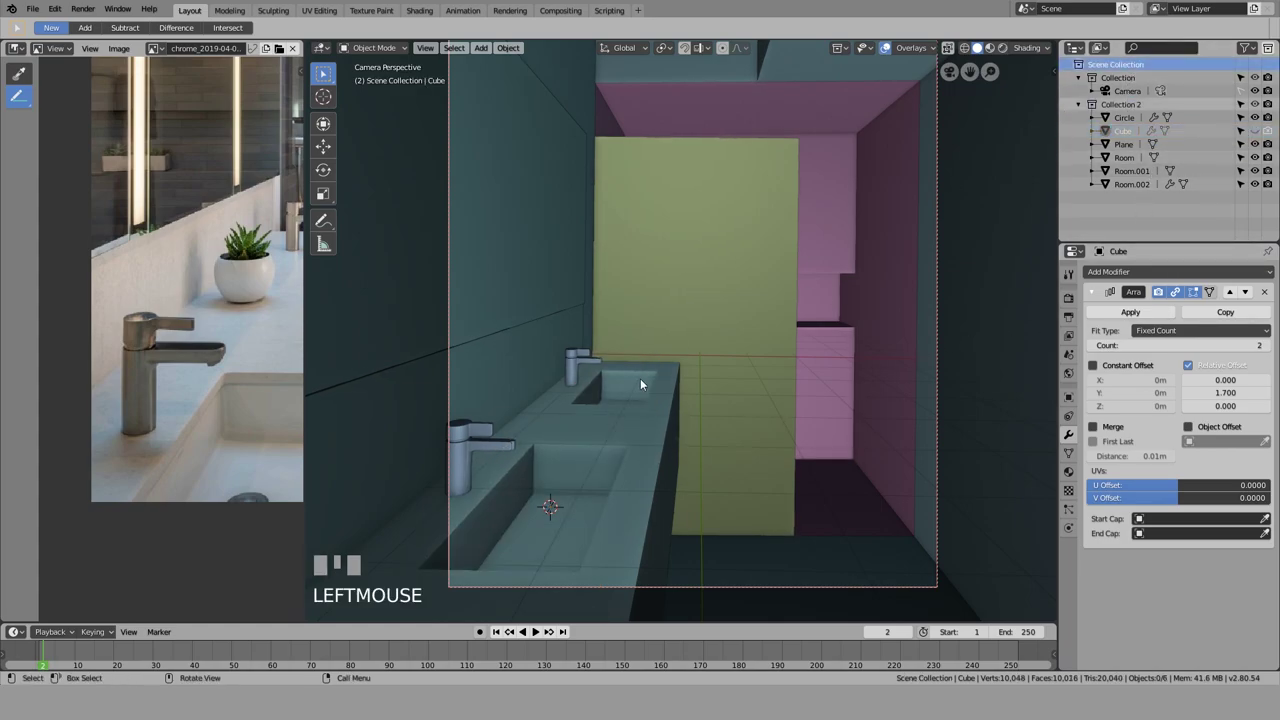
{"action": "key", "text": "alt+h"}
{"action": "left_click", "coordinate": [580, 484]}
Step: Move the cube into a new 'HiddenBooleans' collection and hide that collection in the Outliner
{"action": "key", "text": "m"}
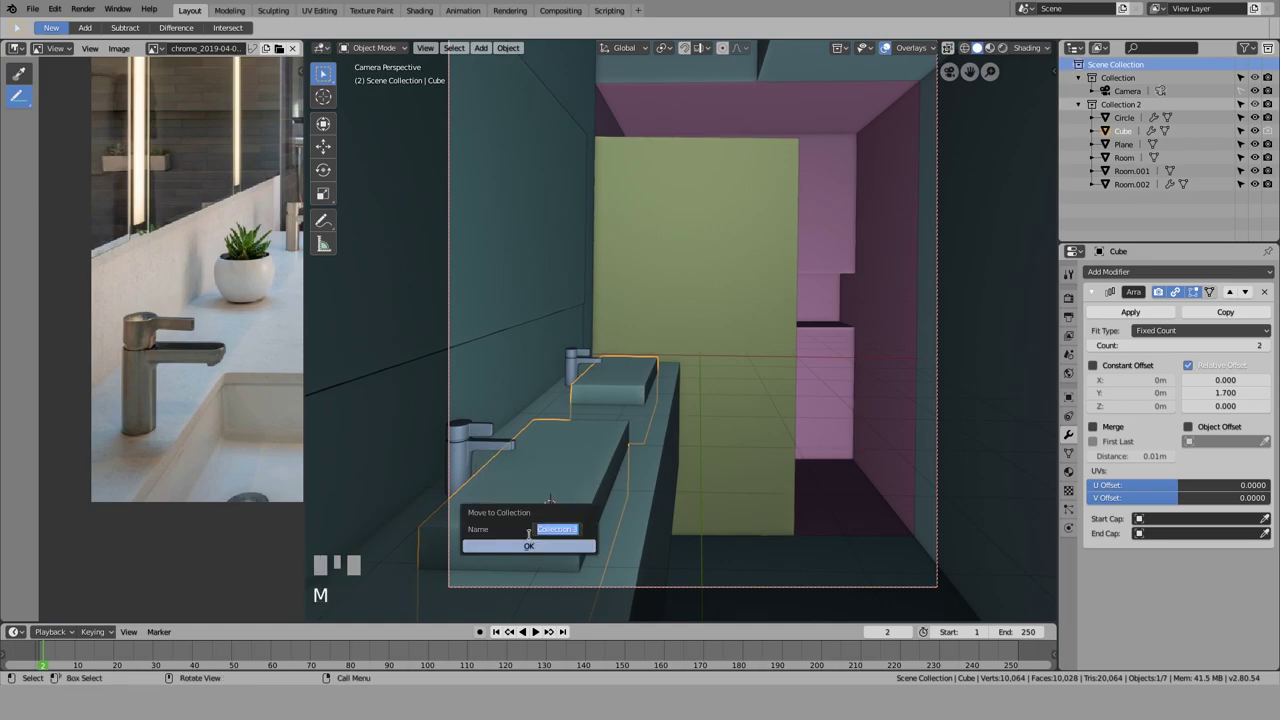
{"action": "key", "text": "d"}
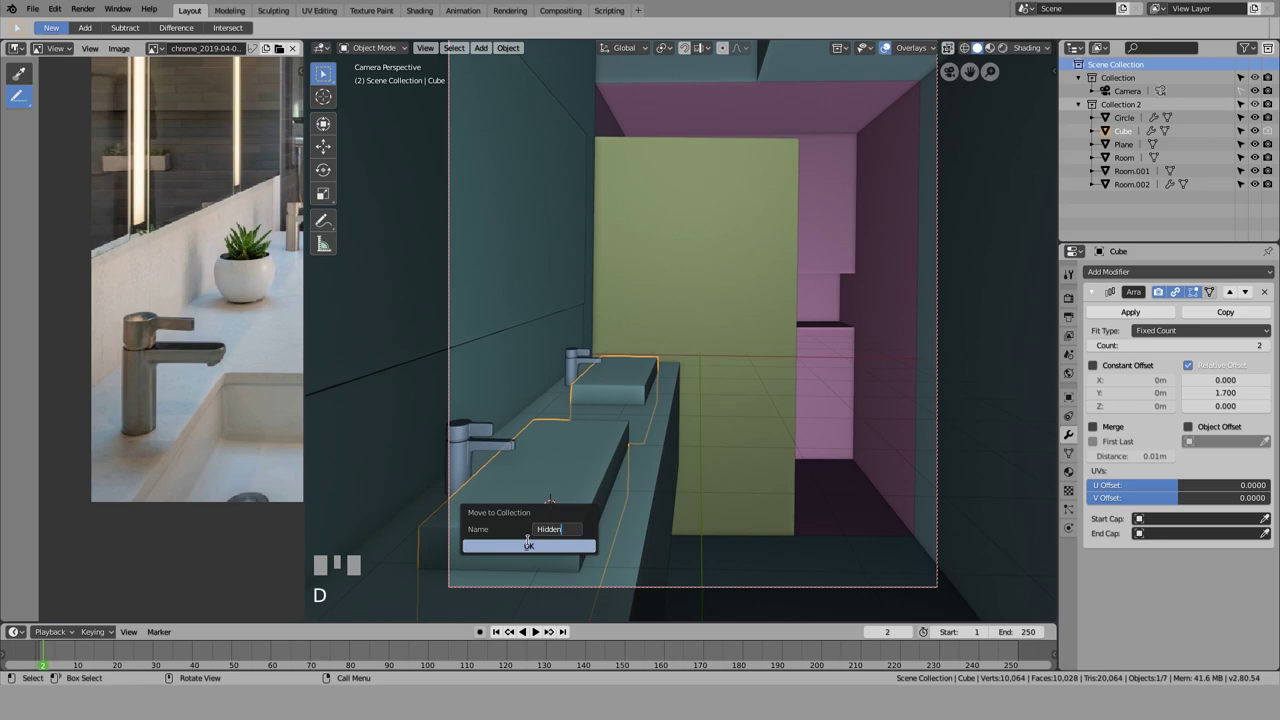
{"action": "key", "text": "o"}
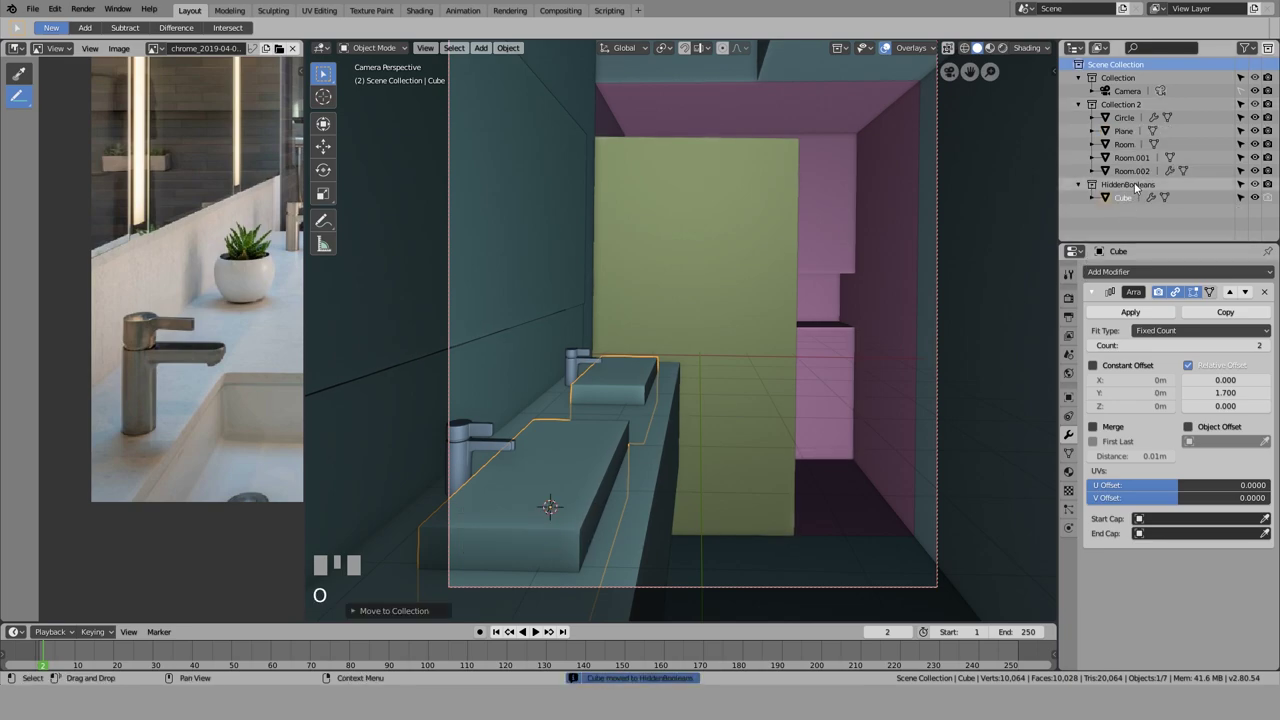
{"action": "left_click", "coordinate": [1139, 183]}
{"action": "left_click", "coordinate": [1259, 189]}
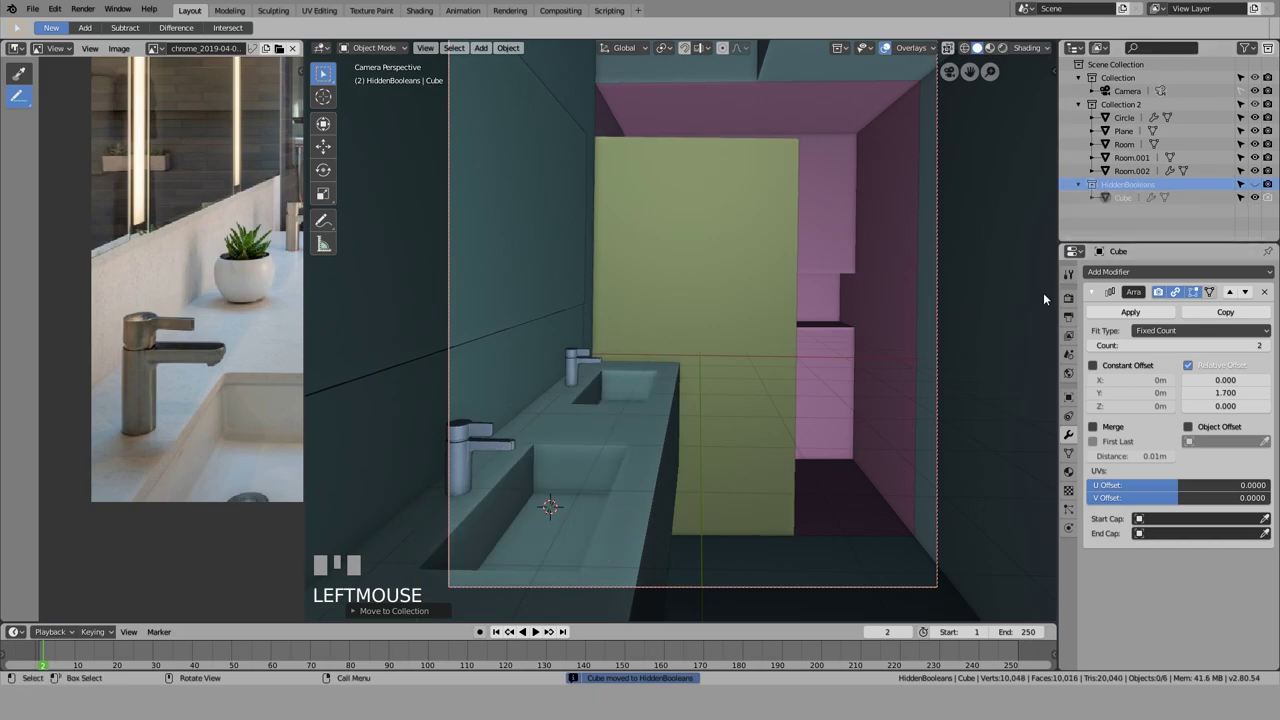
{"action": "left_click", "coordinate": [1269, 187]}
{"action": "left_click", "coordinate": [1256, 199]}
Step: Select the room mesh with the sink cutout and preview the scene with rendered shading
{"action": "scroll", "scroll_direction": "down", "scroll_amount": 3}
{"action": "scroll", "scroll_direction": "up", "scroll_amount": 3}
{"action": "scroll", "scroll_direction": "down", "scroll_amount": 3}
{"action": "left_click", "coordinate": [666, 447]}
{"action": "scroll", "scroll_direction": "up", "scroll_amount": 3}
{"action": "key", "text": "shift+z"}
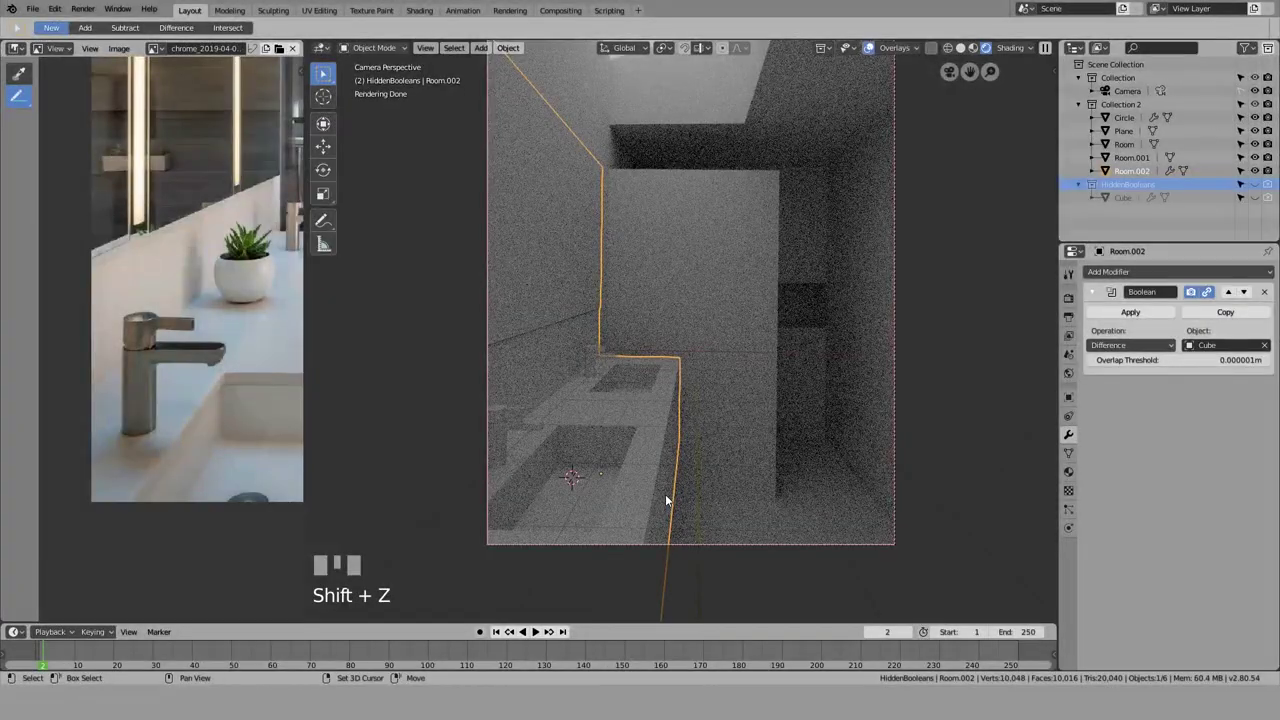
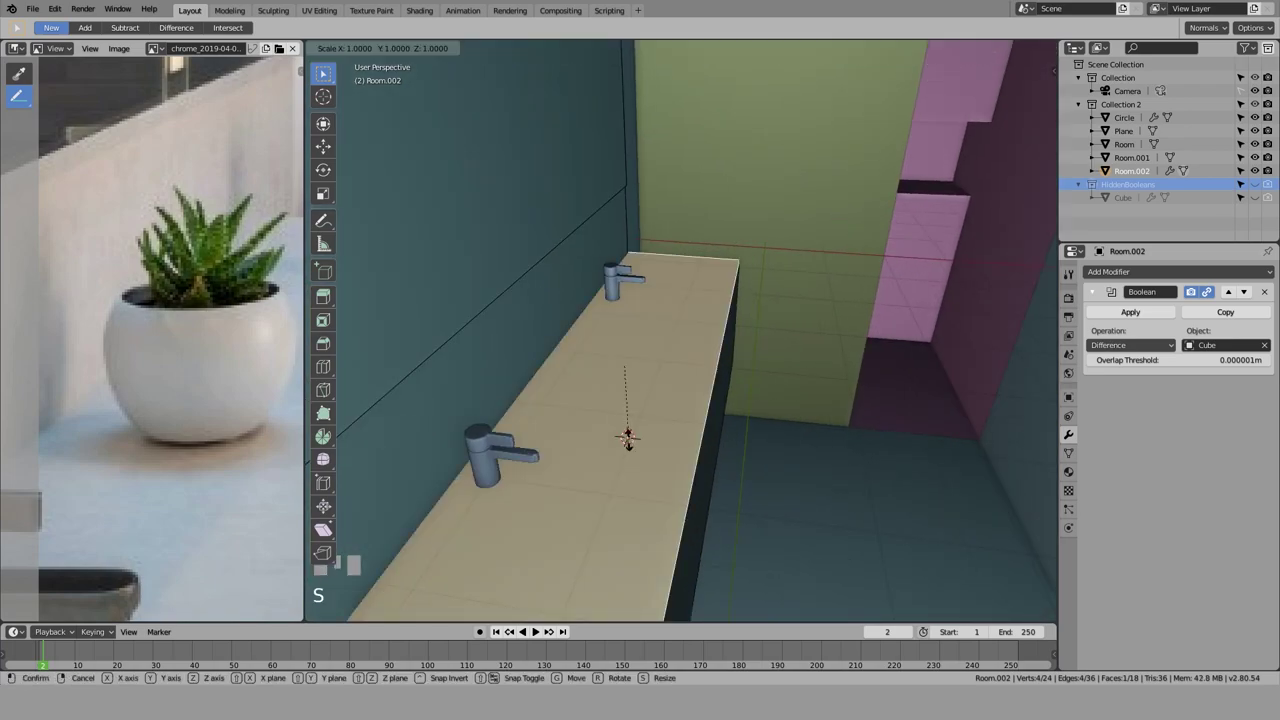
Step: Lower the Circle.001 disc along Z until it rests on the vanity counter
{"action": "key", "text": "Escape"}
{"action": "key", "text": "shift+s"}
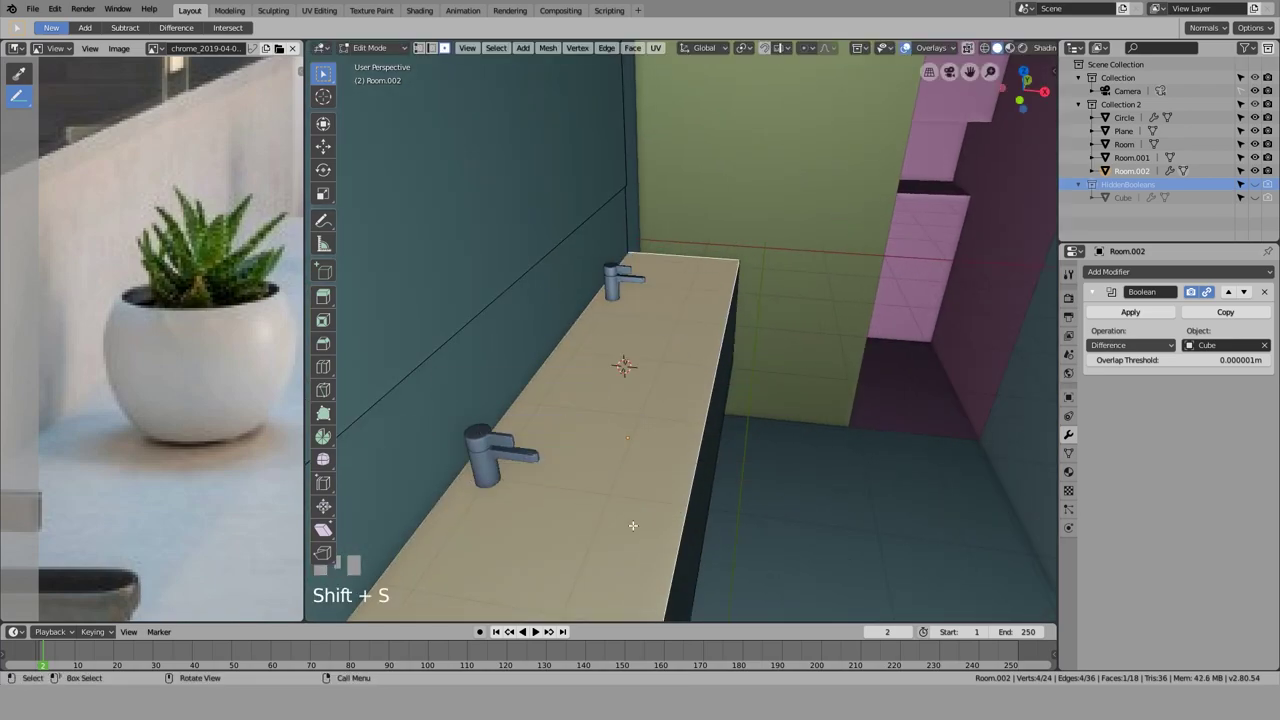
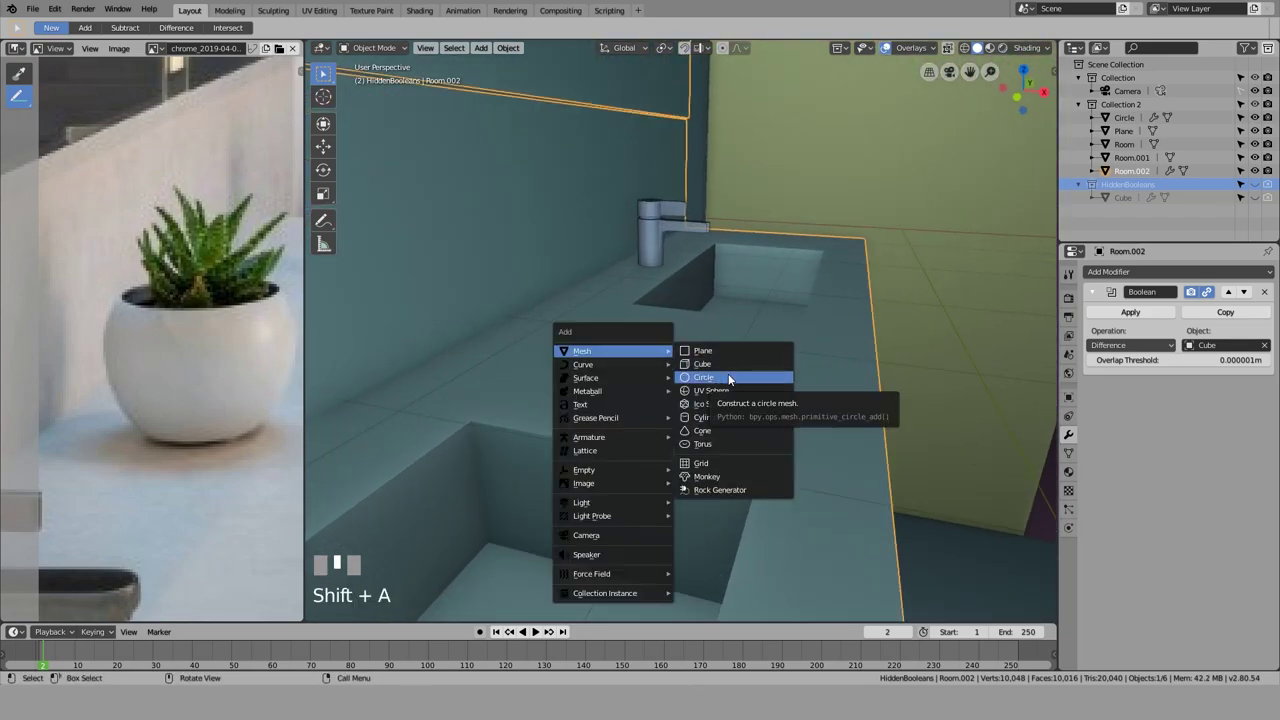
{"action": "key", "text": "g"}
{"action": "key", "text": "z"}
{"action": "key", "text": "Escape"}
{"action": "key", "text": "g"}
{"action": "key", "text": "z"}
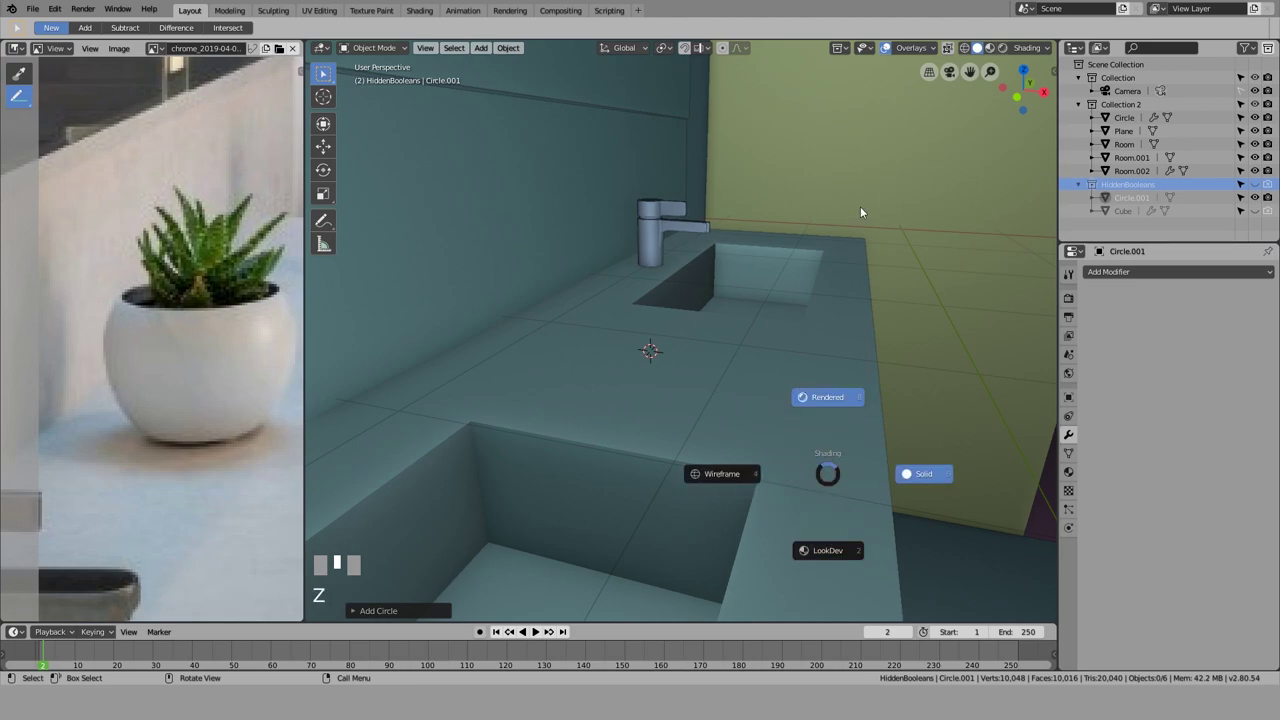
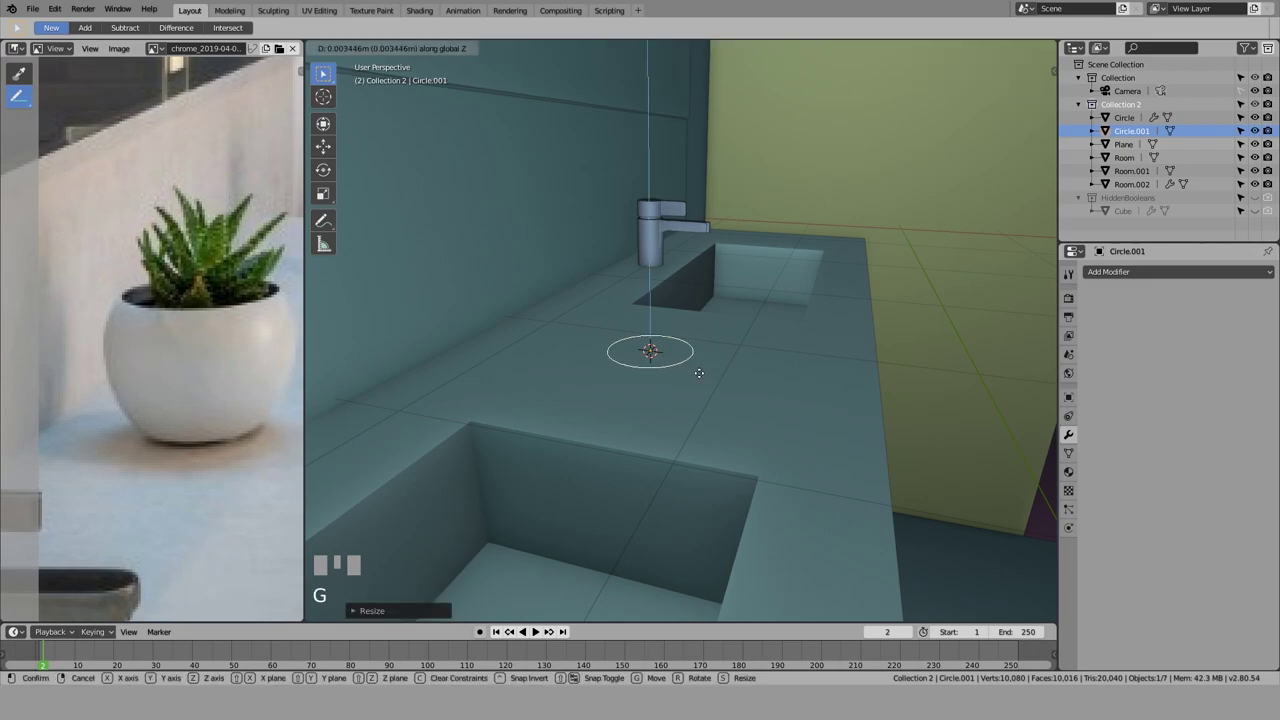
{"action": "left_click", "coordinate": [625, 368]}
Step: Fill the circle with a face in Edit Mode and nudge the disc into place beside the sink
{"action": "left_click_drag", "start_coordinate": [680, 371], "coordinate": [730, 406]}
{"action": "scroll", "scroll_direction": "up", "scroll_amount": 3}
{"action": "scroll", "scroll_direction": "up", "scroll_amount": 3}
{"action": "key", "text": "Tab"}
{"action": "key", "text": "f"}
{"action": "key", "text": "Tab"}
{"action": "key", "text": "g"}
{"action": "left_click", "coordinate": [730, 406]}
Step: Shrink the disc smaller on the counter and reopen it for mesh editing
{"action": "scroll", "scroll_direction": "up", "scroll_amount": 3}
{"action": "left_click_drag", "start_coordinate": [729, 433], "coordinate": [773, 413]}
{"action": "key", "text": "s"}
{"action": "left_click", "coordinate": [773, 413]}
{"action": "scroll", "scroll_direction": "down", "scroll_amount": 3}
{"action": "scroll", "scroll_direction": "up", "scroll_amount": 3}
{"action": "key", "text": "s"}
{"action": "left_click", "coordinate": [768, 396]}
{"action": "key", "text": "e"}
{"action": "key", "text": "Tab"}
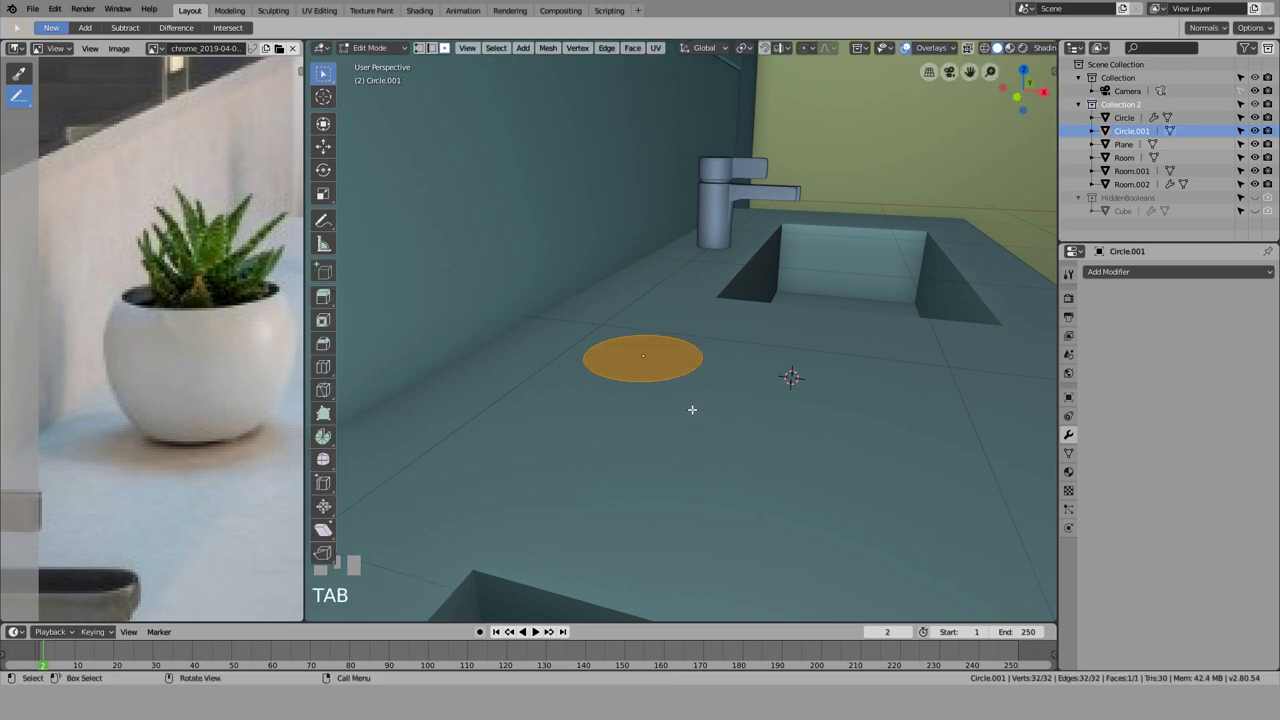
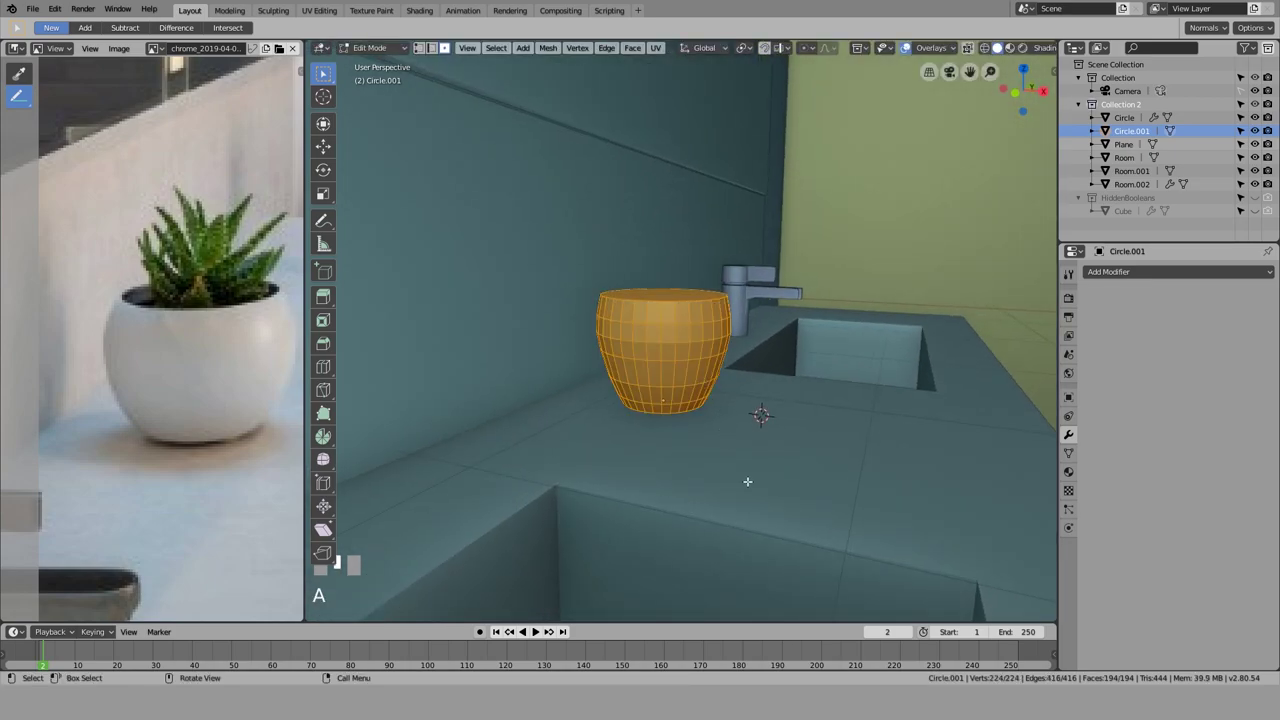
Step: Stretch the extruded bowl rim vertically into a cup-shaped pot on the counter
{"action": "key", "text": "g"}
{"action": "key", "text": "Escape"}
{"action": "key", "text": "s"}
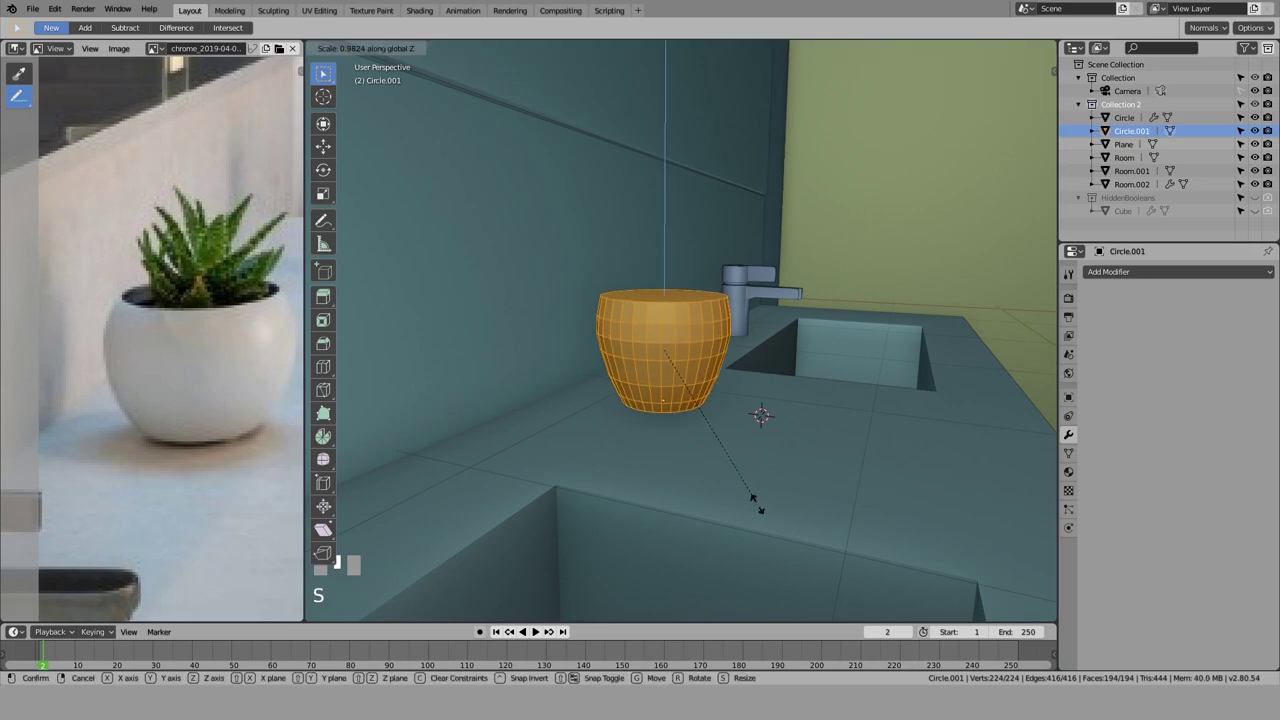
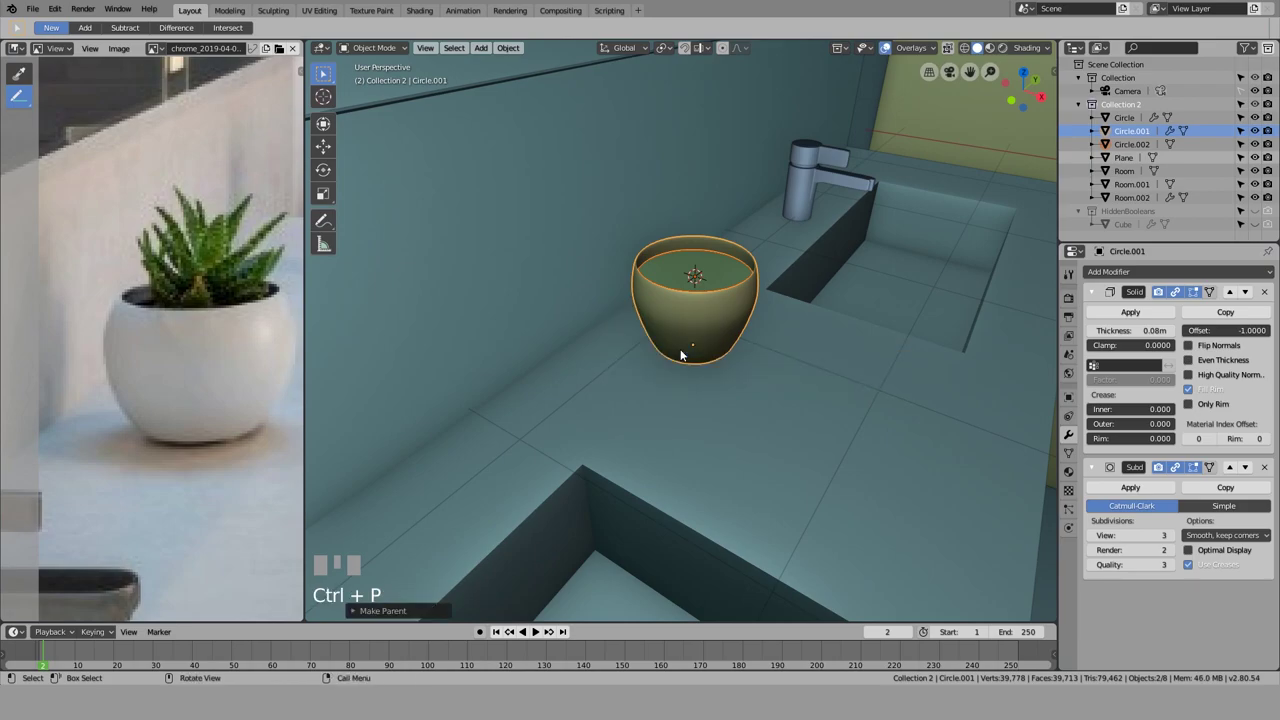
Step: Shift the vessel bowl along the counter and scale it up larger
{"action": "left_click_drag", "start_coordinate": [715, 323], "coordinate": [724, 331]}
{"action": "left_click", "coordinate": [724, 331]}
{"action": "left_click", "coordinate": [707, 403]}
{"action": "left_click_drag", "start_coordinate": [712, 395], "coordinate": [679, 331]}
{"action": "left_click", "coordinate": [679, 331]}
{"action": "left_click_drag", "start_coordinate": [674, 376], "coordinate": [683, 398]}
{"action": "key", "text": "g"}
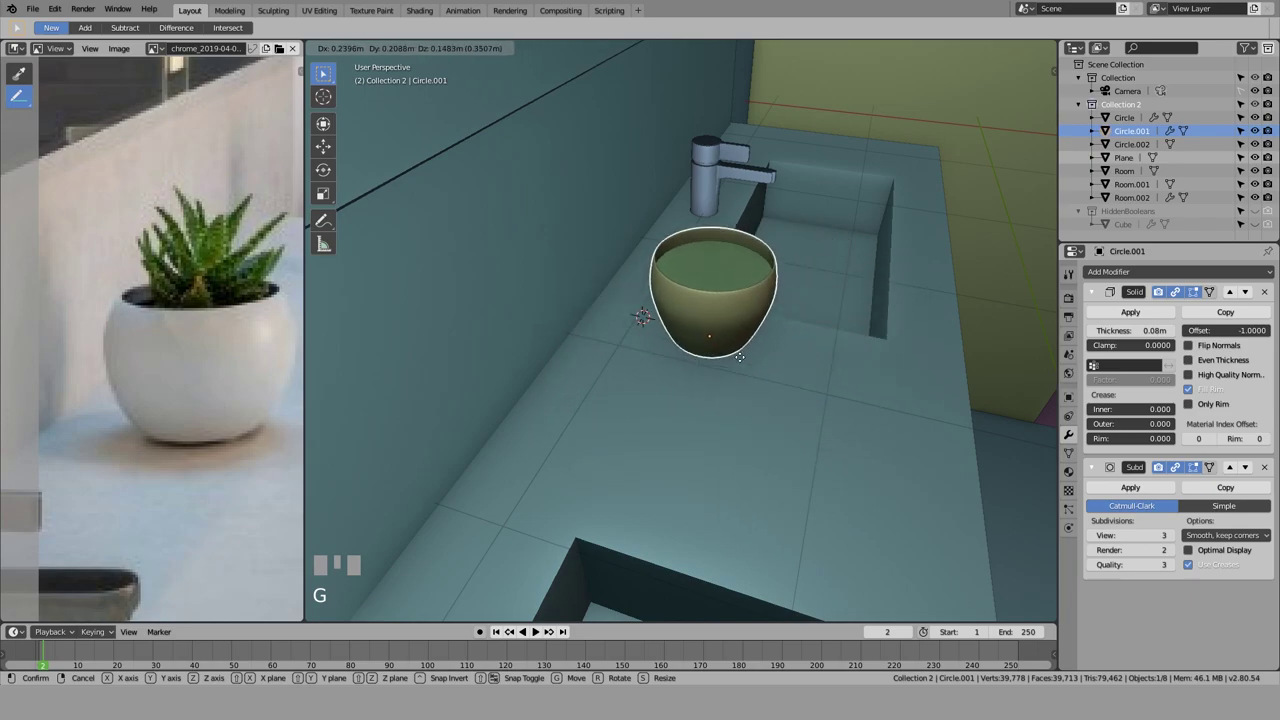
{"action": "key", "text": "Escape"}
{"action": "key", "text": "s"}
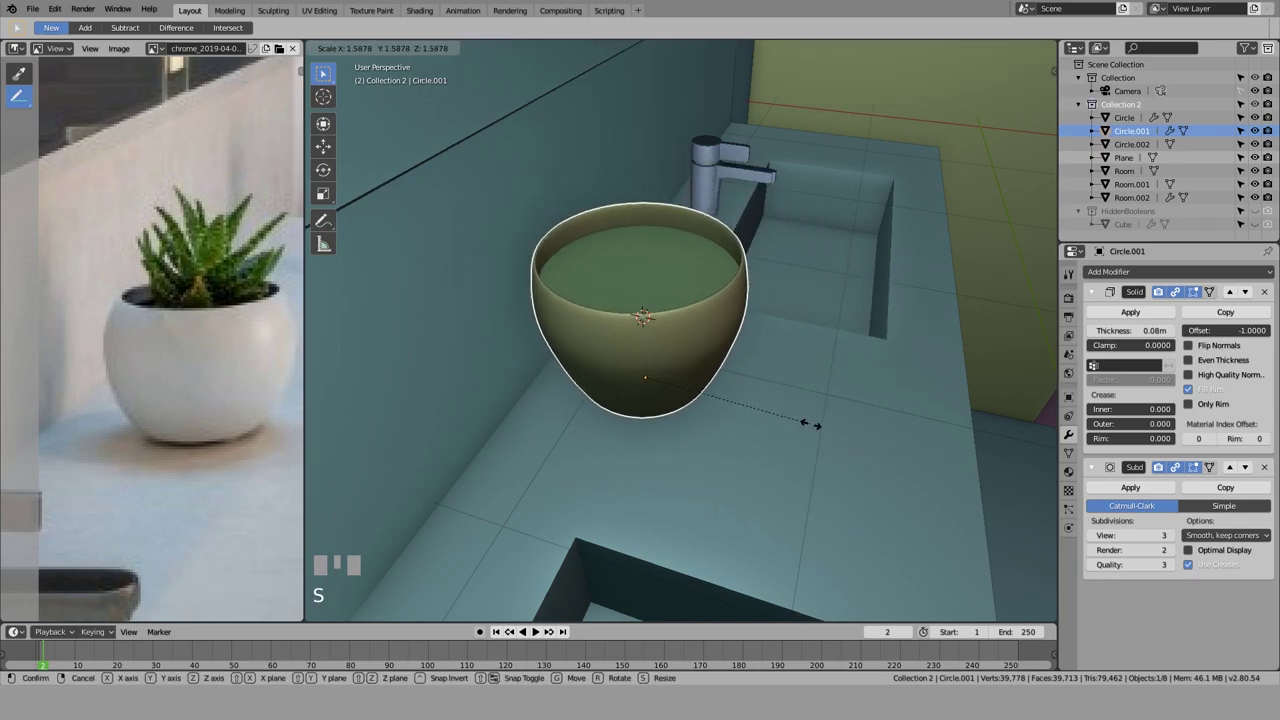
{"action": "key", "text": "Escape"}
Step: Look through the scene camera and orbit across toward the pink vanity wall
{"action": "scroll", "scroll_direction": "down", "scroll_amount": 3}
{"action": "left_click_drag", "start_coordinate": [808, 399], "coordinate": [524, 146]}
{"action": "left_click", "coordinate": [524, 146]}
{"action": "scroll", "scroll_direction": "up", "scroll_amount": 3}
{"action": "key", "text": "KP_0"}
{"action": "scroll", "scroll_direction": "up", "scroll_amount": 3}
{"action": "left_click_drag", "start_coordinate": [487, 431], "coordinate": [413, 432]}
{"action": "scroll", "scroll_direction": "down", "scroll_amount": 3}
{"action": "scroll", "scroll_direction": "down", "scroll_amount": 3}
{"action": "left_click", "coordinate": [413, 432]}
{"action": "scroll", "scroll_direction": "up", "scroll_amount": 3}
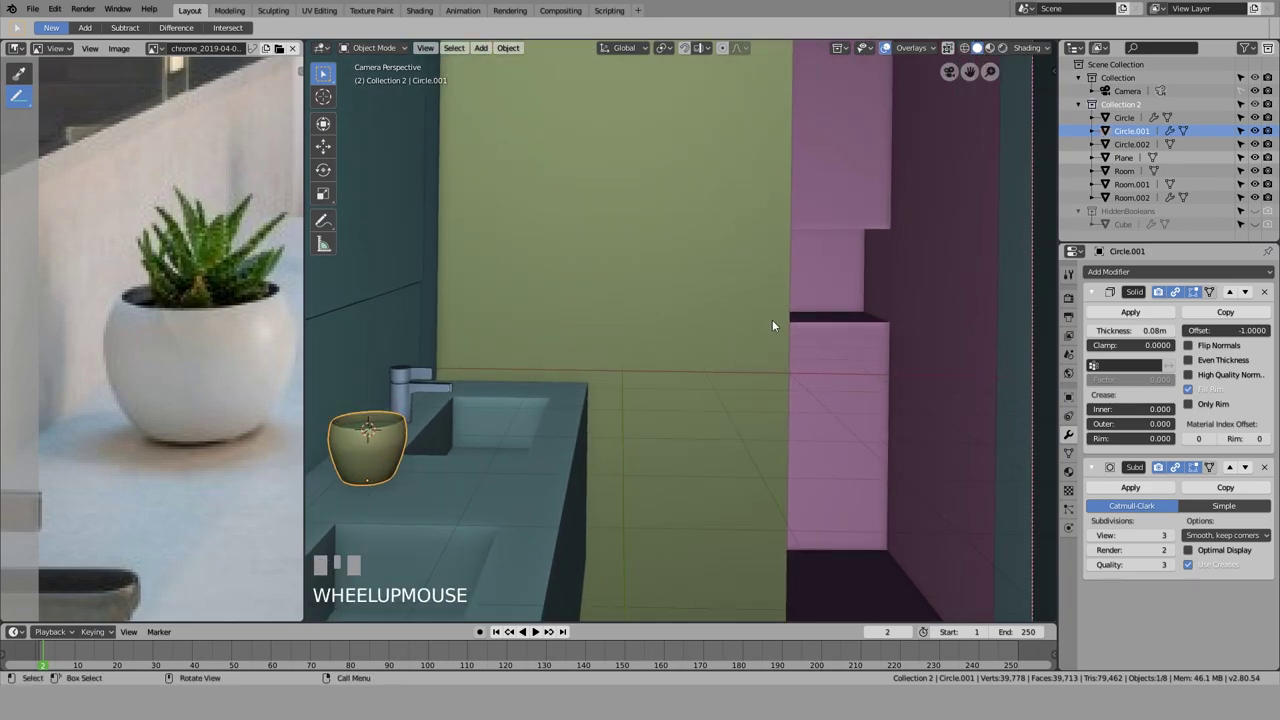
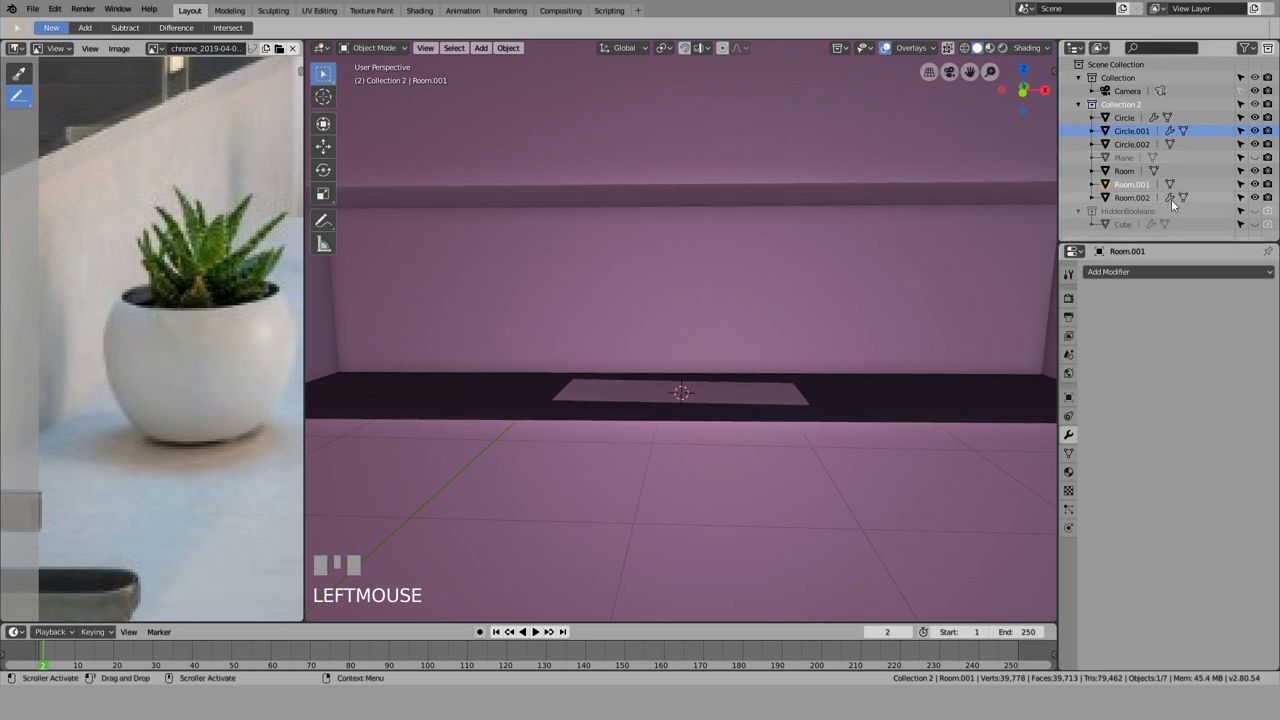
Step: Hide the old Plane, delete the flat patch's vertices from Room.001 and add a new mesh plane
{"action": "left_click", "coordinate": [1117, 190]}
{"action": "left_click", "coordinate": [1127, 178]}
{"action": "left_click", "coordinate": [1131, 162]}
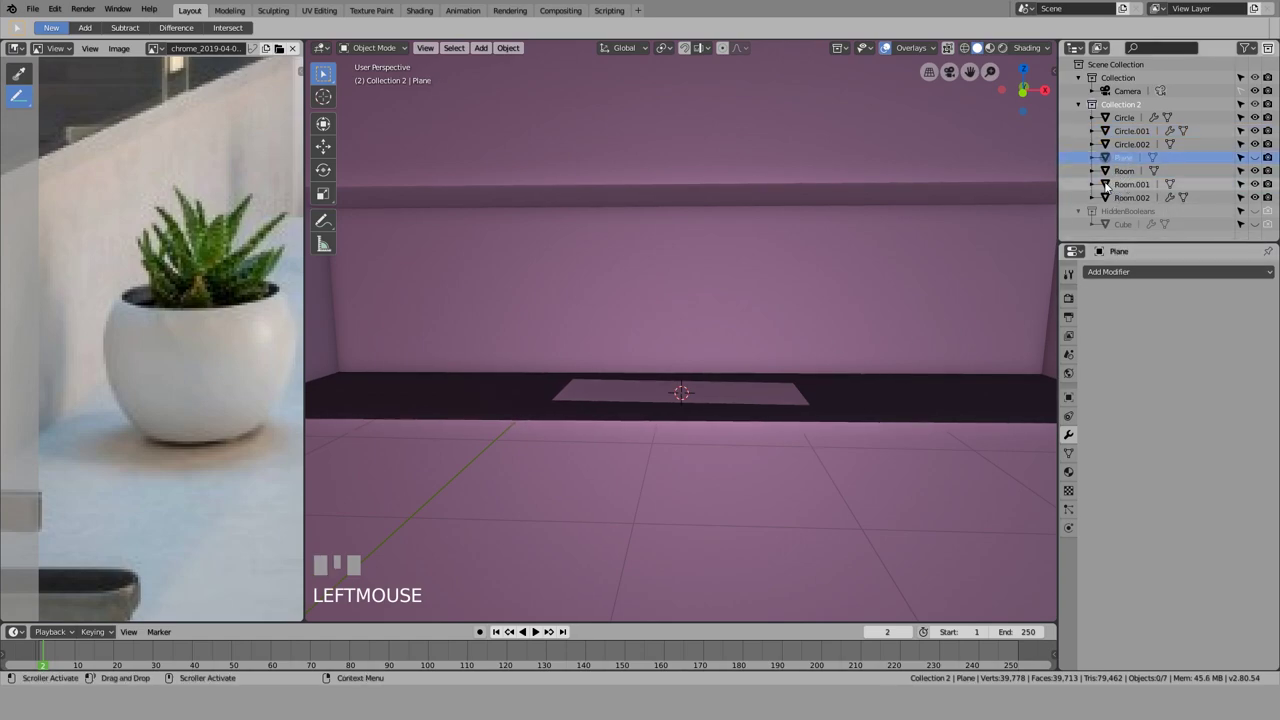
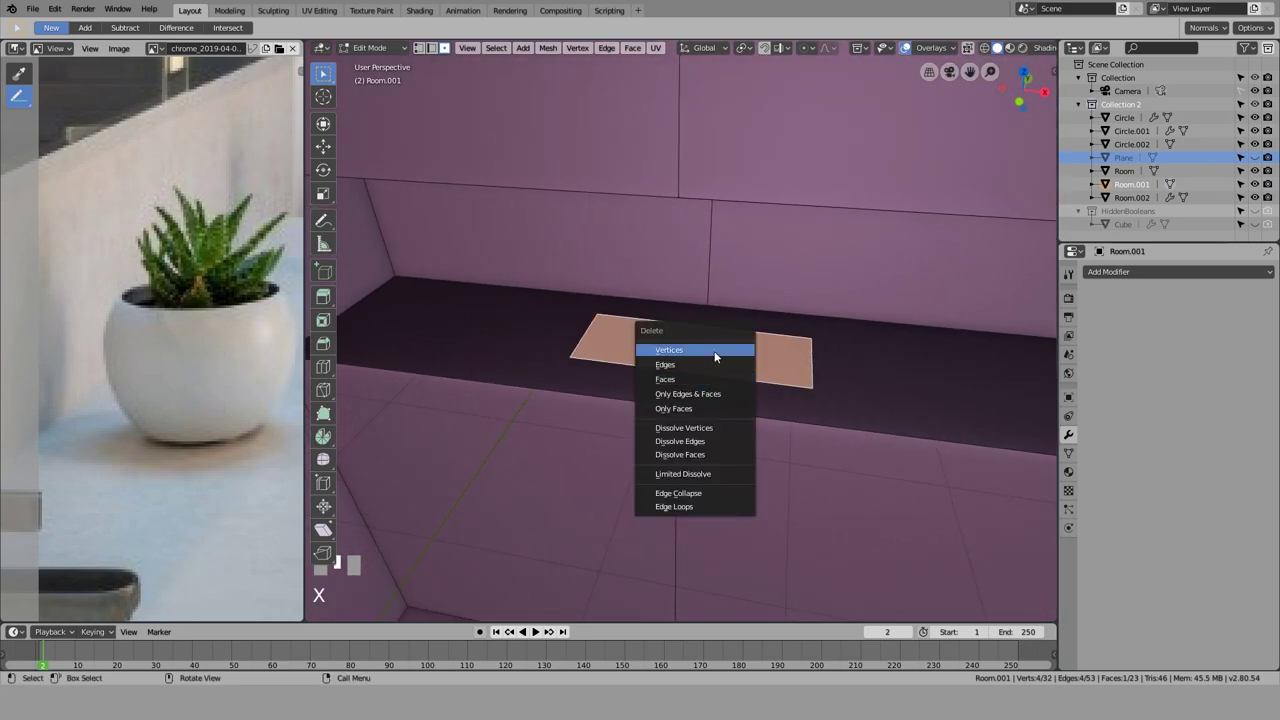
{"action": "key", "text": "Tab"}
{"action": "middle_click", "coordinate": [729, 419]}
{"action": "key", "text": "shift+a"}
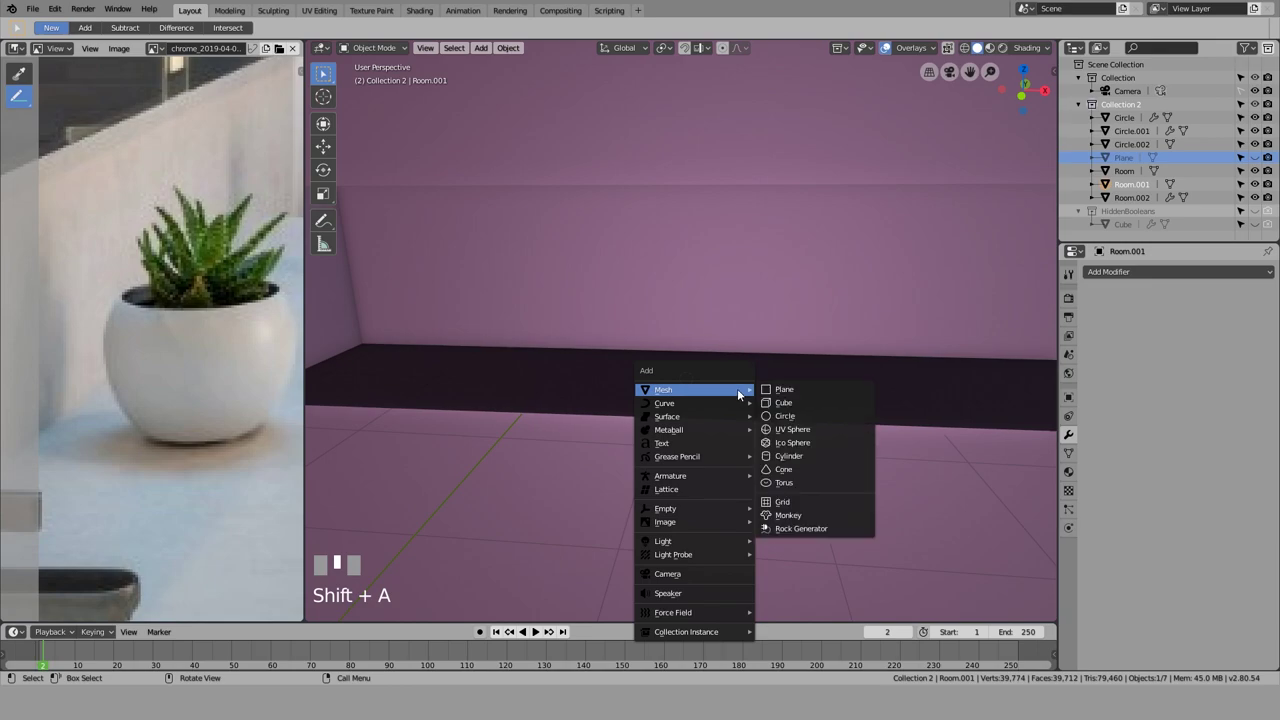
Step: Move the new Plane.001 over to the pink wall's recessed niche in camera view
{"action": "scroll", "scroll_direction": "down", "scroll_amount": 3}
{"action": "scroll", "scroll_direction": "up", "scroll_amount": 3}
{"action": "key", "text": "KP_0"}
{"action": "scroll", "scroll_direction": "up", "scroll_amount": 3}
{"action": "left_click_drag", "start_coordinate": [684, 494], "coordinate": [678, 278]}
{"action": "key", "text": "g"}
{"action": "left_click", "coordinate": [678, 278]}
Step: Check the plane through the camera and start tilting it to lie along the niche
{"action": "left_click_drag", "start_coordinate": [658, 416], "coordinate": [654, 402]}
{"action": "scroll", "scroll_direction": "down", "scroll_amount": 3}
{"action": "middle_click", "coordinate": [707, 425]}
{"action": "scroll", "scroll_direction": "down", "scroll_amount": 3}
{"action": "key", "text": "KP_0"}
{"action": "key", "text": "r"}
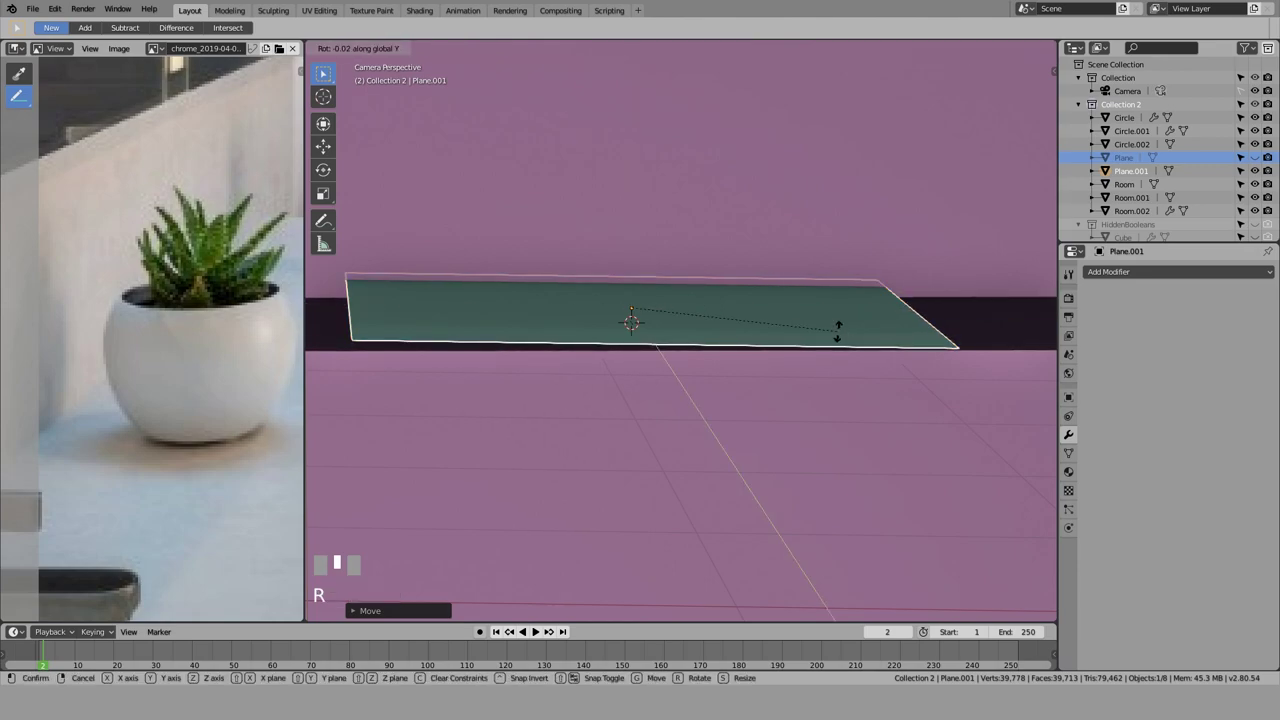
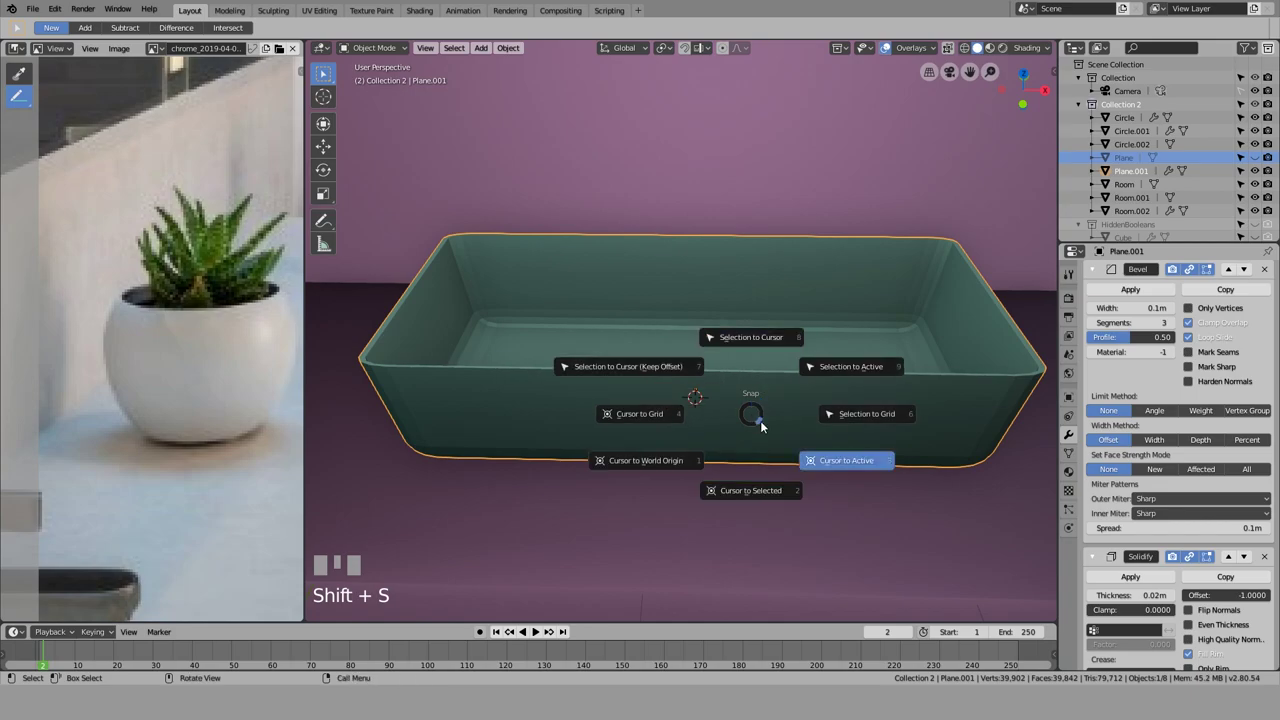
Step: Add a trial plane, scale it to fit inside the basin and raise it to height
{"action": "key", "text": "Escape"}
{"action": "key", "text": "shift+a"}
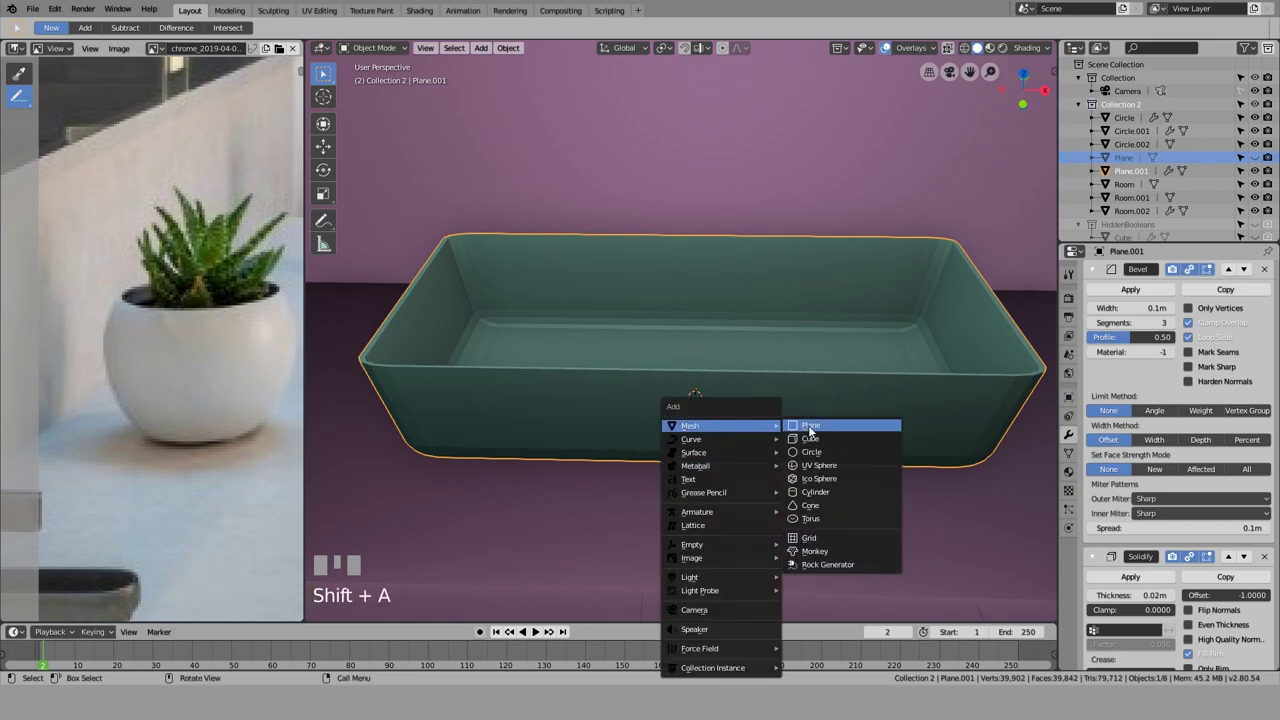
{"action": "key", "text": "s"}
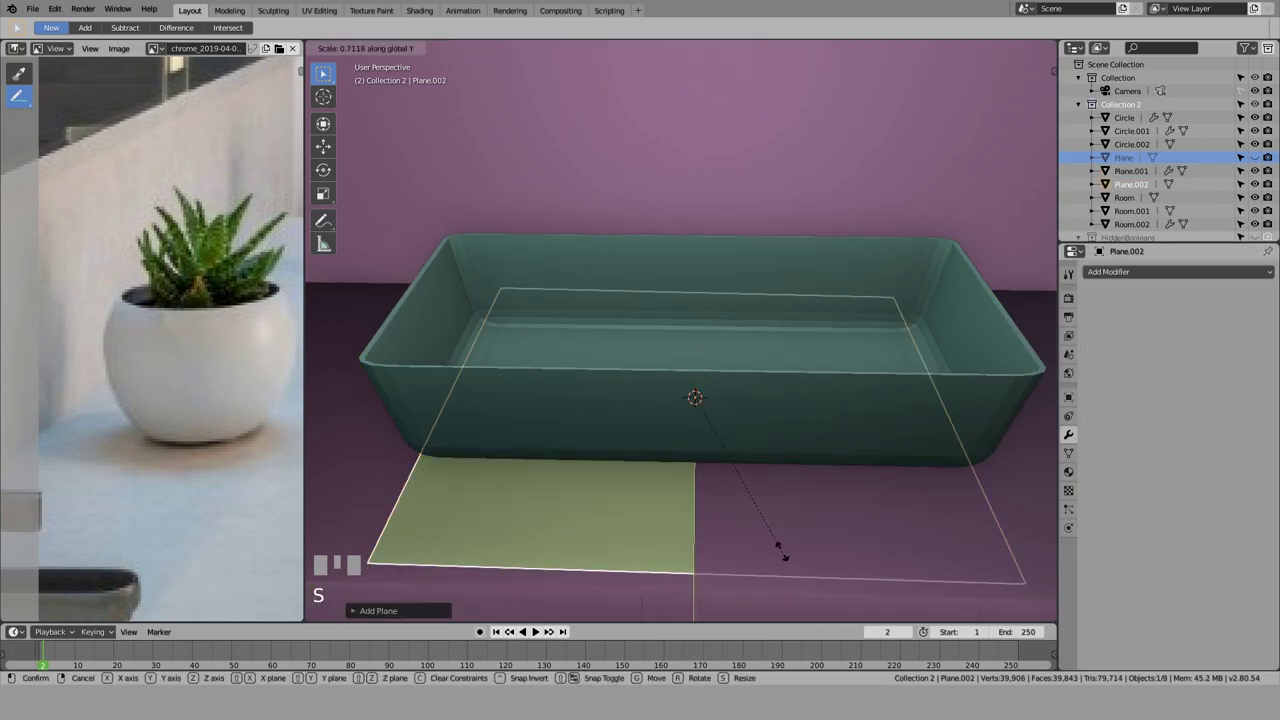
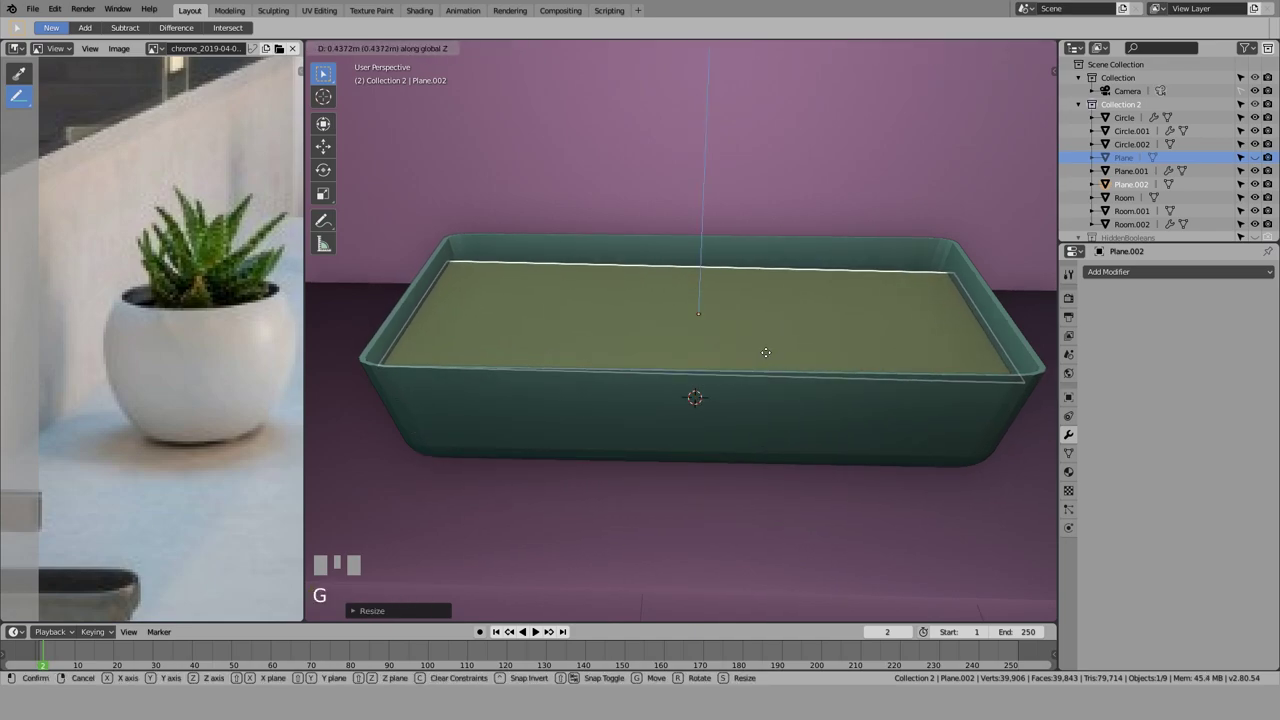
{"action": "left_click", "coordinate": [770, 355]}
Step: Look through the camera and delete the trial Plane.002
{"action": "scroll", "scroll_direction": "down", "scroll_amount": 3}
{"action": "scroll", "scroll_direction": "up", "scroll_amount": 3}
{"action": "scroll", "scroll_direction": "down", "scroll_amount": 3}
{"action": "key", "text": "KP_0"}
{"action": "scroll", "scroll_direction": "up", "scroll_amount": 3}
{"action": "left_click_drag", "start_coordinate": [662, 188], "coordinate": [659, 157]}
{"action": "key", "text": "x"}
Step: Zoom around the camera view to review the whole scene without the plane
{"action": "scroll", "scroll_direction": "down", "scroll_amount": 3}
{"action": "scroll", "scroll_direction": "down", "scroll_amount": 3}
{"action": "left_click", "coordinate": [659, 157]}
{"action": "scroll", "scroll_direction": "up", "scroll_amount": 3}
{"action": "scroll", "scroll_direction": "up", "scroll_amount": 3}
{"action": "scroll", "scroll_direction": "down", "scroll_amount": 3}
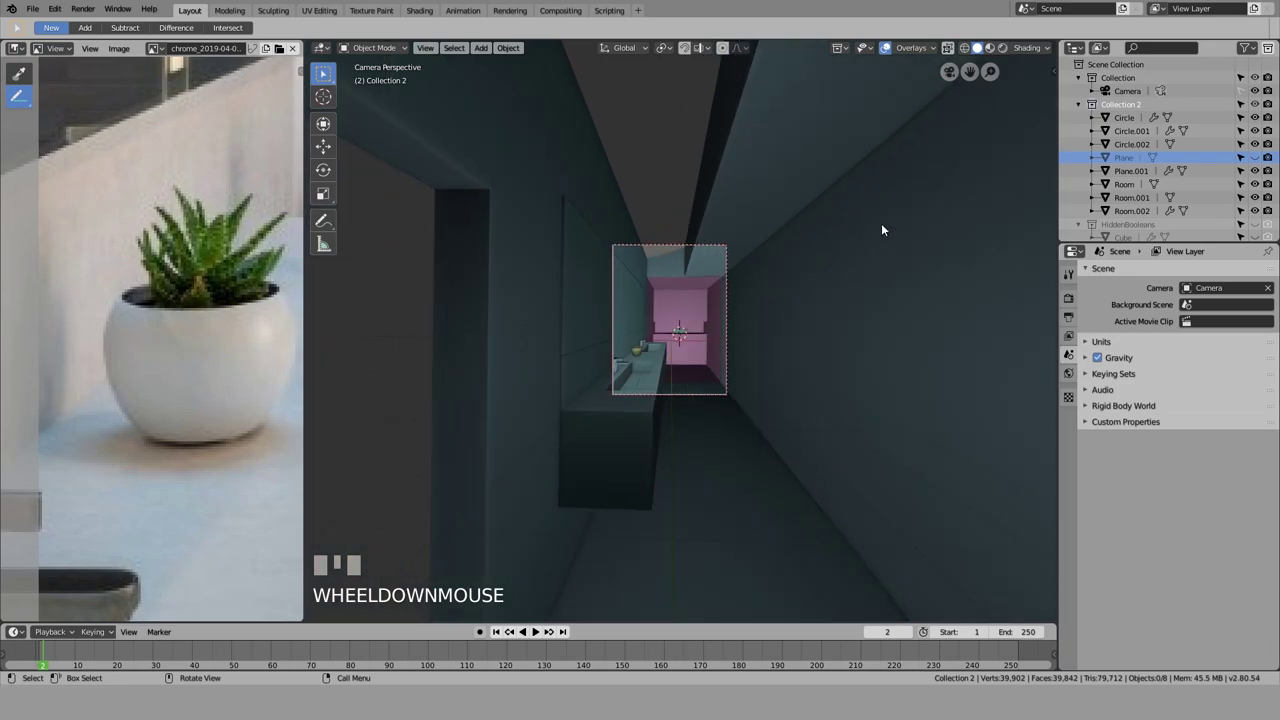
Step: Select the room shell Room.001 and bring up the quick favourites list
{"action": "scroll", "scroll_direction": "up", "scroll_amount": 3}
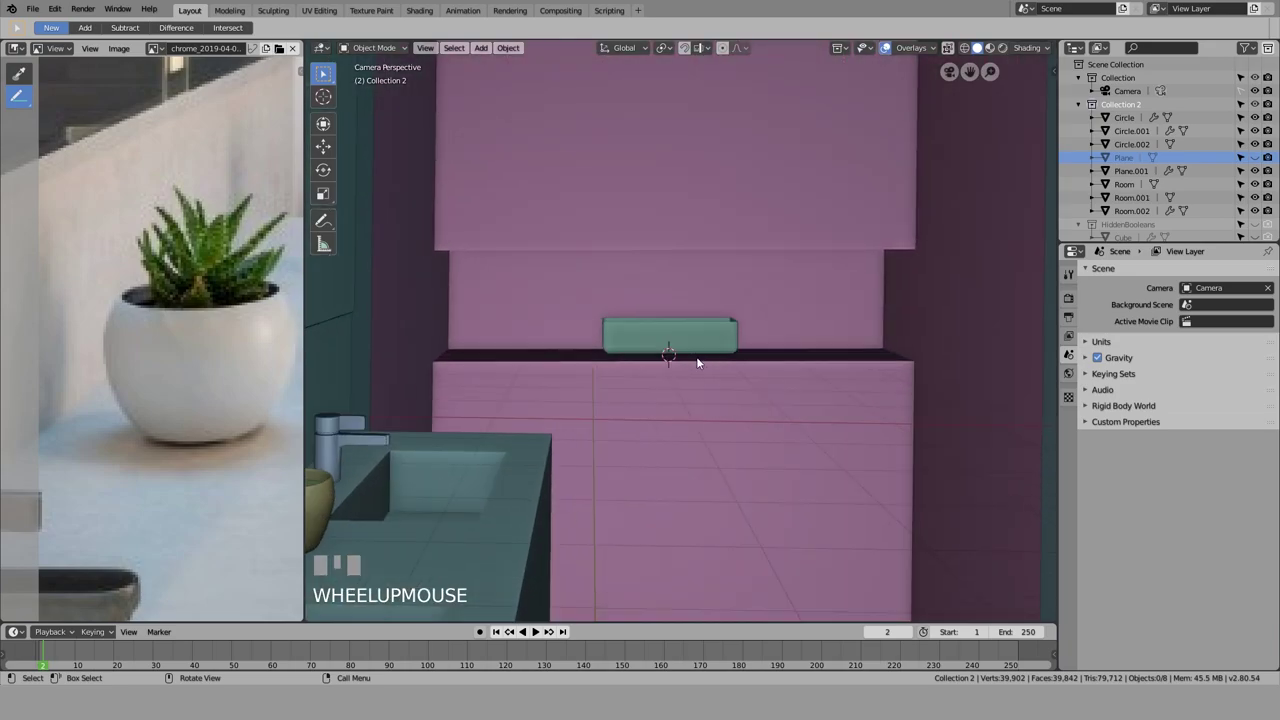
{"action": "scroll", "scroll_direction": "down", "scroll_amount": 3}
{"action": "left_click", "coordinate": [768, 360]}
{"action": "key", "text": "q"}
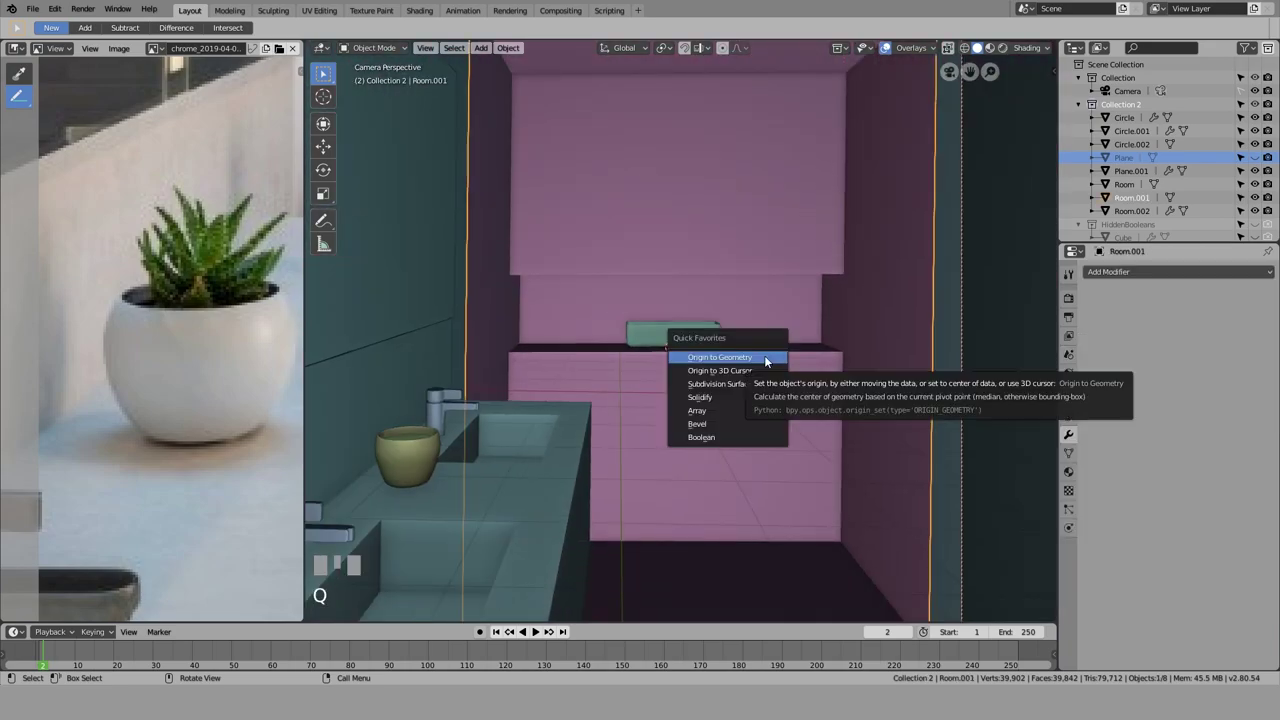
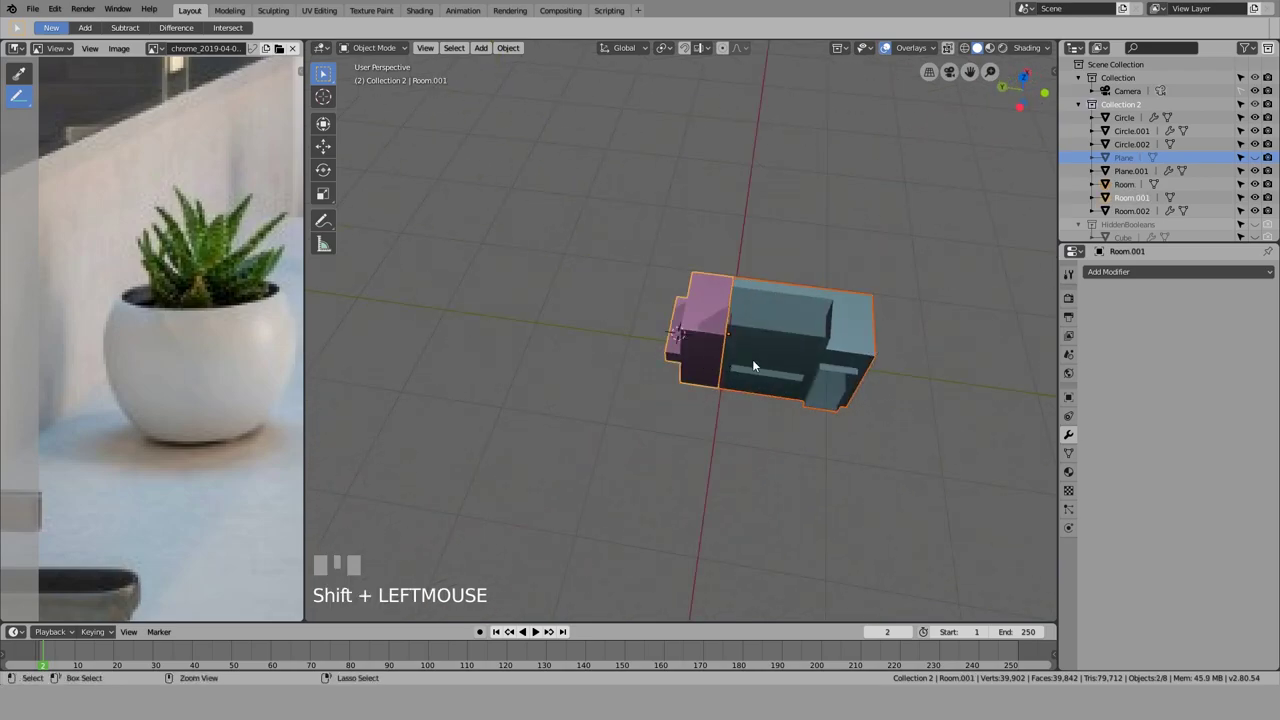
Step: Add two loop cuts across the room shell with Ctrl+R, dragging each into place
{"action": "key", "text": "ctrl+r"}
{"action": "left_click", "coordinate": [778, 521]}
{"action": "left_click_drag", "start_coordinate": [871, 500], "coordinate": [690, 367]}
{"action": "scroll", "scroll_direction": "up", "scroll_amount": 3}
{"action": "scroll", "scroll_direction": "down", "scroll_amount": 3}
{"action": "scroll", "scroll_direction": "up", "scroll_amount": 3}
{"action": "left_click", "coordinate": [690, 367]}
{"action": "key", "text": "ctrl+r"}
{"action": "scroll", "scroll_direction": "down", "scroll_amount": 3}
{"action": "scroll", "scroll_direction": "up", "scroll_amount": 3}
{"action": "left_click_drag", "start_coordinate": [932, 281], "coordinate": [581, 79]}
Step: Leave Edit Mode on the shell and jump to the camera view (Numpad 0)
{"action": "key", "text": "m"}
{"action": "scroll", "scroll_direction": "down", "scroll_amount": 3}
{"action": "key", "text": "Tab"}
{"action": "left_click", "coordinate": [581, 79]}
{"action": "scroll", "scroll_direction": "down", "scroll_amount": 3}
{"action": "key", "text": "KP_0"}
{"action": "scroll", "scroll_direction": "down", "scroll_amount": 3}
{"action": "scroll", "scroll_direction": "up", "scroll_amount": 3}
Step: Preview the shower area rendered, unhide and hide objects, and scale one element in the shot
{"action": "key", "text": "shift+z"}
{"action": "key", "text": "alt+h"}
{"action": "left_click", "coordinate": [617, 139]}
{"action": "scroll", "scroll_direction": "up", "scroll_amount": 3}
{"action": "left_click", "coordinate": [713, 323]}
{"action": "key", "text": "h"}
{"action": "scroll", "scroll_direction": "up", "scroll_amount": 3}
{"action": "left_click", "coordinate": [705, 343]}
{"action": "key", "text": "s"}
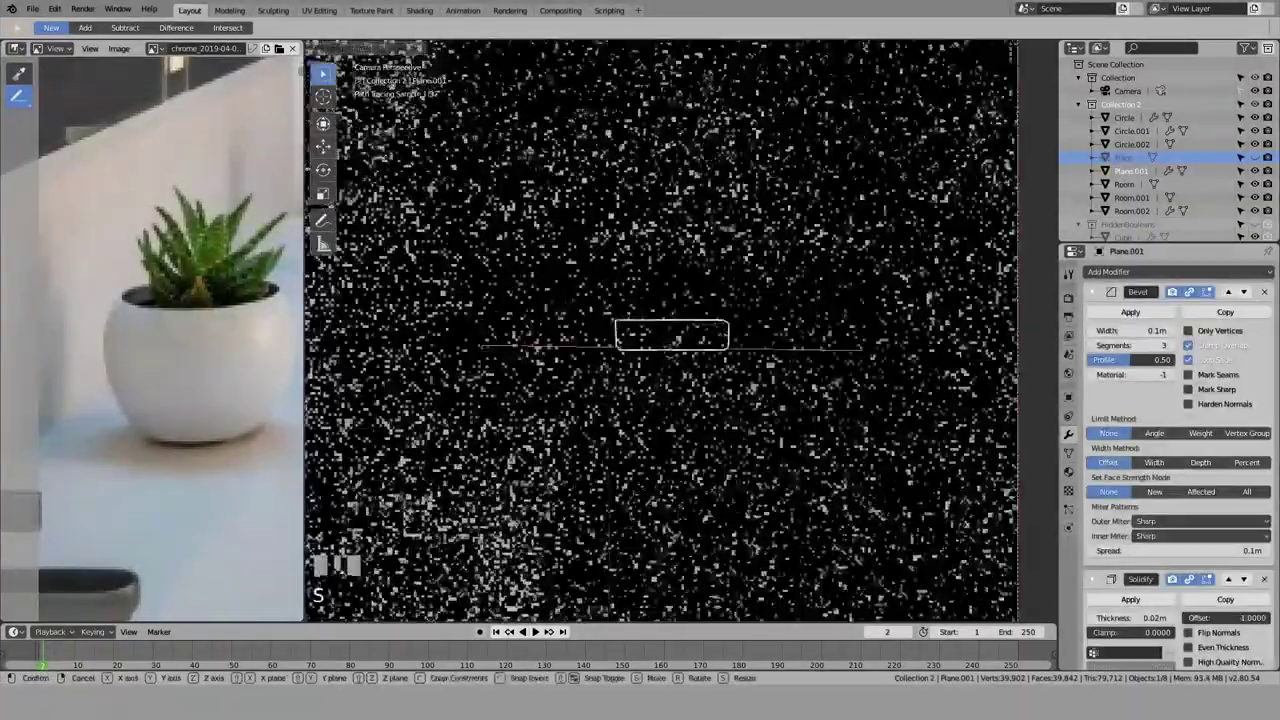
{"action": "left_click", "coordinate": [717, 346]}
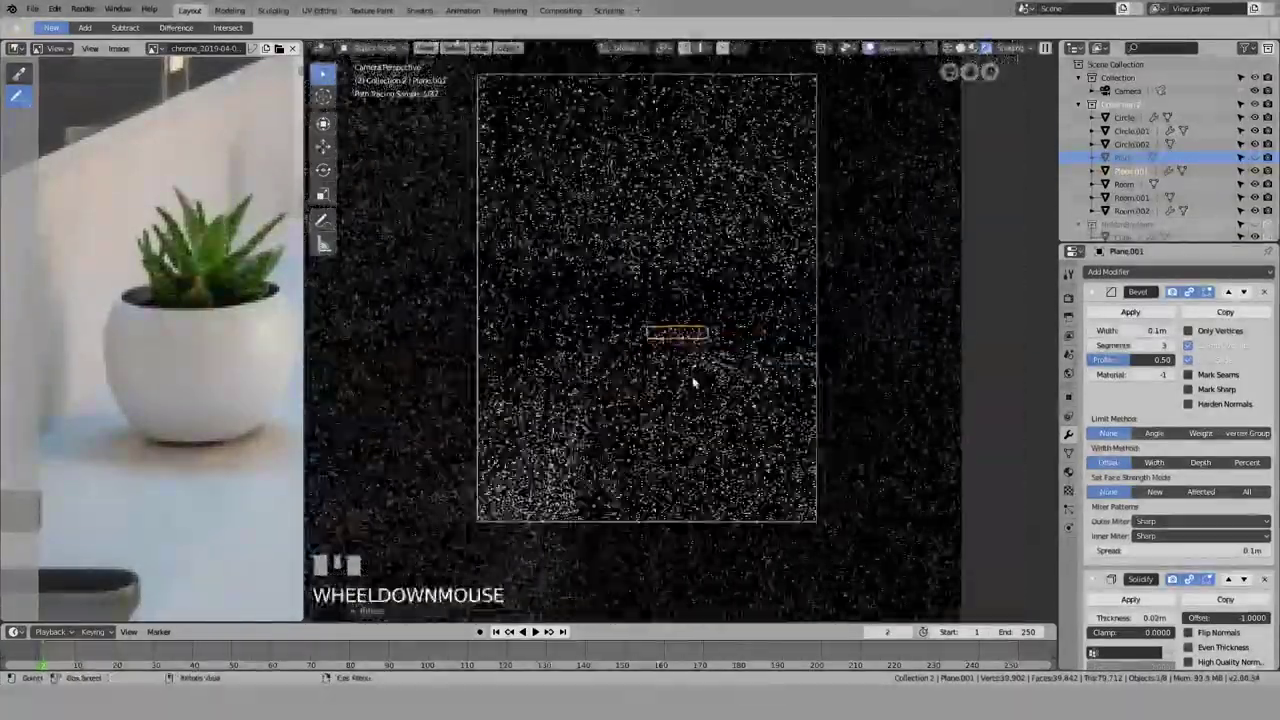
{"action": "scroll", "scroll_direction": "down", "scroll_amount": 3}
Step: Select the tall Plane.001 basin, unhide everything and start rescaling it
{"action": "left_click", "coordinate": [604, 98]}
{"action": "key", "text": "alt+h"}
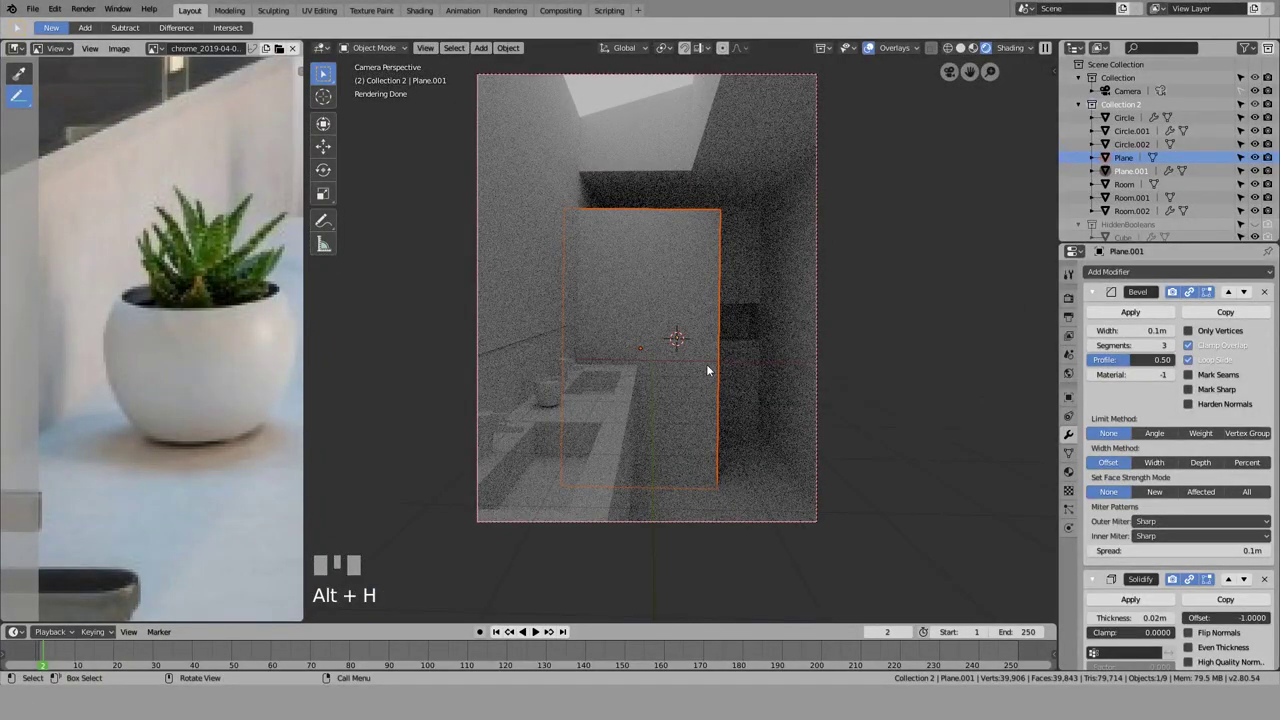
{"action": "key", "text": "s"}
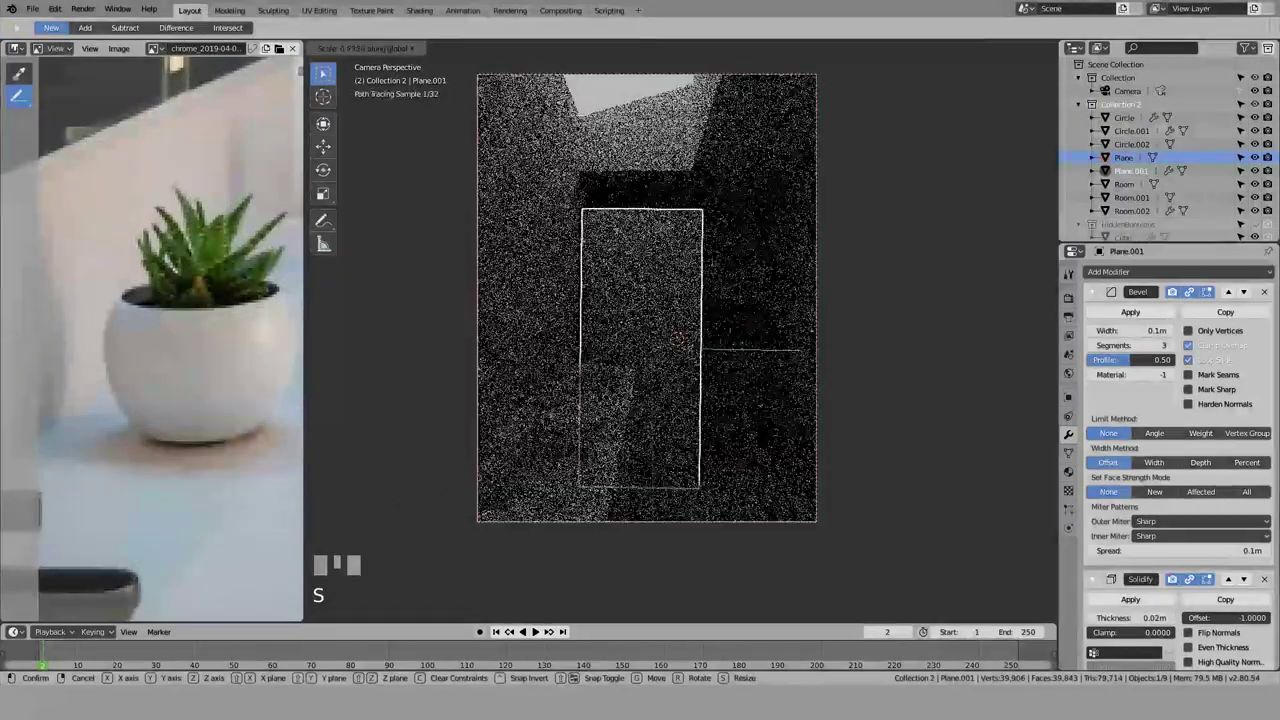
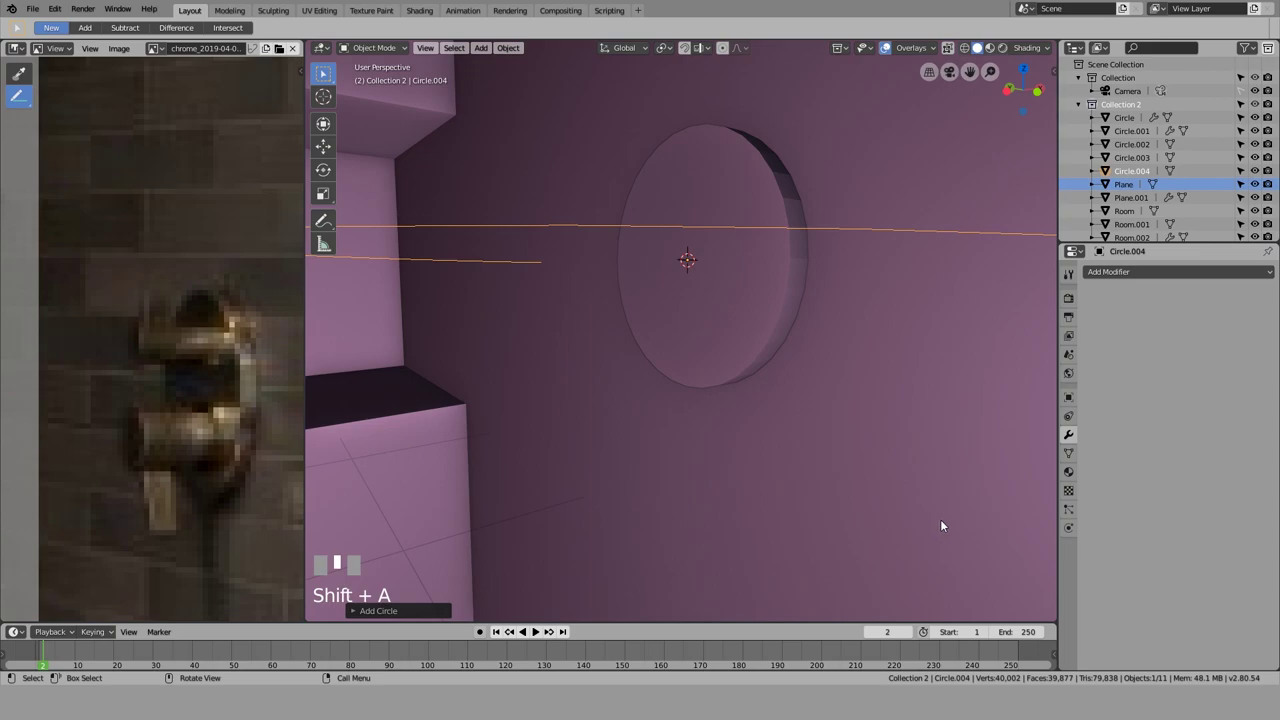
Step: Confirm the rotation, shrink the new circle and extrude it into a short lever-handle cylinder
{"action": "key", "text": "r"}
{"action": "key", "text": "KP_Enter"}
{"action": "key", "text": "s"}
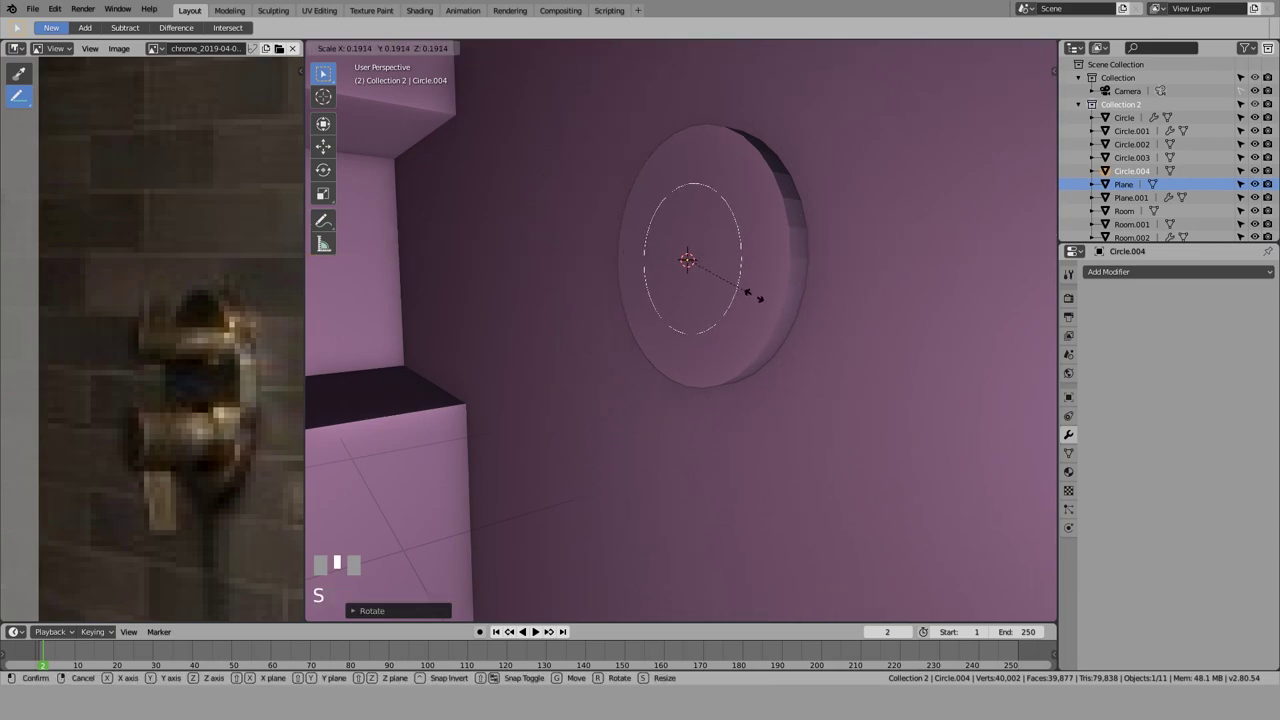
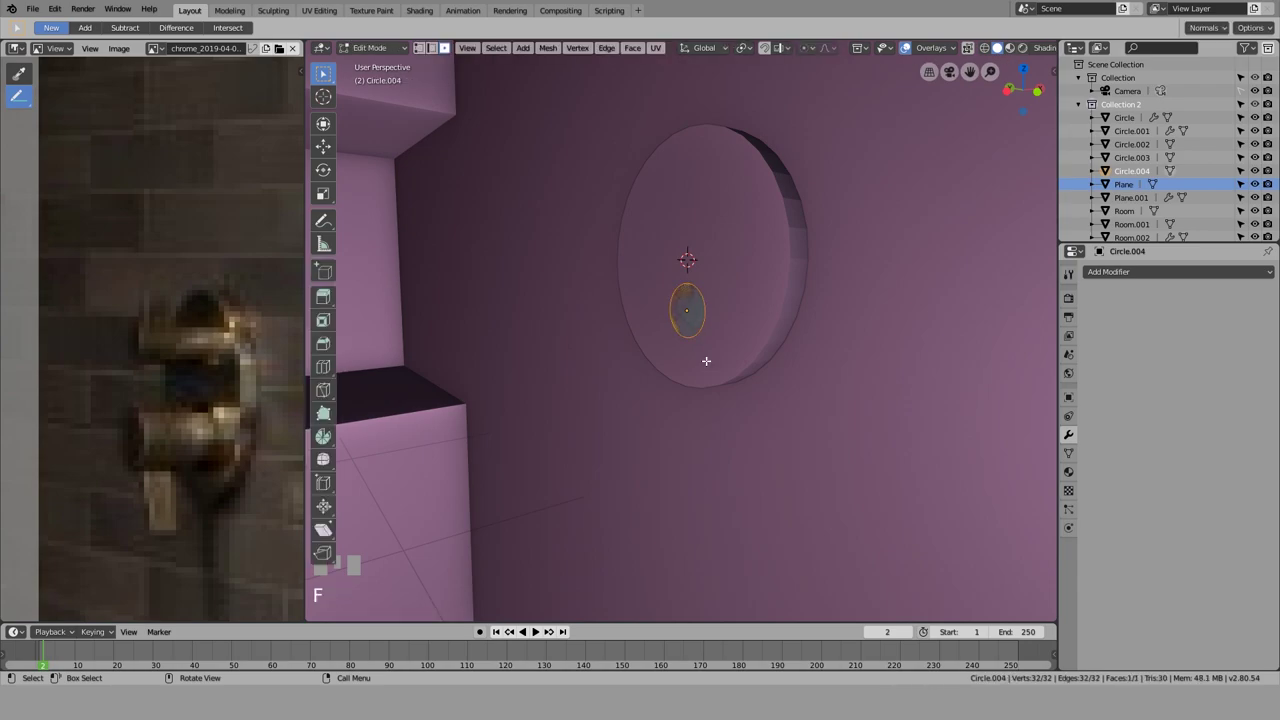
{"action": "key", "text": "e"}
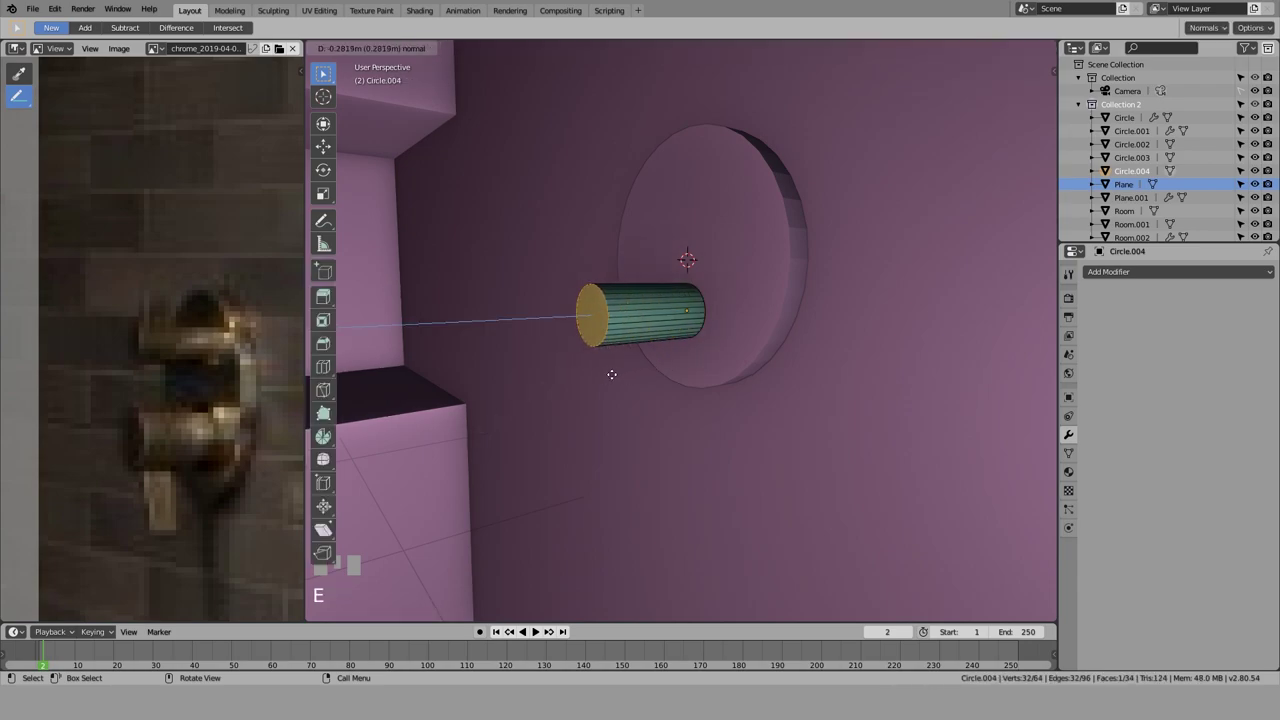
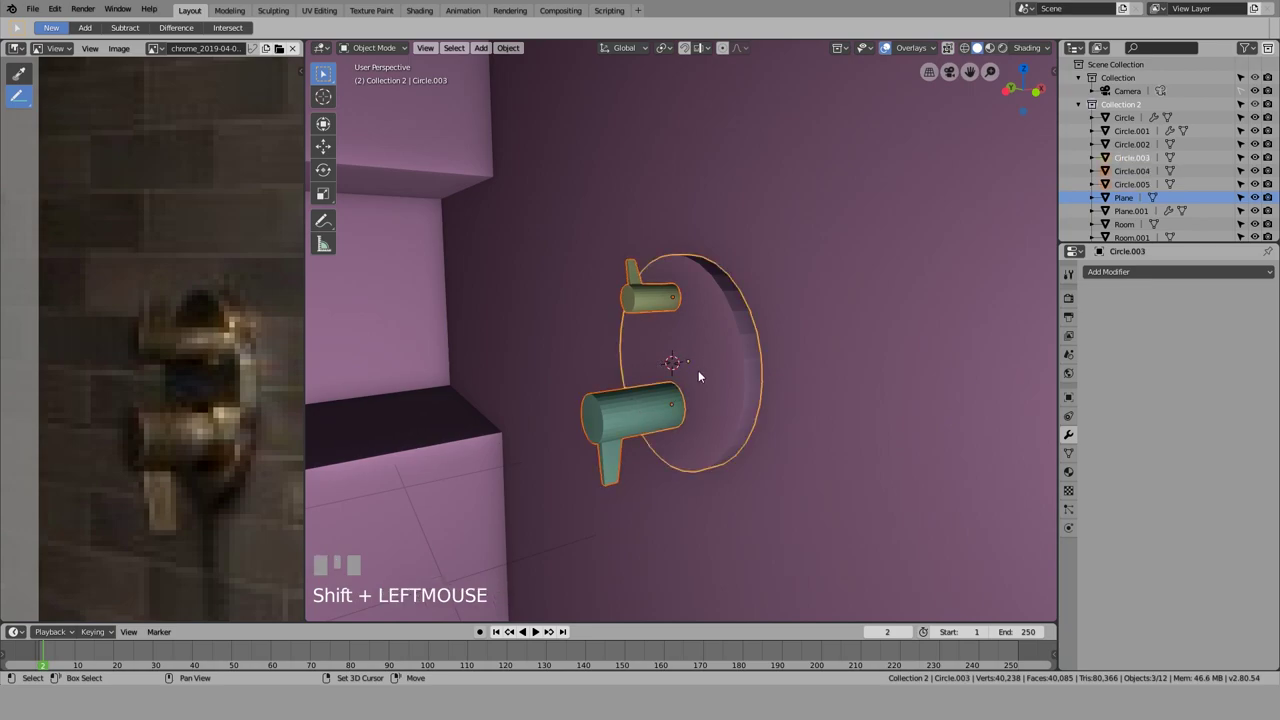
Step: Parent the two lever handles to the round wall disc (Ctrl+P) and show the transform and view properties
{"action": "key", "text": "ctrl+p"}
{"action": "scroll", "scroll_direction": "down", "scroll_amount": 3}
{"action": "scroll", "scroll_direction": "up", "scroll_amount": 3}
{"action": "left_click", "coordinate": [623, 138]}
{"action": "left_click", "coordinate": [624, 146]}
{"action": "left_click", "coordinate": [614, 122]}
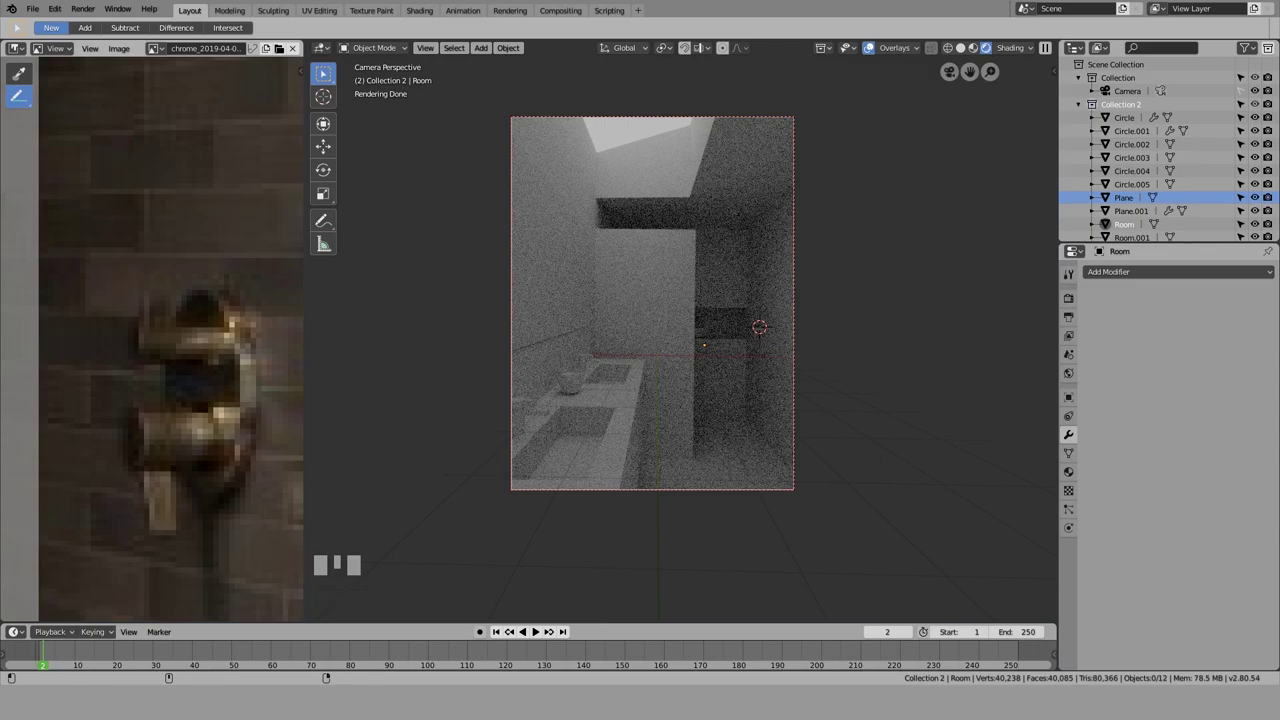
{"action": "key", "text": "ctrl+alt+r"}
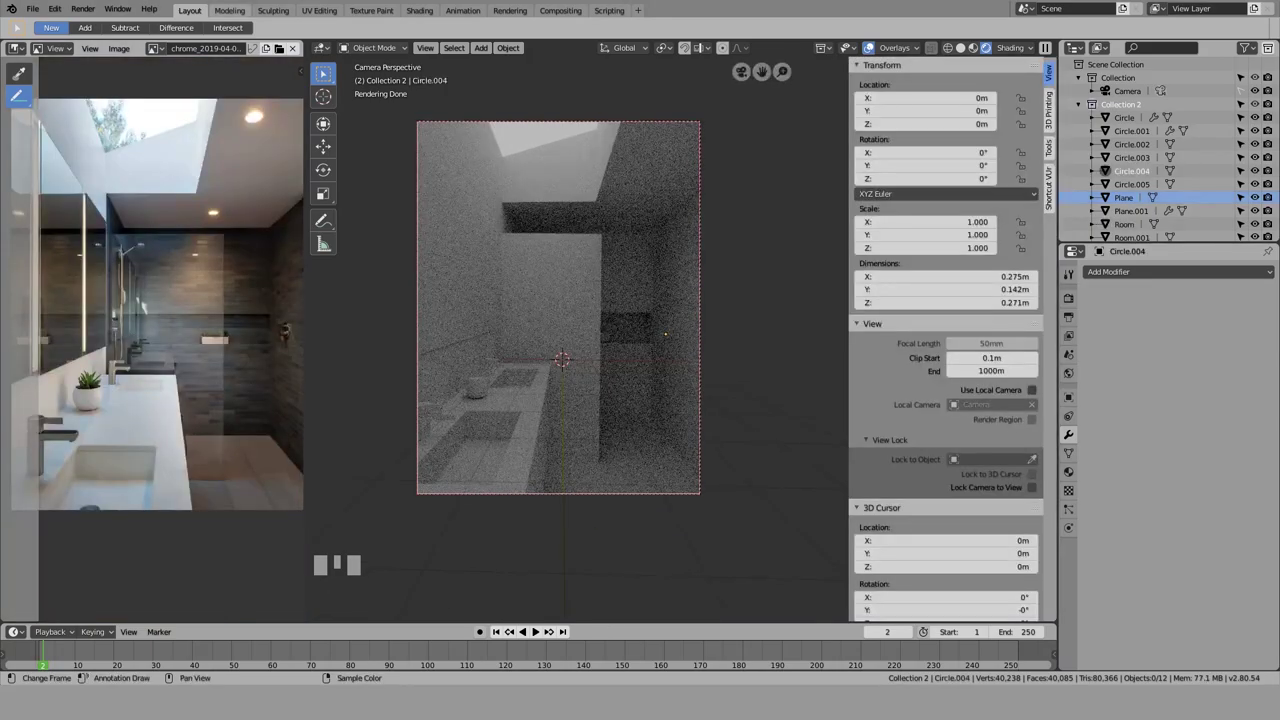
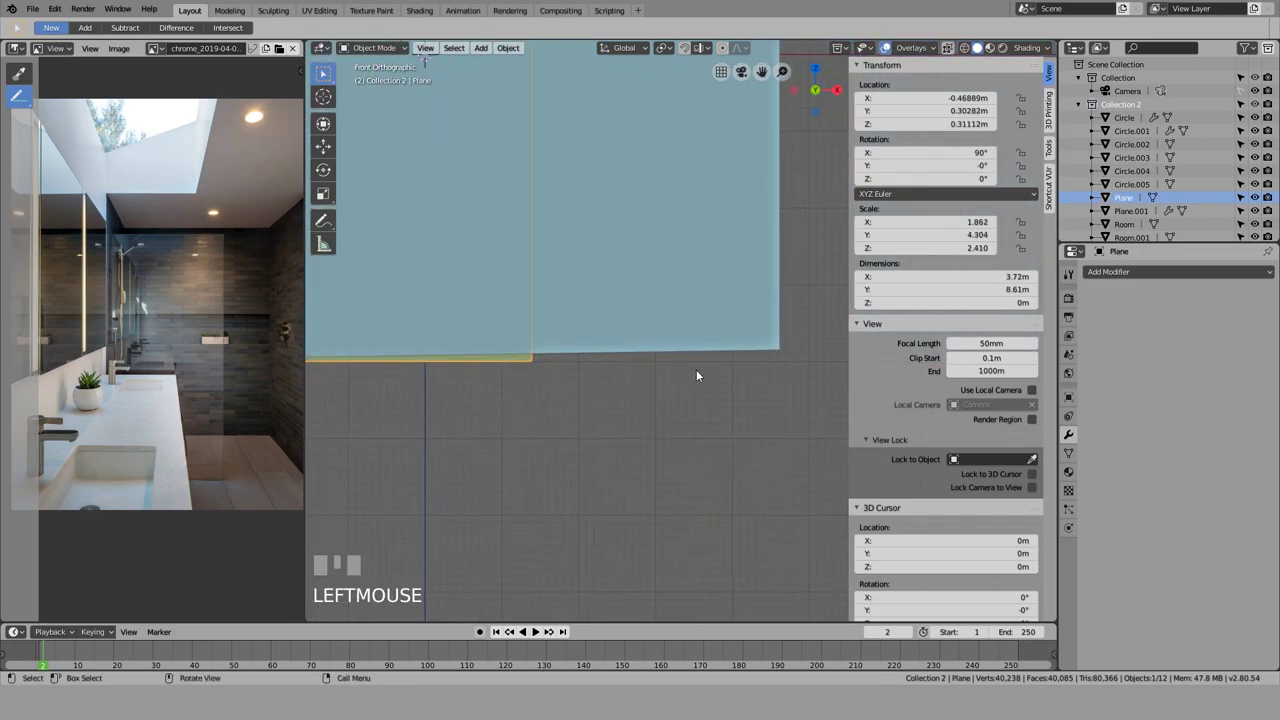
Step: Select the large ceiling plane and drag out the round downlight on it
{"action": "left_click", "coordinate": [708, 391]}
{"action": "left_click", "coordinate": [722, 334]}
{"action": "left_click_drag", "start_coordinate": [535, 370], "coordinate": [512, 495]}
{"action": "scroll", "scroll_direction": "down", "scroll_amount": 3}
{"action": "scroll", "scroll_direction": "up", "scroll_amount": 3}
{"action": "scroll", "scroll_direction": "up", "scroll_amount": 3}
{"action": "left_click", "coordinate": [512, 495]}
Step: Drag the downlight into position and return to the camera view (Numpad 0)
{"action": "left_click_drag", "start_coordinate": [767, 479], "coordinate": [670, 178]}
{"action": "scroll", "scroll_direction": "down", "scroll_amount": 3}
{"action": "left_click", "coordinate": [670, 178]}
{"action": "key", "text": "KP_0"}
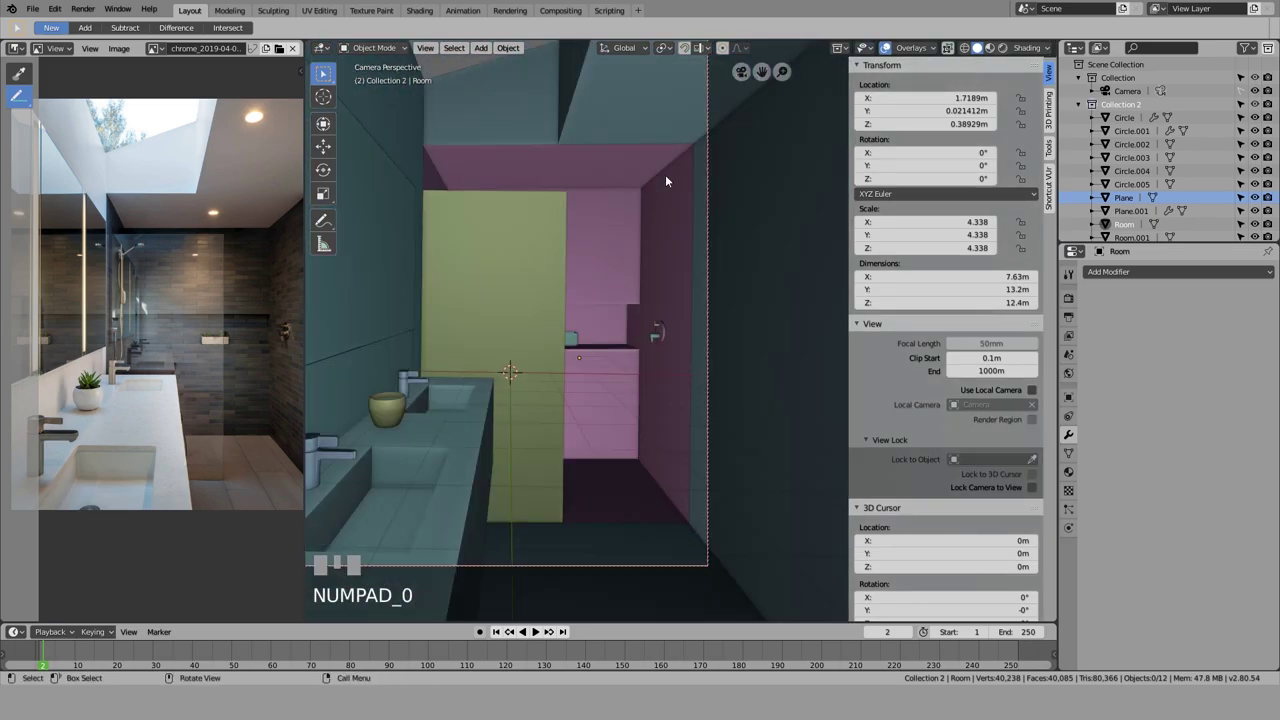
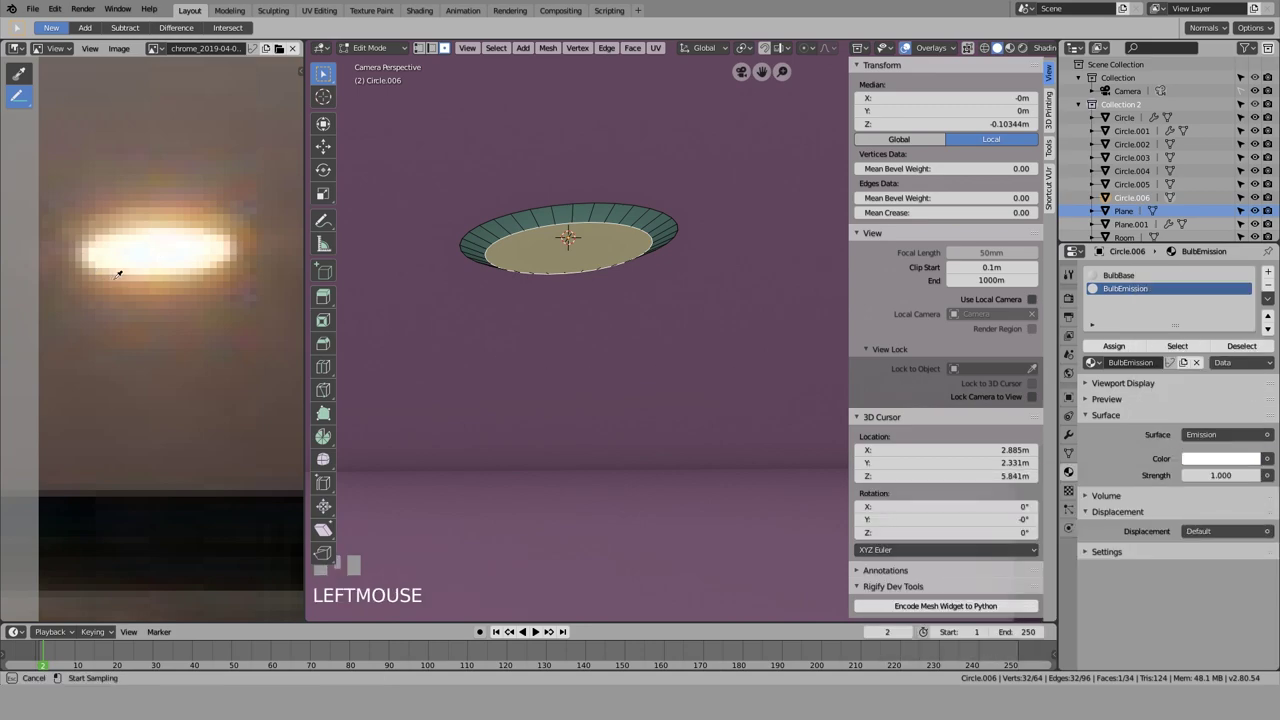
Step: Tab out of Edit Mode, drag the BulbEmission colour to a warm orange and preview rendered (Shift+Z)
{"action": "scroll", "scroll_direction": "down", "scroll_amount": 3}
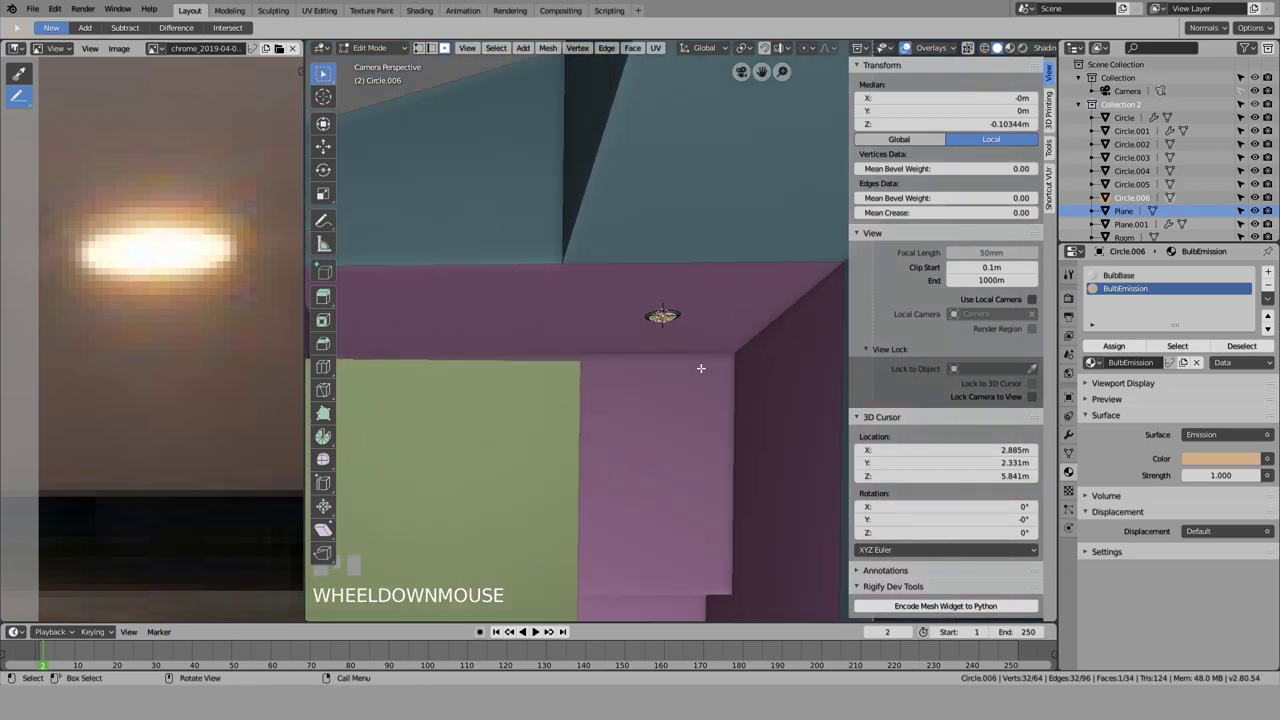
{"action": "key", "text": "Tab"}
{"action": "left_click_drag", "start_coordinate": [529, 207], "coordinate": [538, 250]}
{"action": "key", "text": "shift+z"}
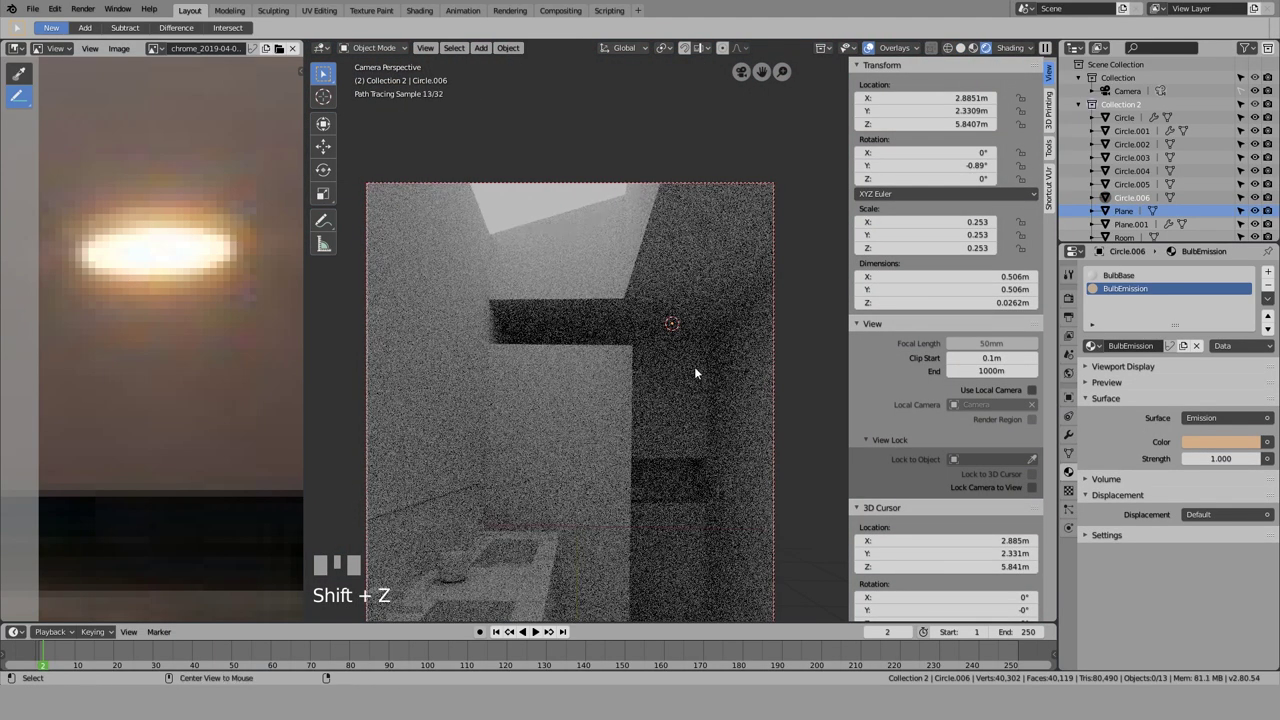
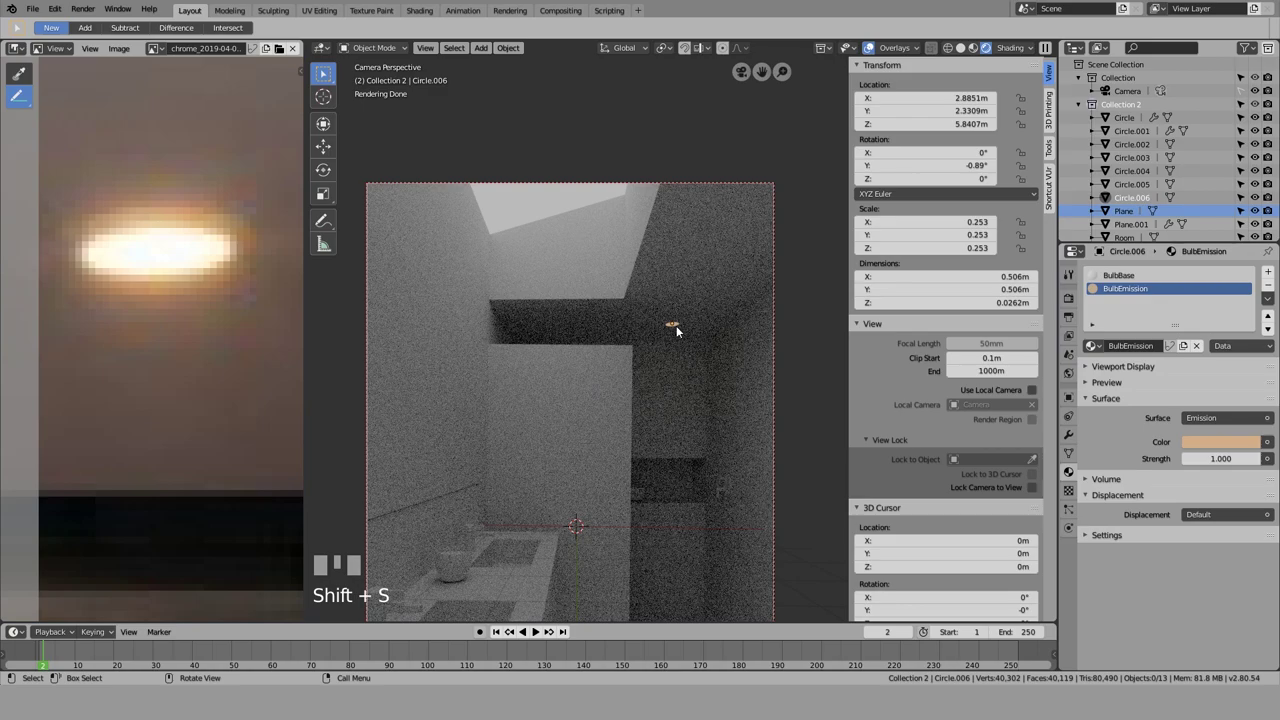
Step: Set the BulbEmission emission strength to 300
{"action": "left_click", "coordinate": [680, 327]}
{"action": "left_click", "coordinate": [556, 268]}
{"action": "left_click", "coordinate": [524, 202]}
{"action": "left_click", "coordinate": [681, 327]}
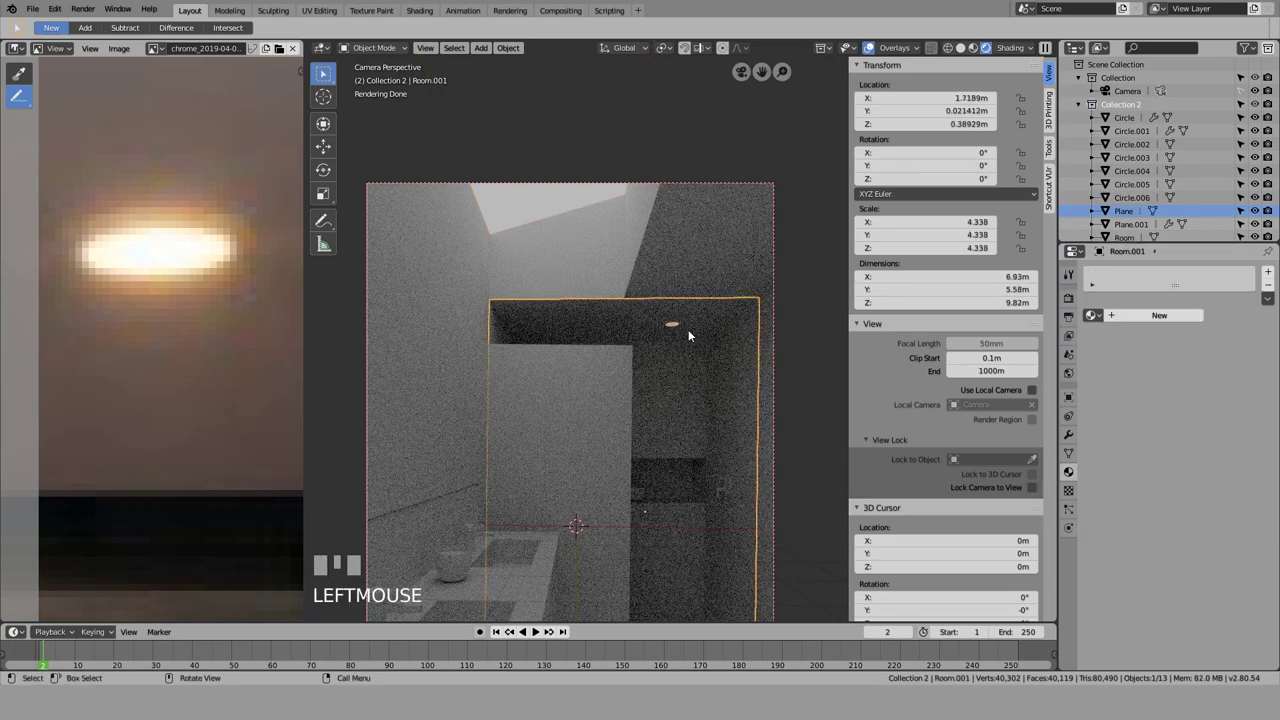
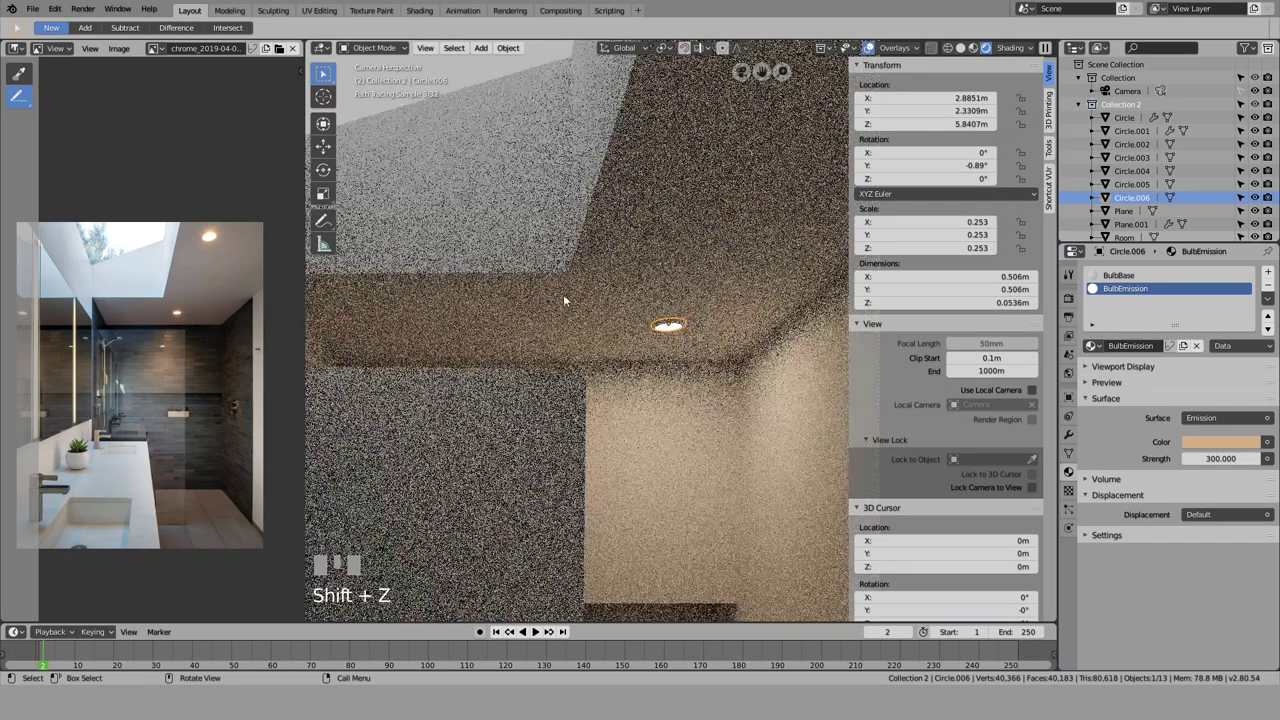
Step: Add an Array modifier with Fixed Count 2 to Circle.006 for a second downlight
{"action": "left_click", "coordinate": [485, 72]}
{"action": "scroll", "scroll_direction": "down", "scroll_amount": 3}
{"action": "left_click", "coordinate": [559, 195]}
{"action": "scroll", "scroll_direction": "down", "scroll_amount": 3}
{"action": "left_click", "coordinate": [681, 329]}
{"action": "left_click", "coordinate": [684, 332]}
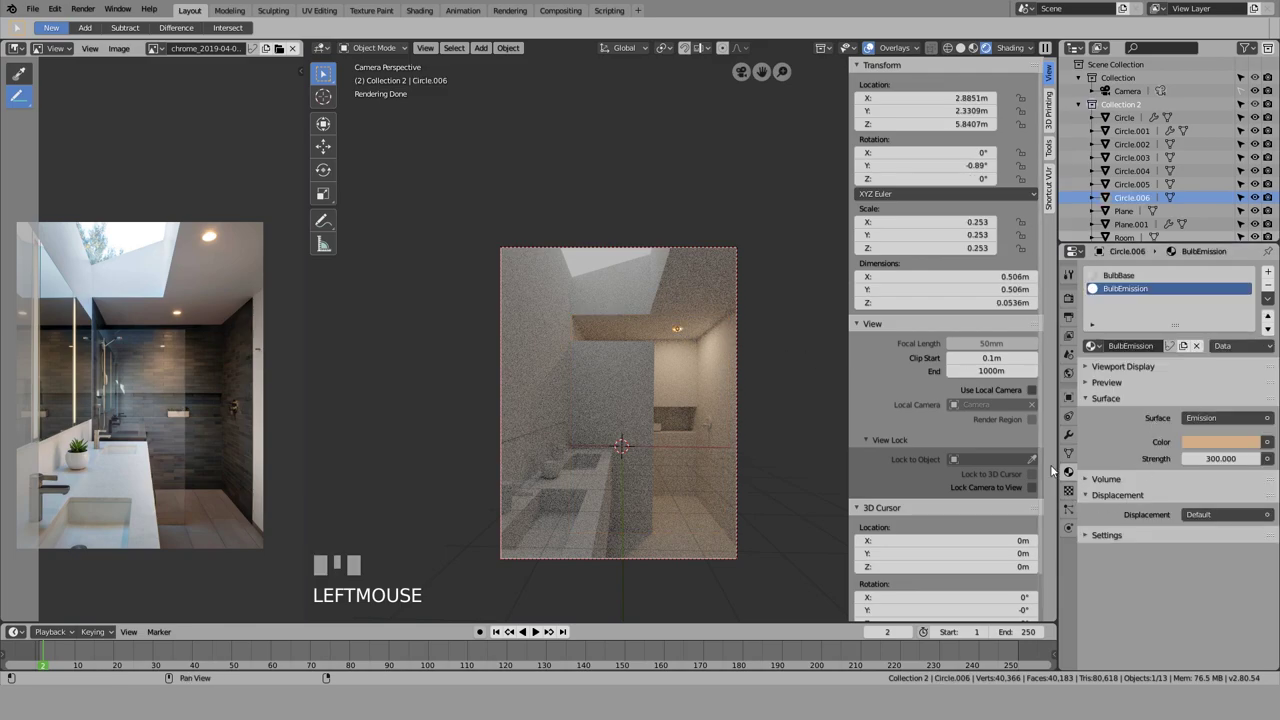